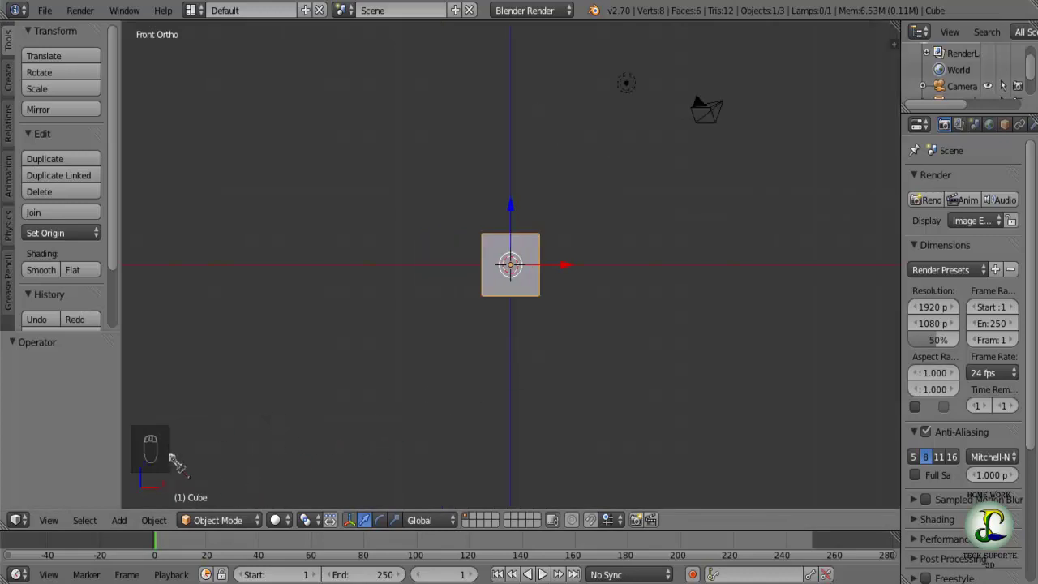
- Zoom out and orbit from Front Ortho to a perspective view above the cube
drag(219, 452, 167, 451)
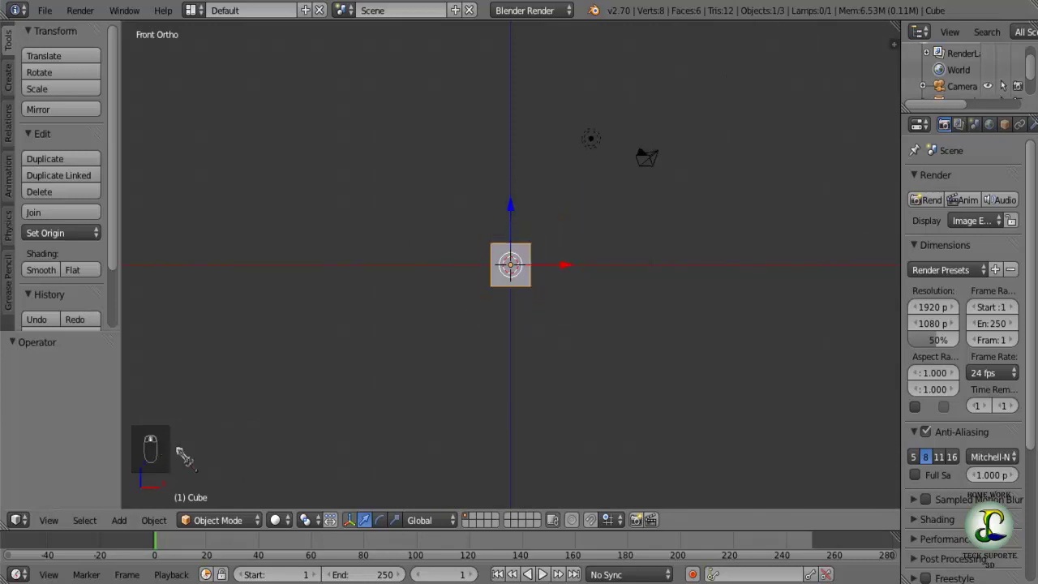
drag(191, 453, 171, 453)
middle_click(172, 433)
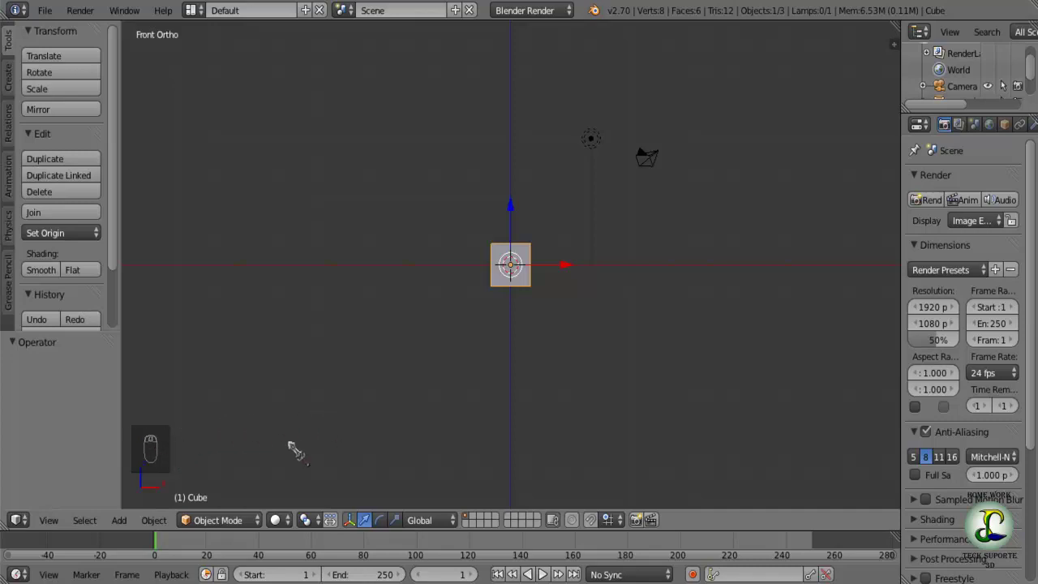
drag(498, 411, 549, 358)
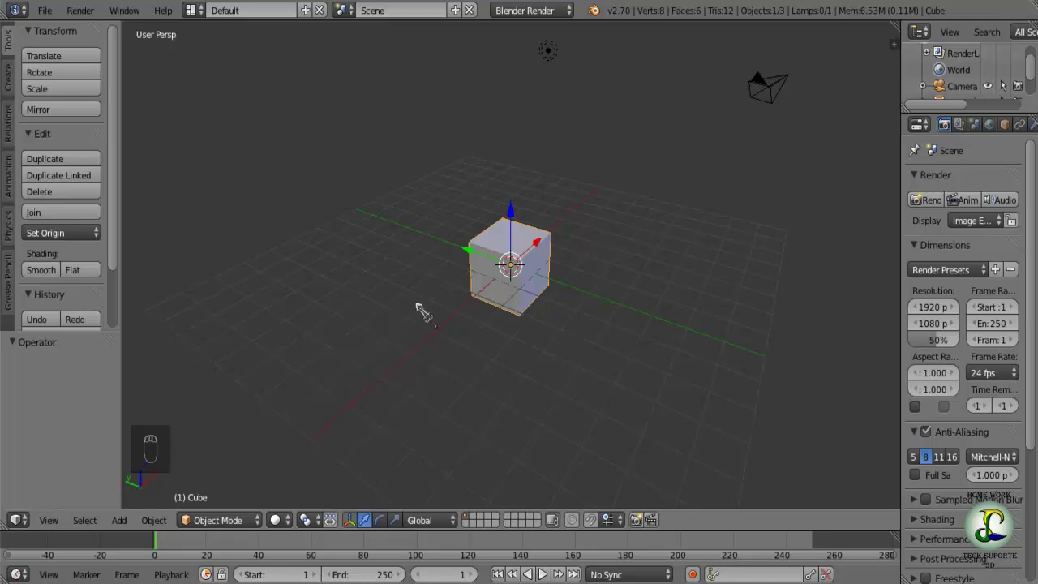
drag(325, 411, 477, 422)
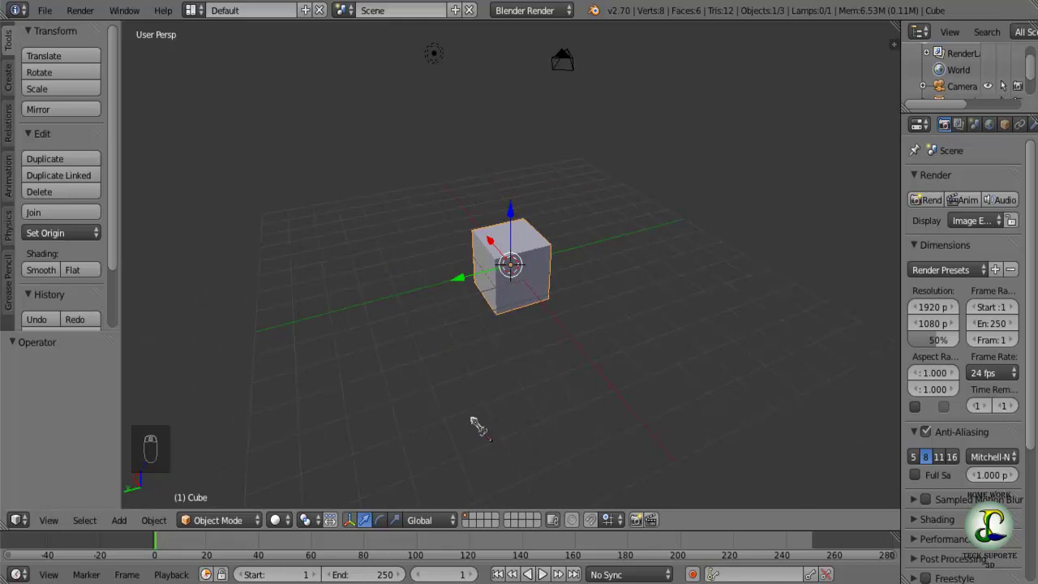
drag(477, 422, 454, 407)
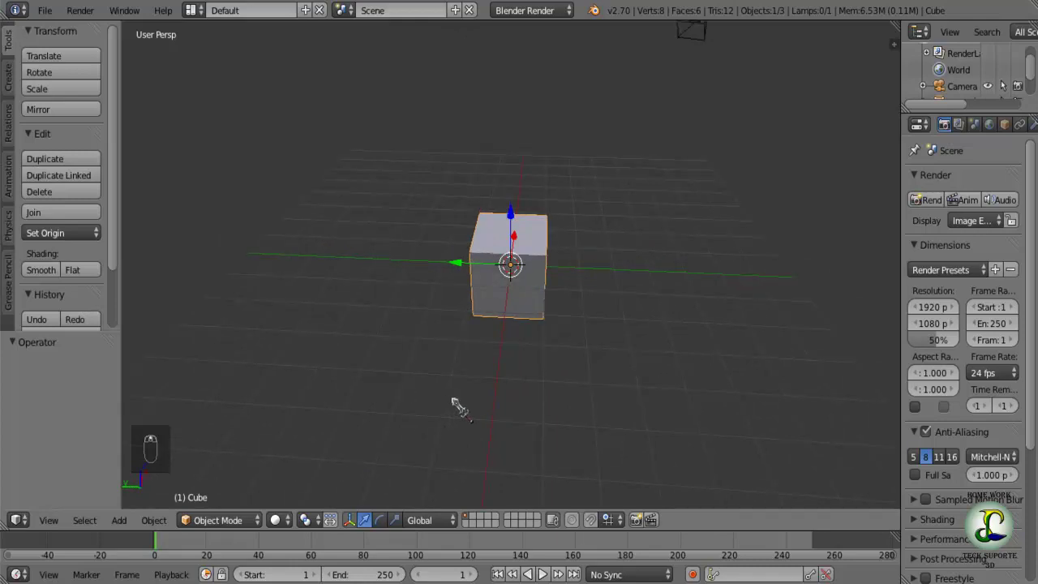
drag(433, 376, 394, 366)
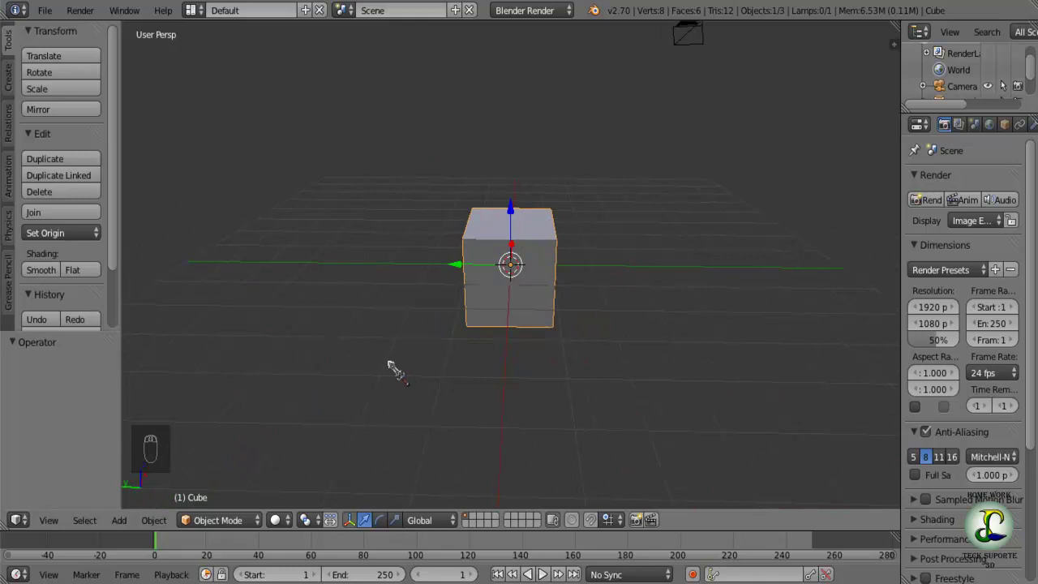
drag(303, 313, 586, 390)
key(KP_1)
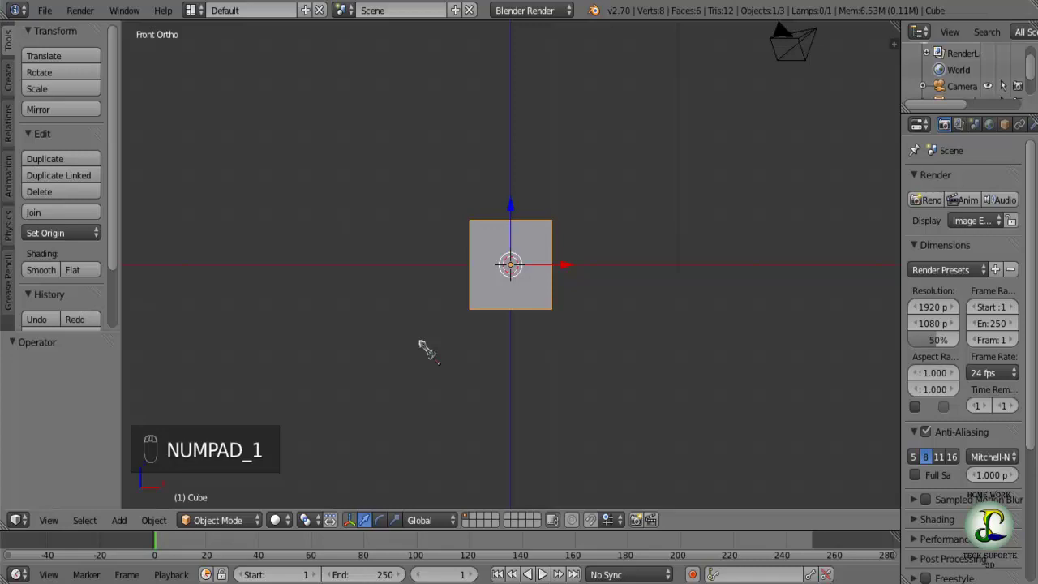
drag(446, 351, 491, 360)
- Enter Edit Mode on the cube, start a scale and cancel it
key(Tab)
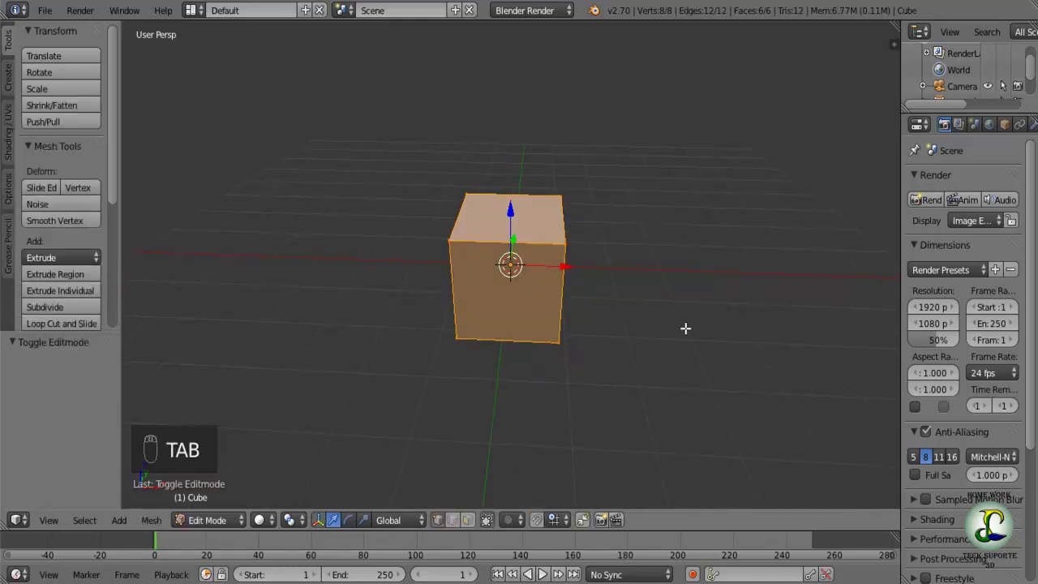
key(s)
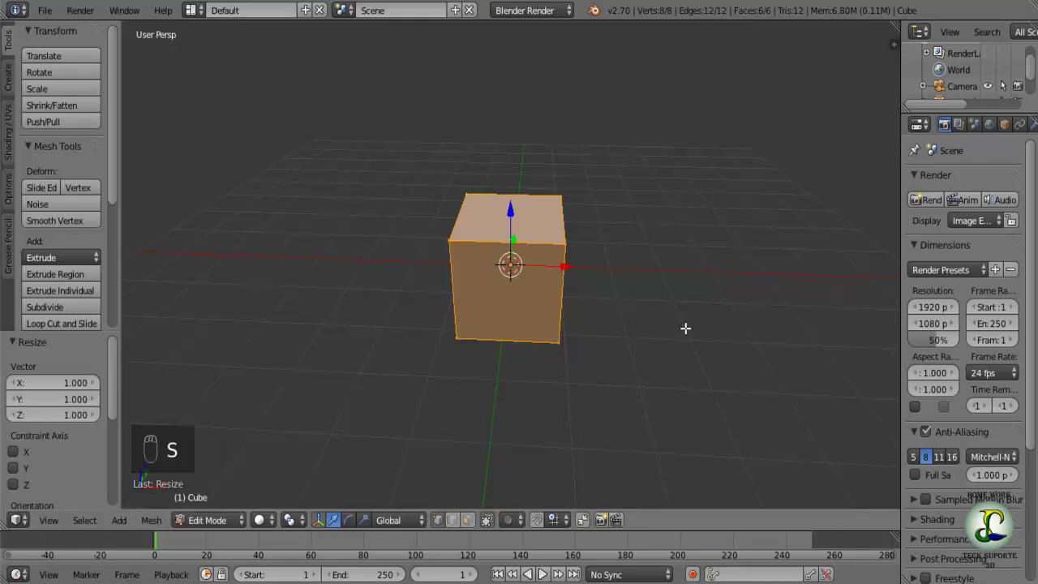
key(a)
drag(412, 399, 527, 267)
- Toggle select-all on the cube's vertices, ending with the selection cleared
key(a)
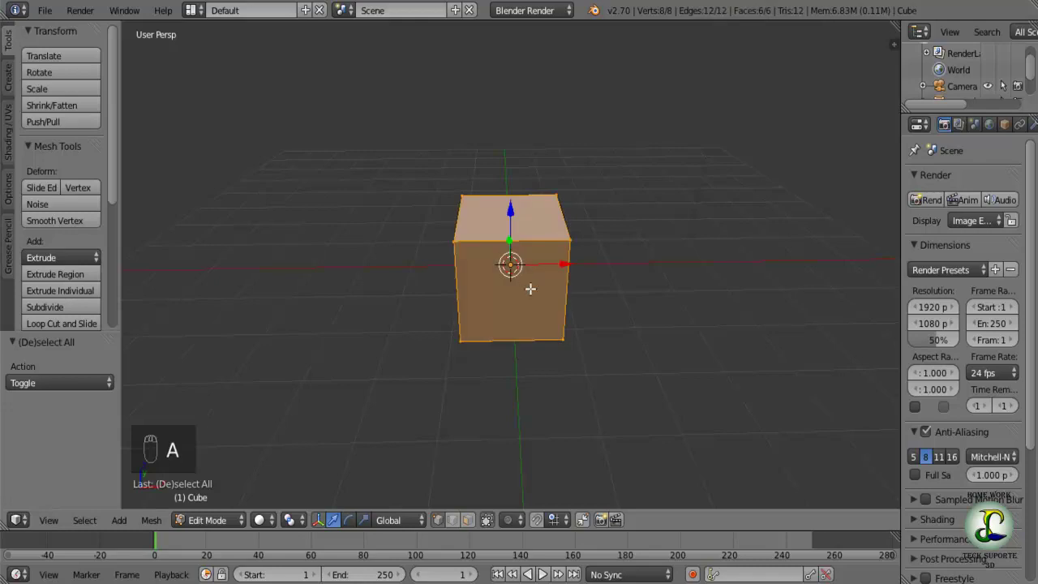
middle_click(631, 360)
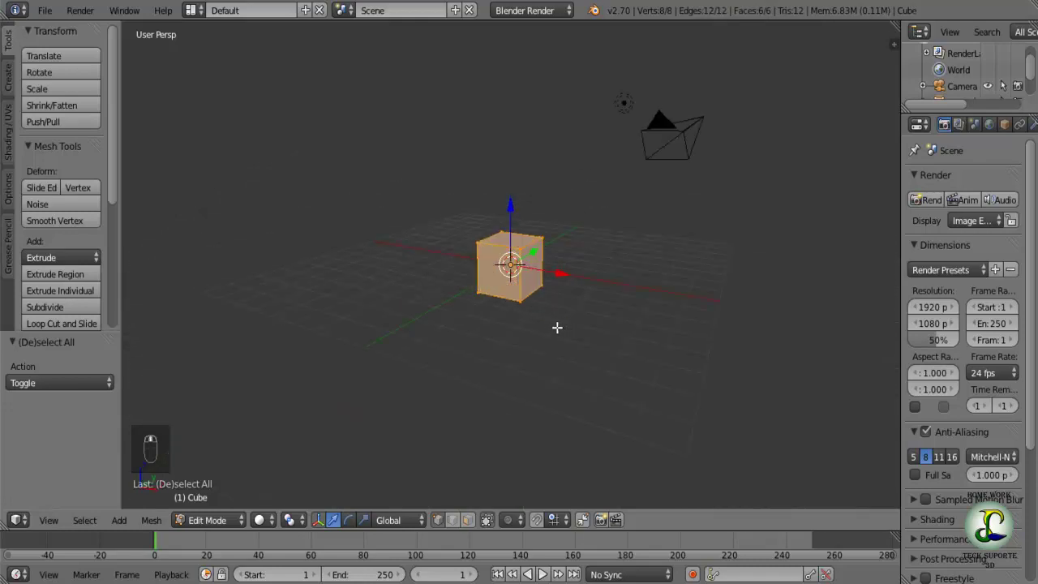
key(a)
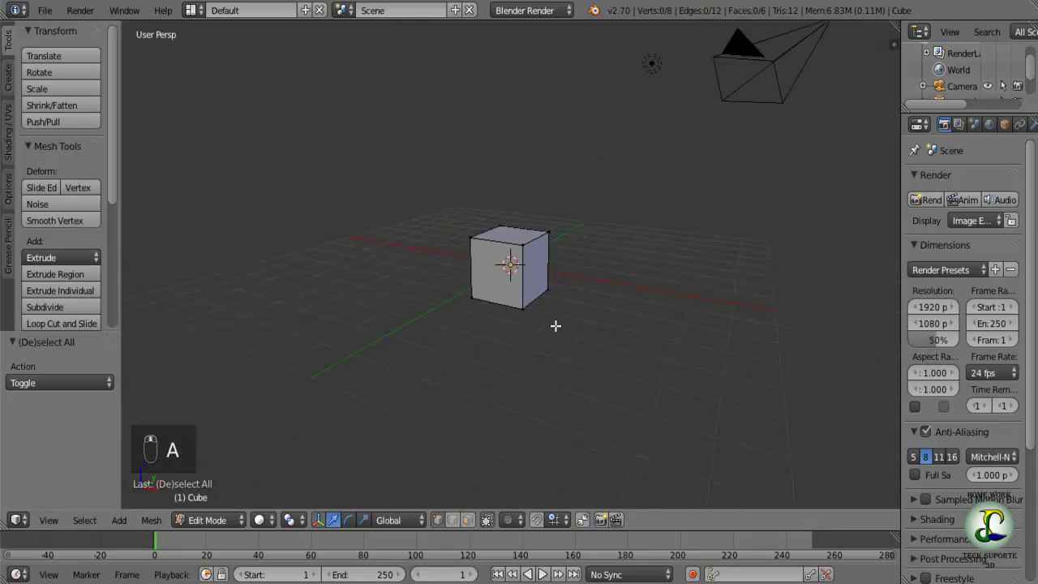
key(a)
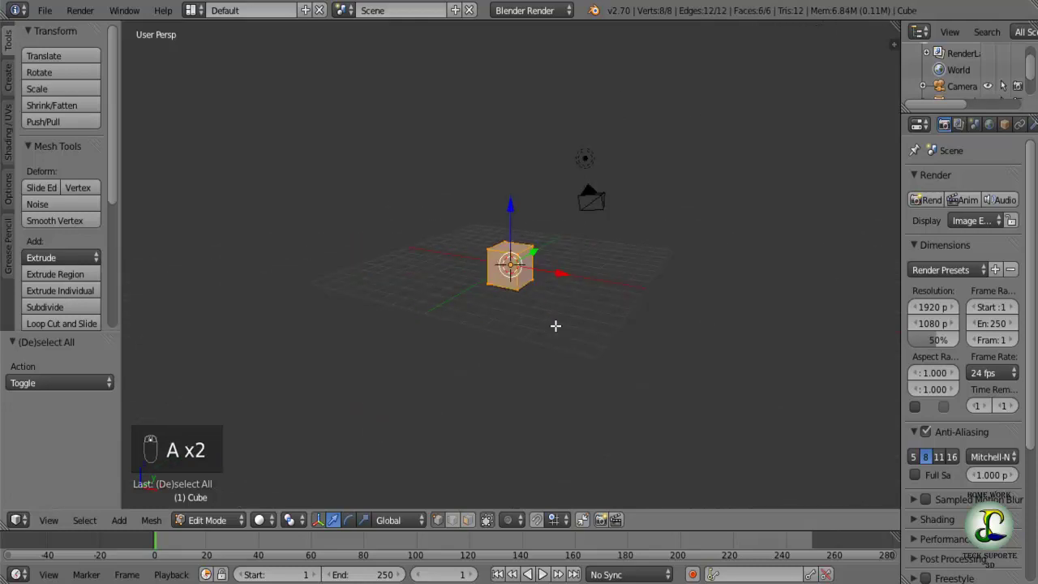
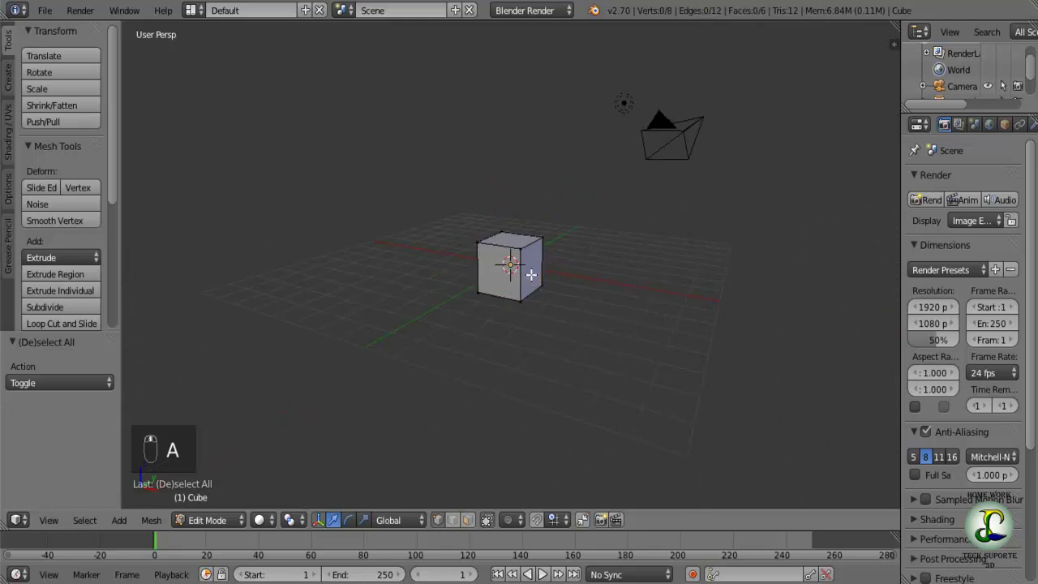
- Return to Object Mode and toggle selection of all scene objects on and off
key(Tab)
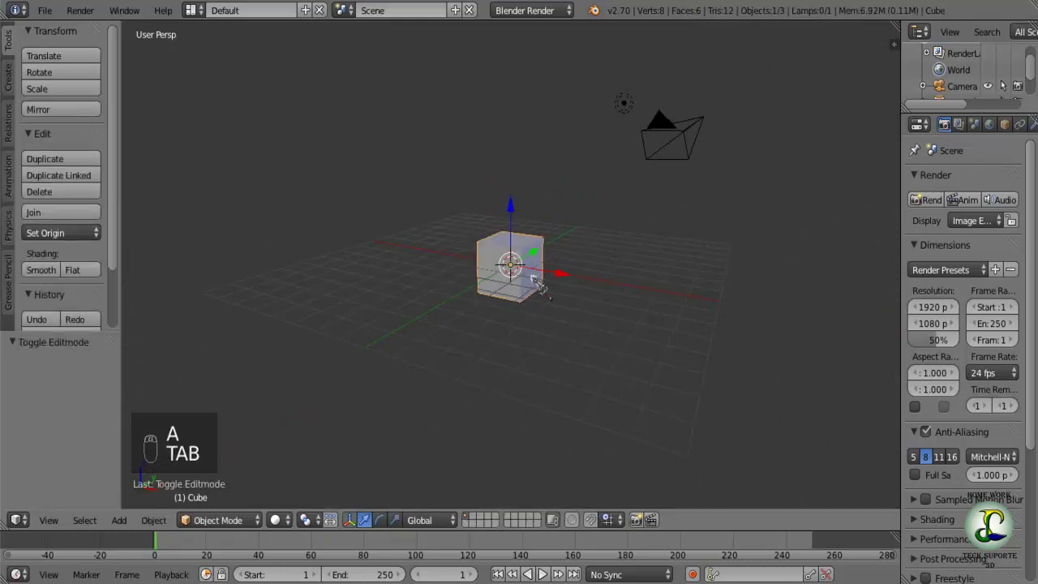
key(a)
key(a)
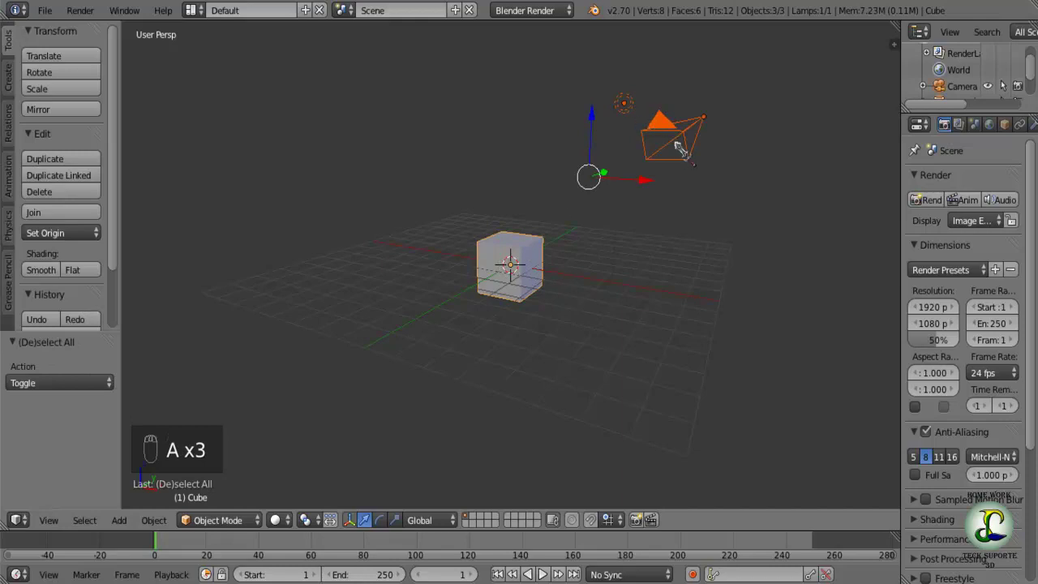
drag(530, 257, 535, 258)
key(a)
- Go back into Edit Mode with all eight cube vertices selected
key(a)
key(a)
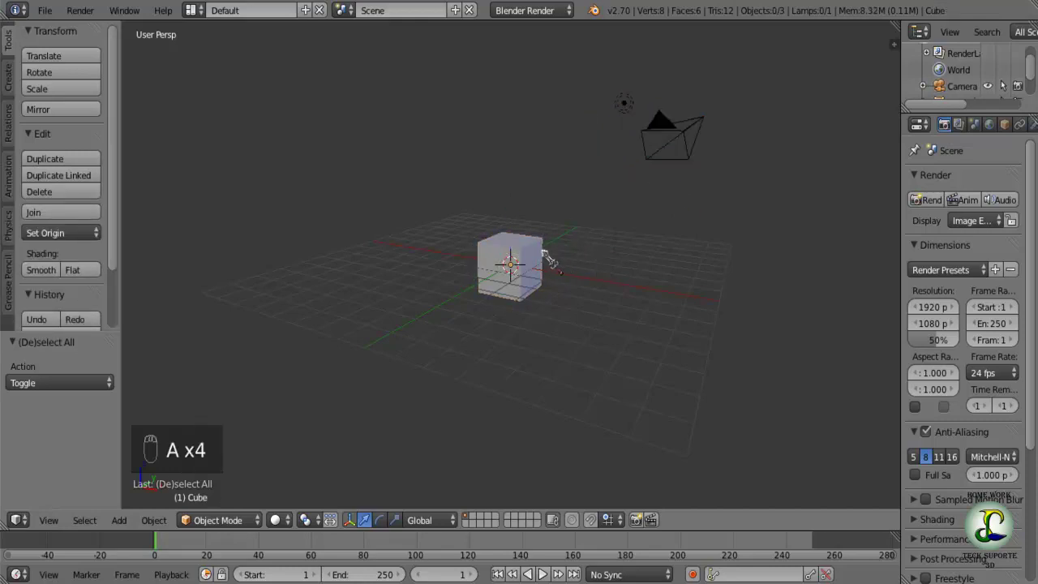
key(Tab)
key(a)
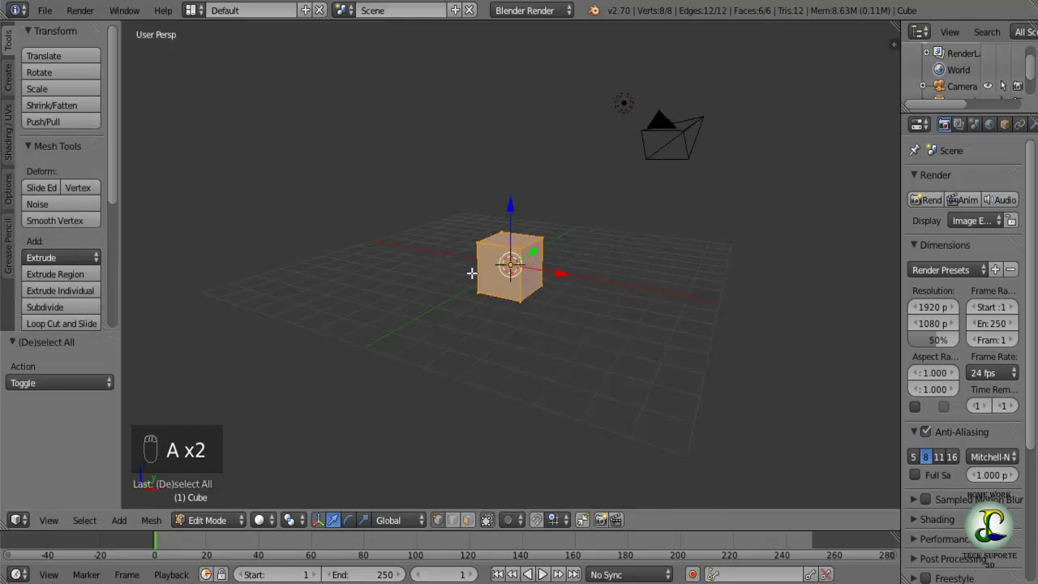
- Clear the vertex selection and orbit to view the cube from the front
key(a)
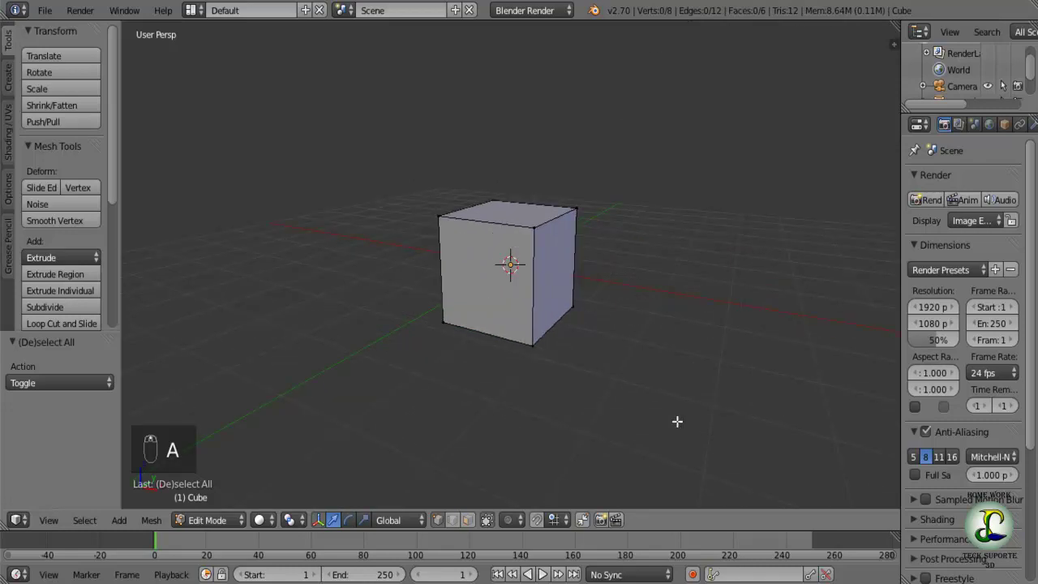
middle_click(357, 176)
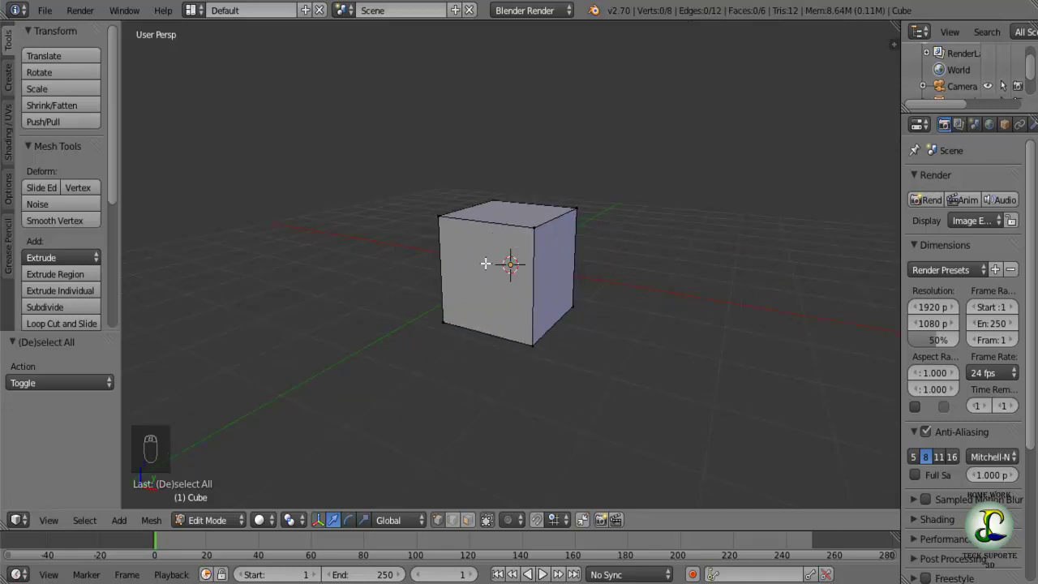
key(a)
key(a)
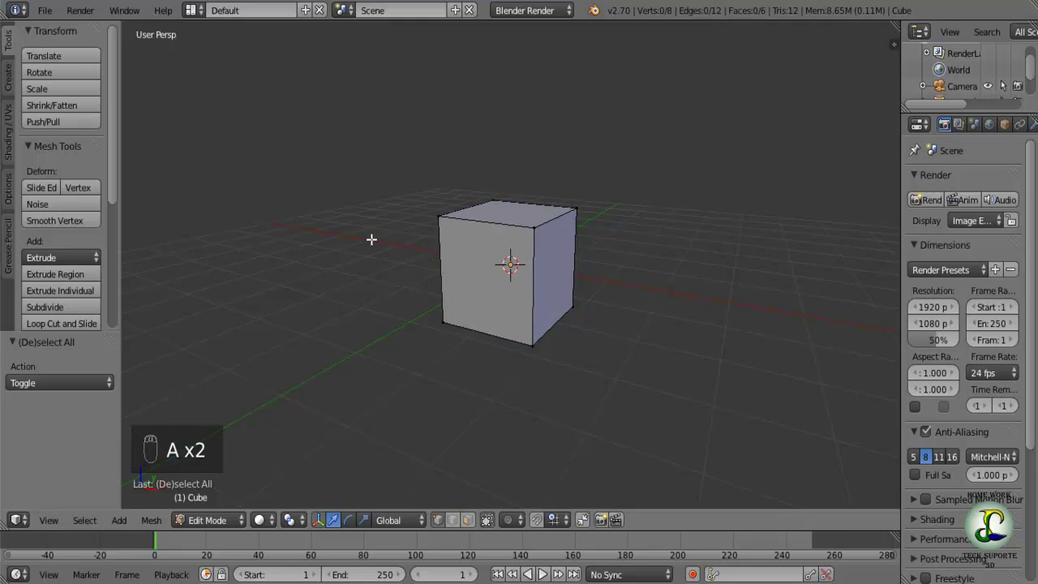
middle_click(377, 239)
drag(413, 239, 429, 145)
- Box-select vertices from the front and below until seven of eight are selected
key(b)
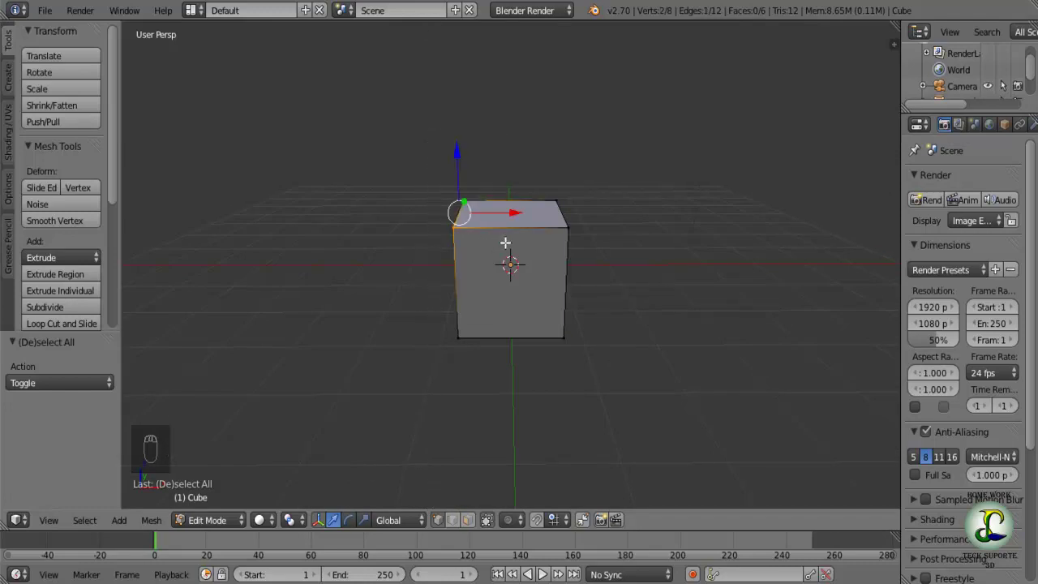
key(b)
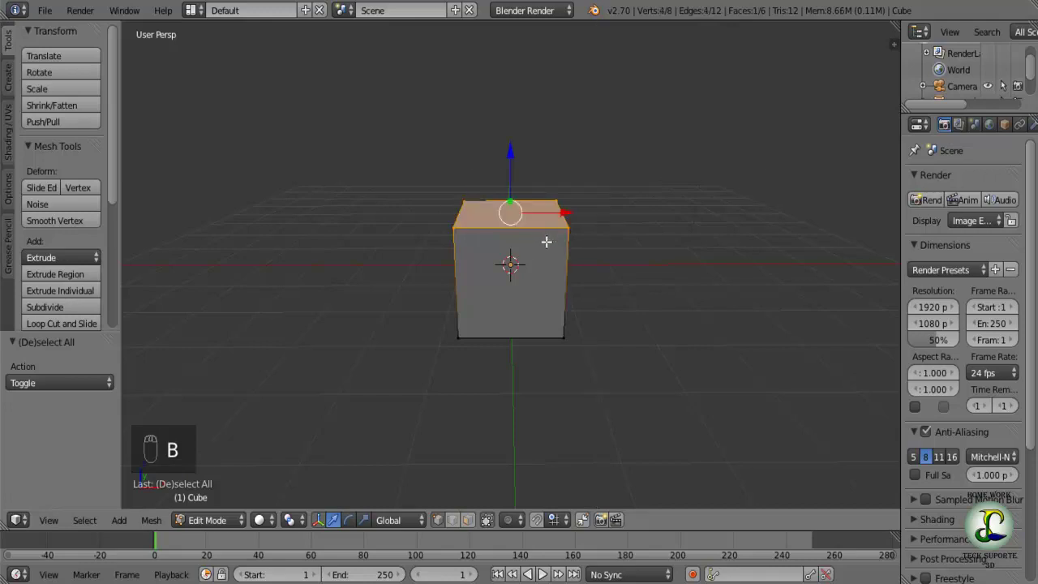
middle_click(618, 252)
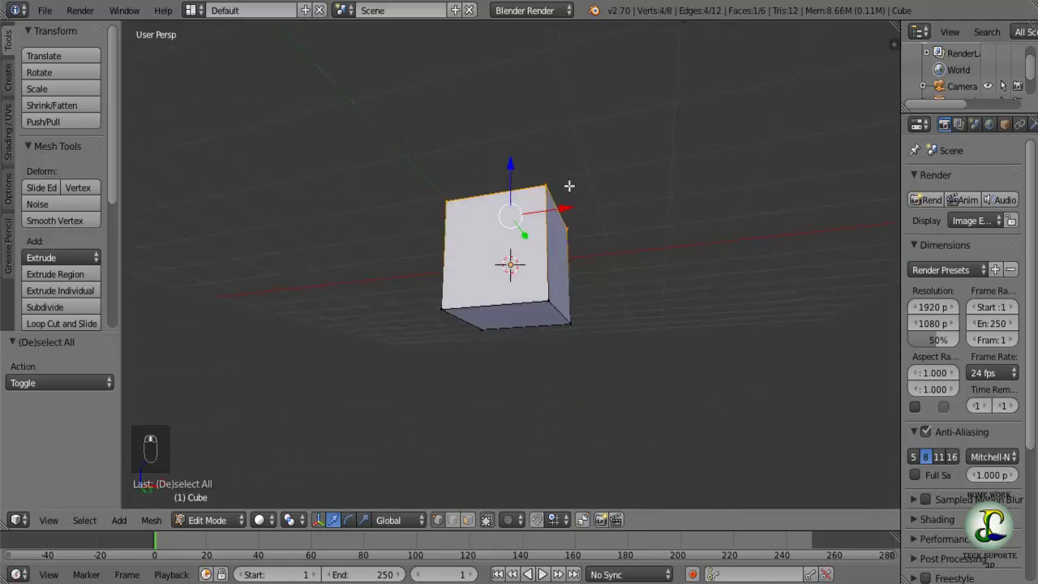
key(b)
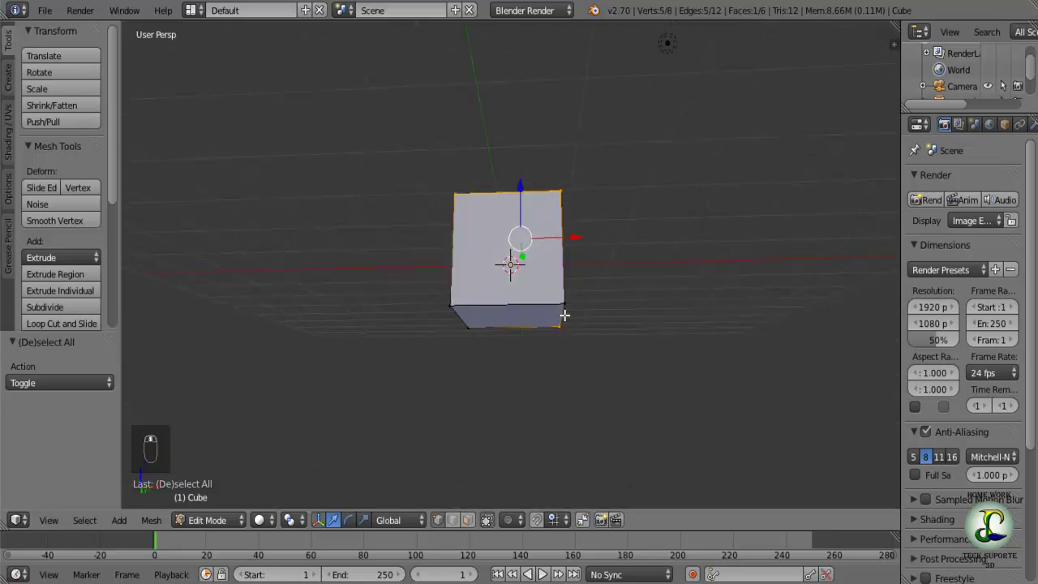
key(b)
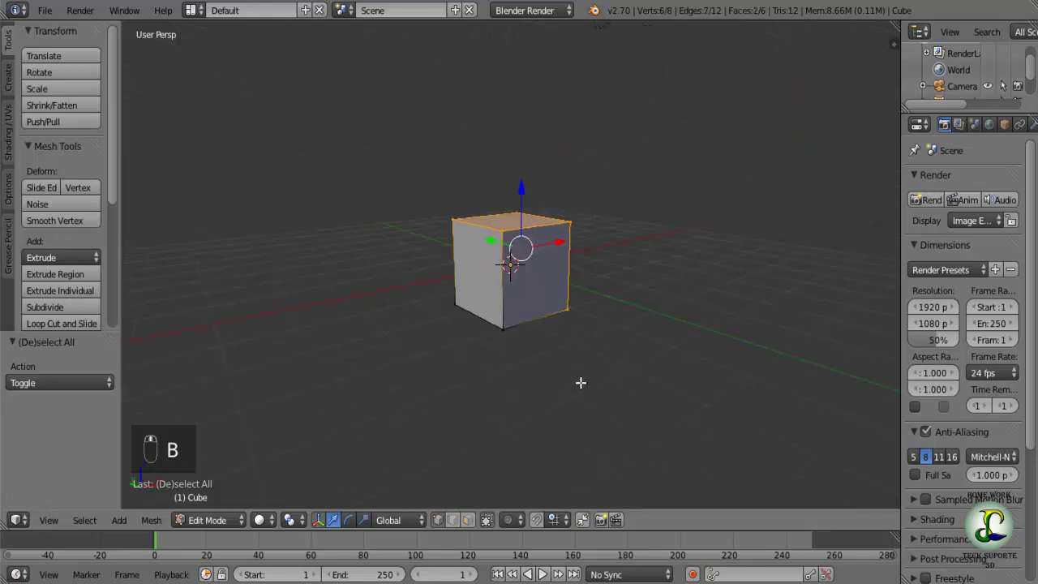
key(b)
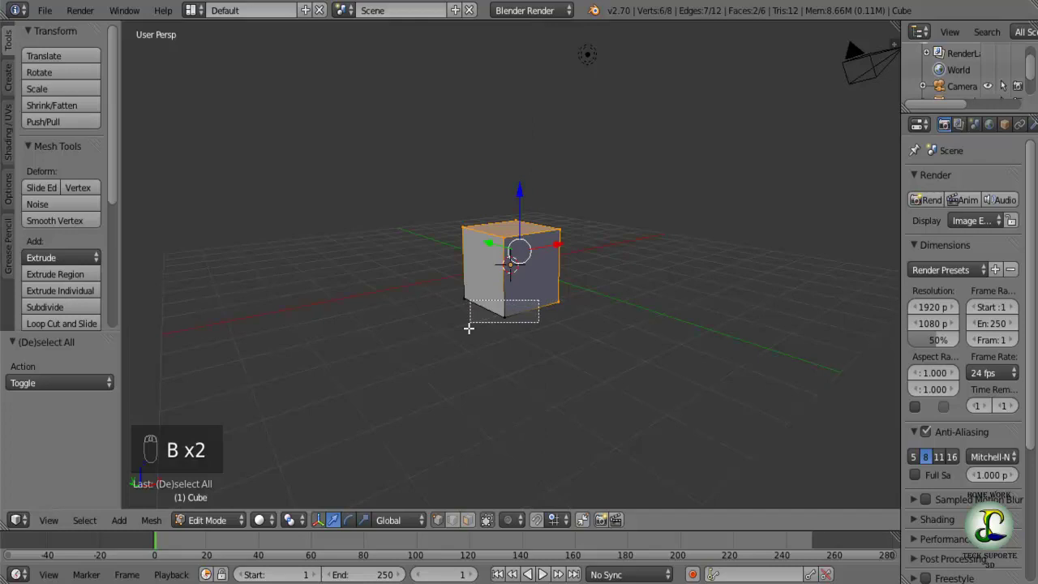
key(b)
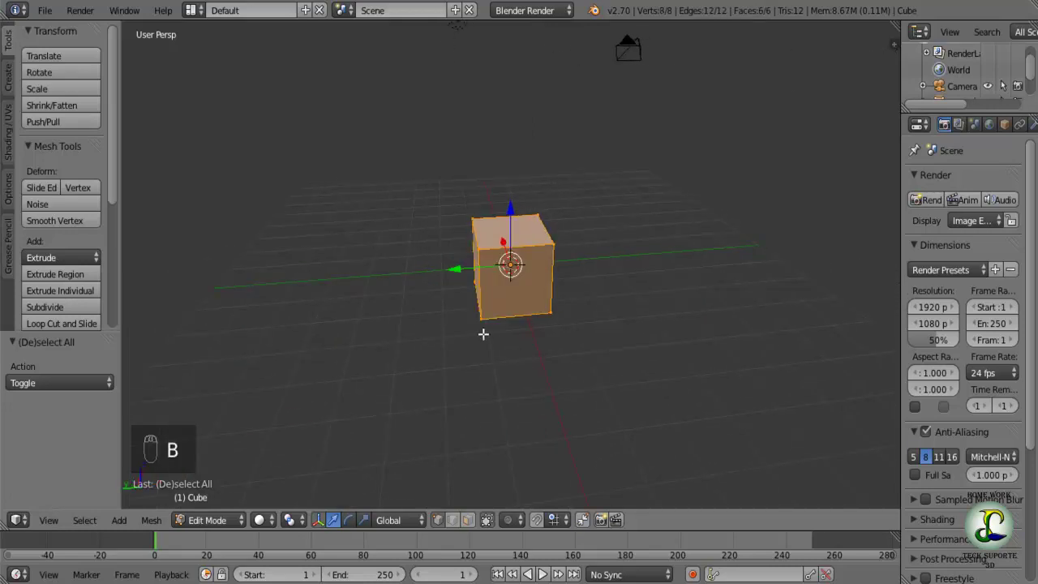
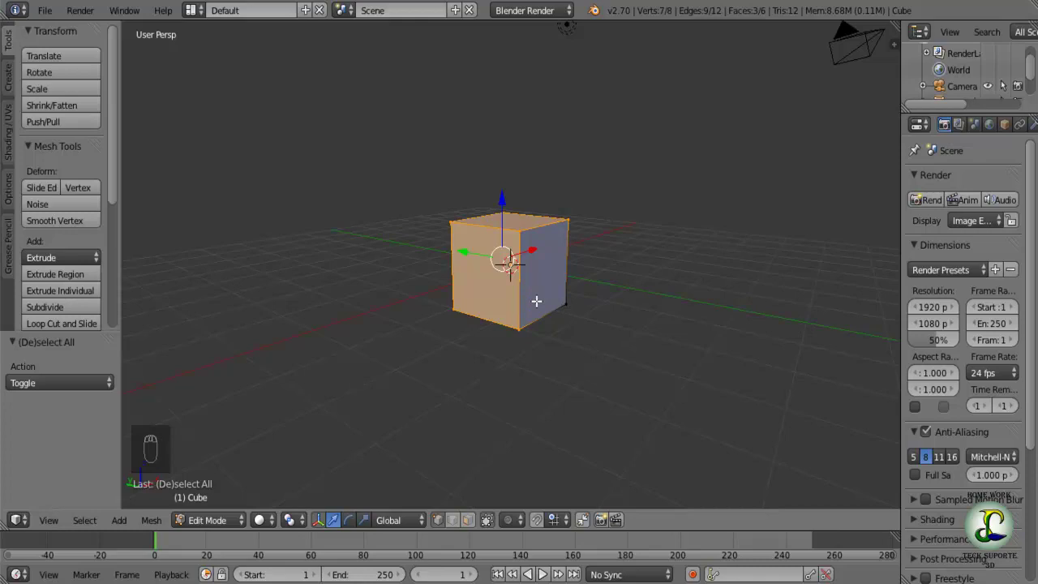
- Switch to Front Ortho view and box-select the cube's front-facing vertices
drag(569, 302, 404, 377)
middle_click(356, 327)
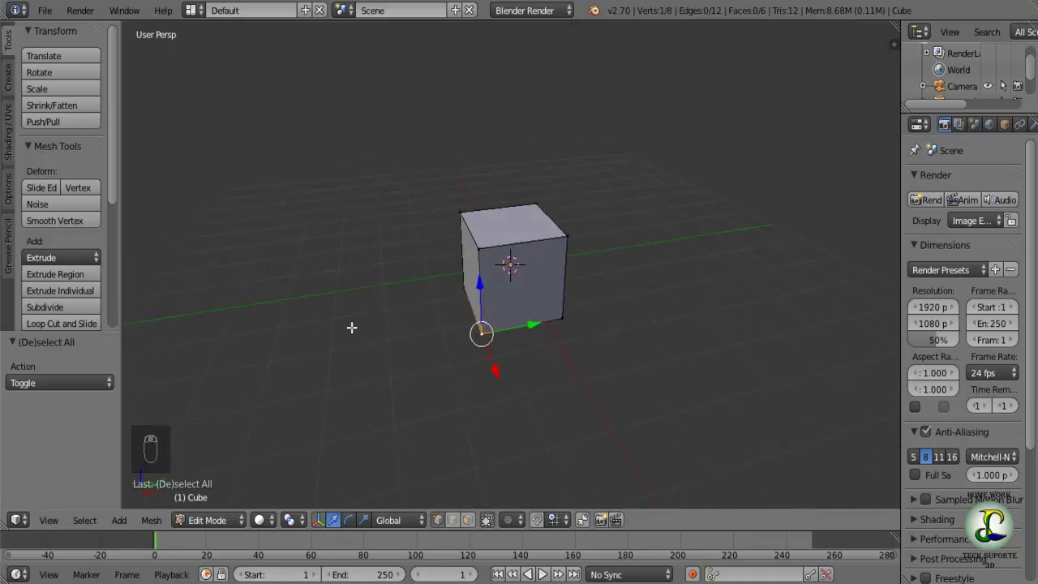
key(KP_1)
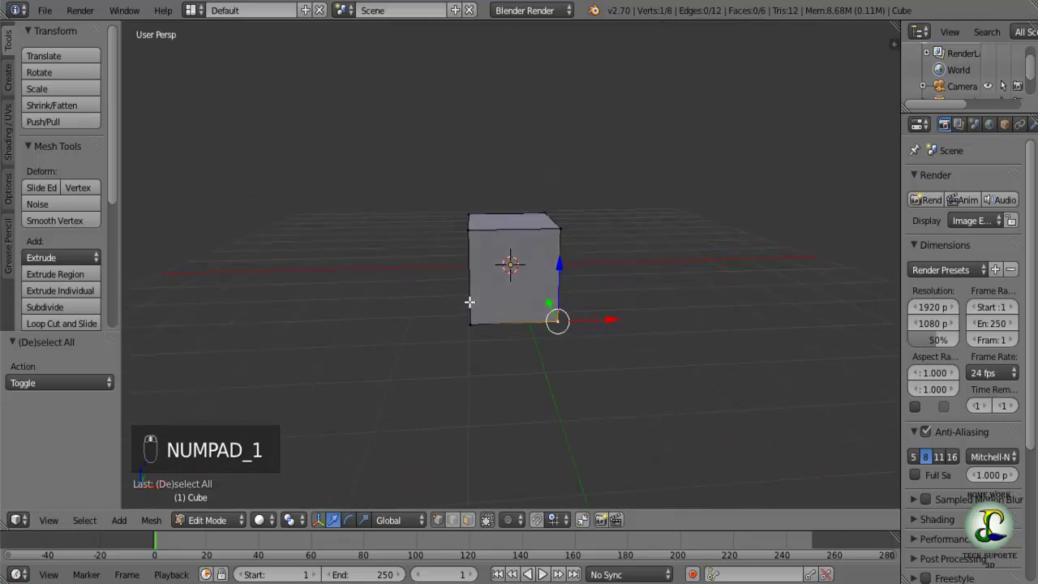
key(a)
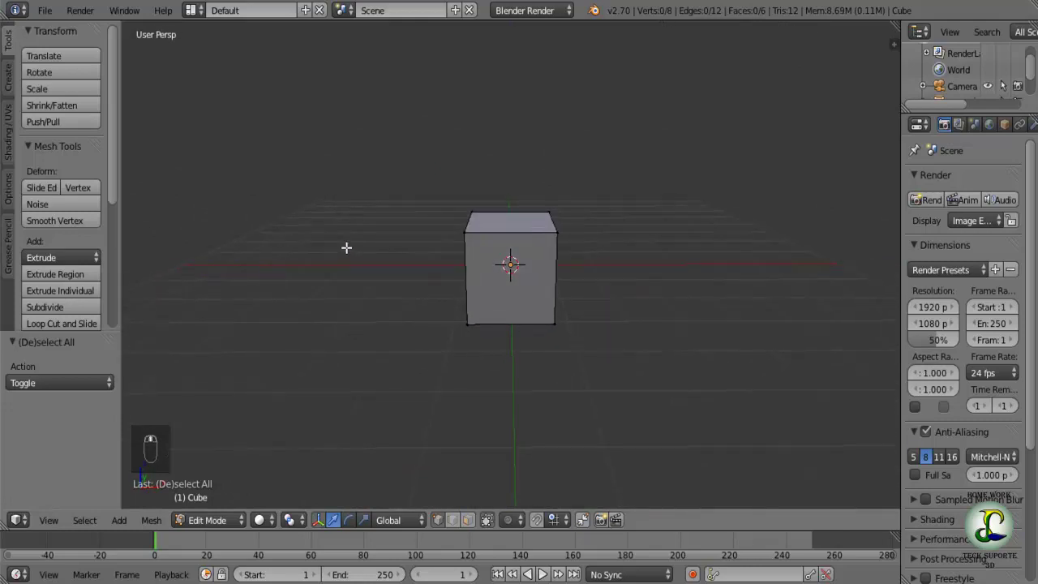
drag(366, 238, 157, 38)
key(KP_1)
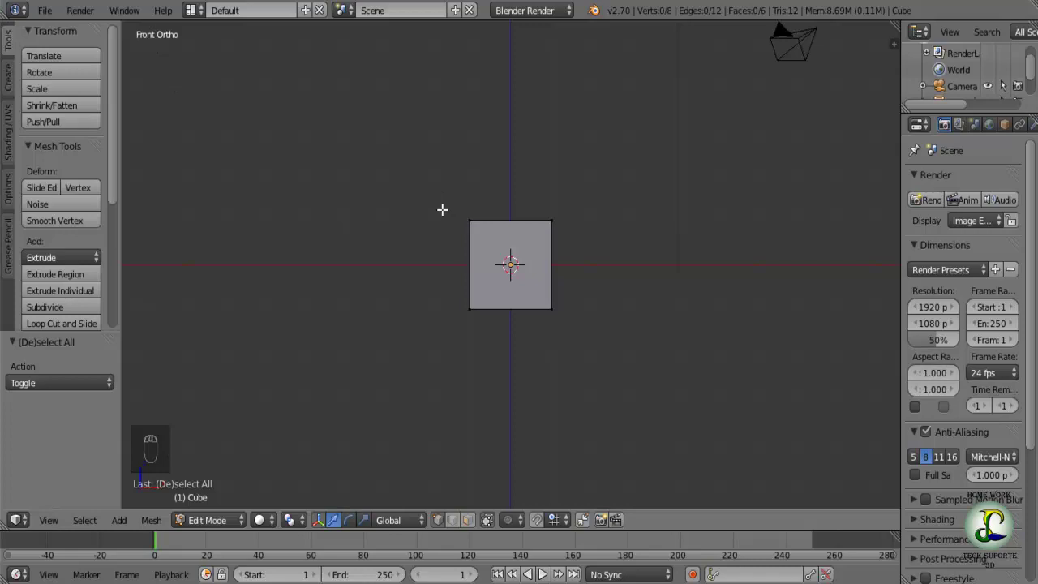
key(KP_1)
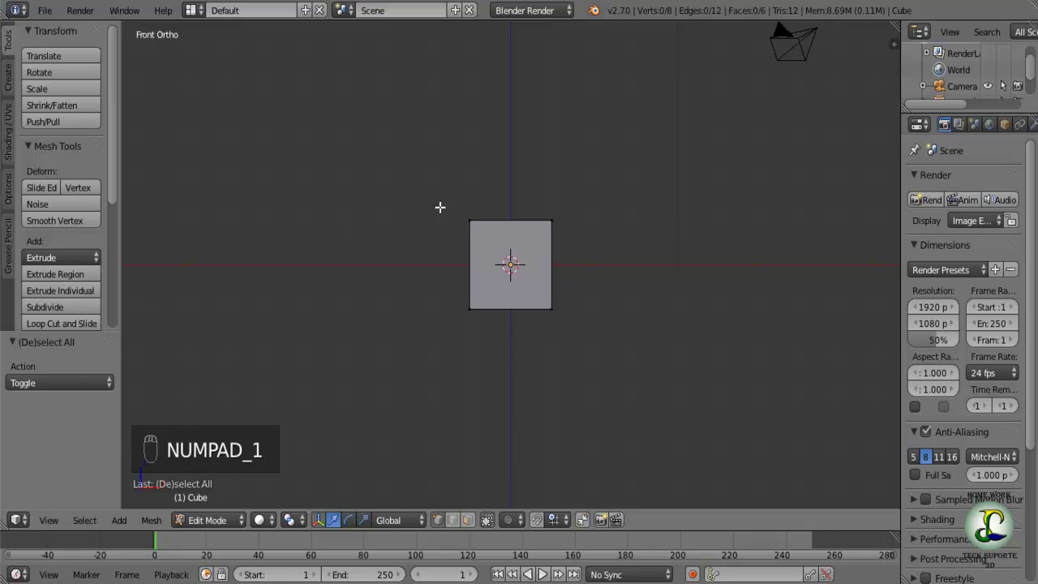
key(b)
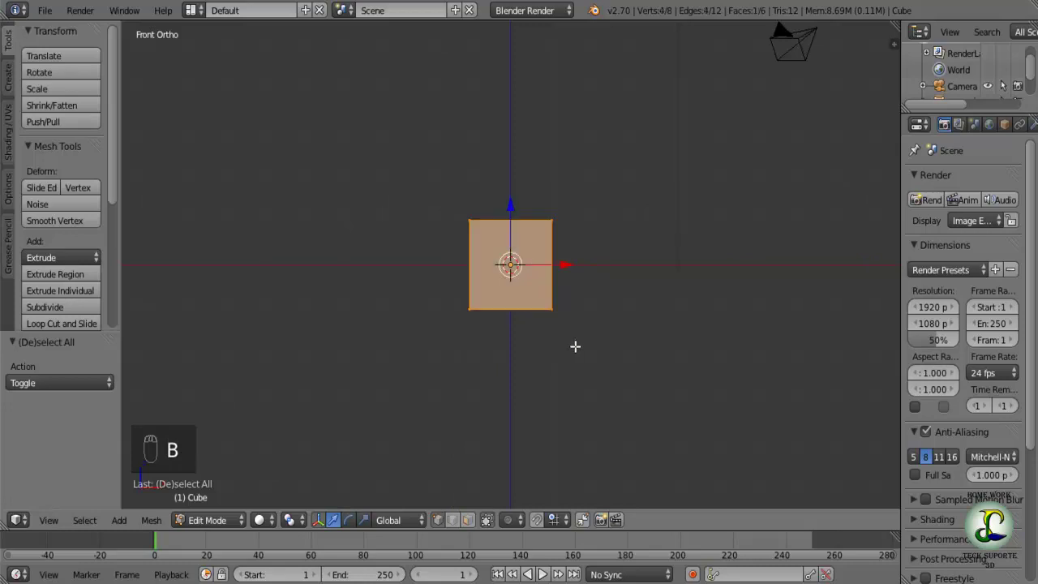
- Orbit back to perspective, clear the selection and try a circle-select pass, then clear it
drag(676, 399, 707, 431)
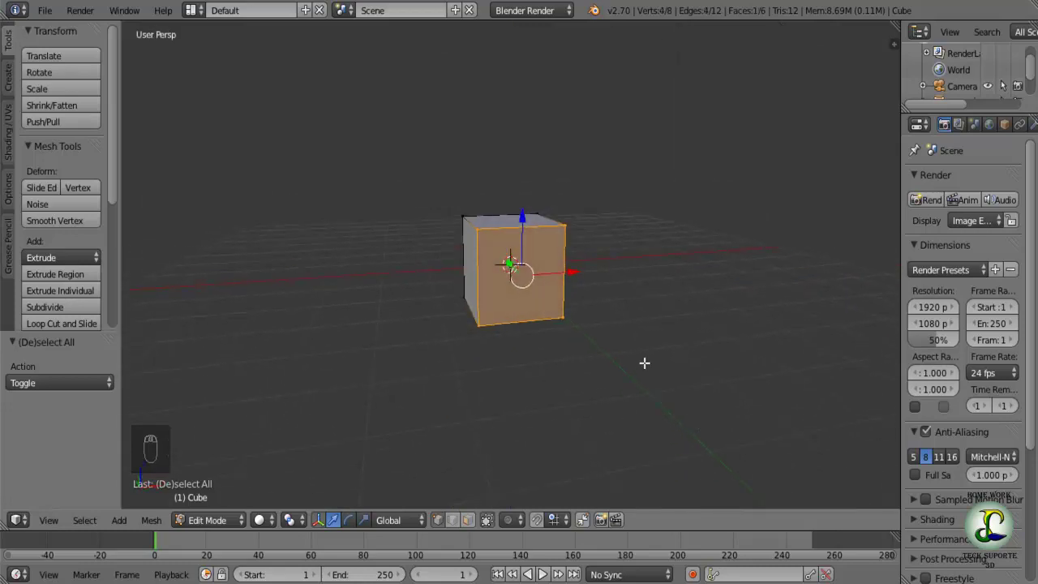
drag(591, 381, 611, 385)
drag(610, 383, 350, 365)
key(a)
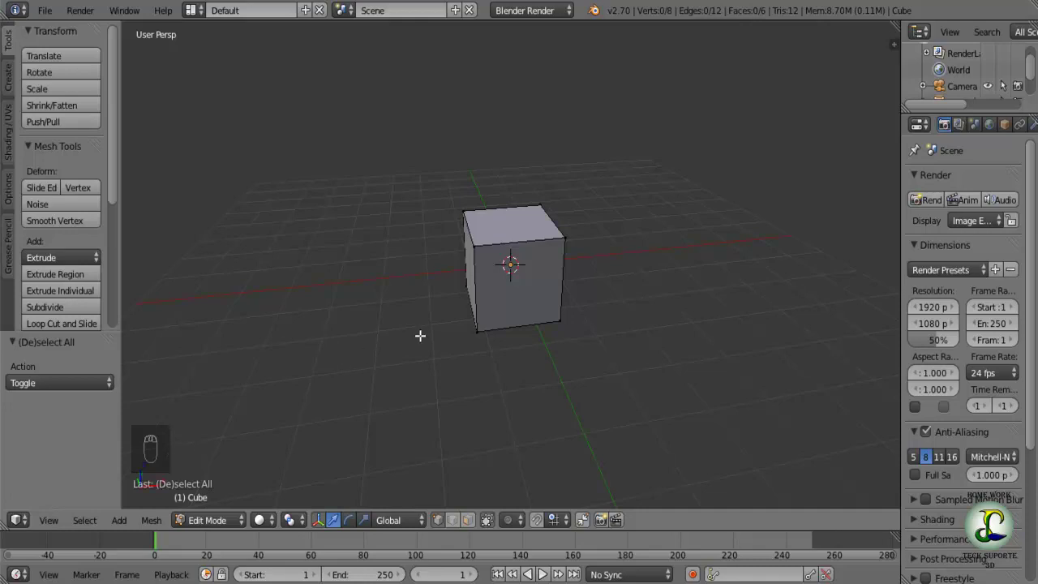
key(c)
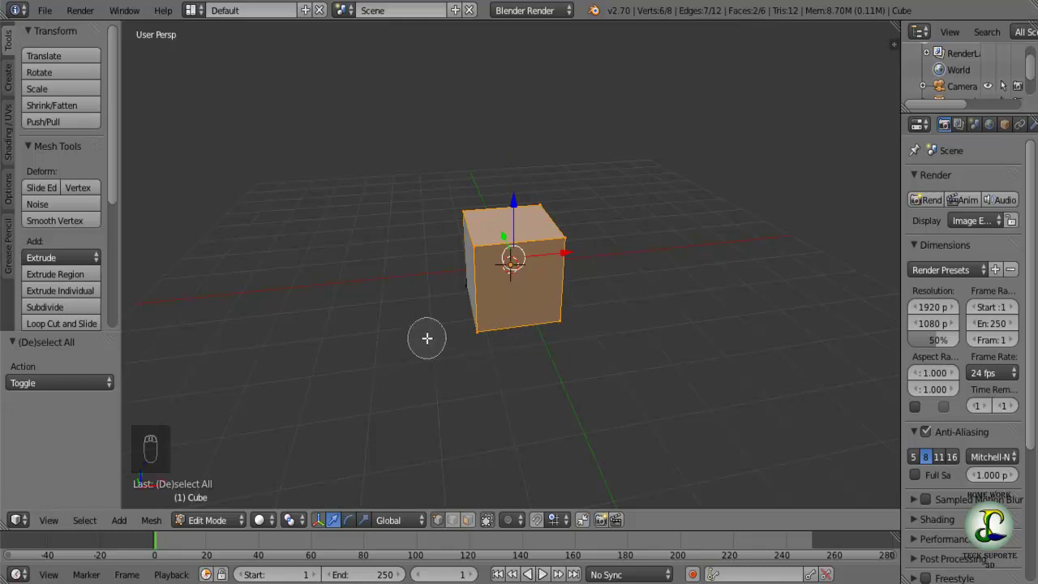
right_click(432, 337)
drag(425, 334, 583, 322)
key(a)
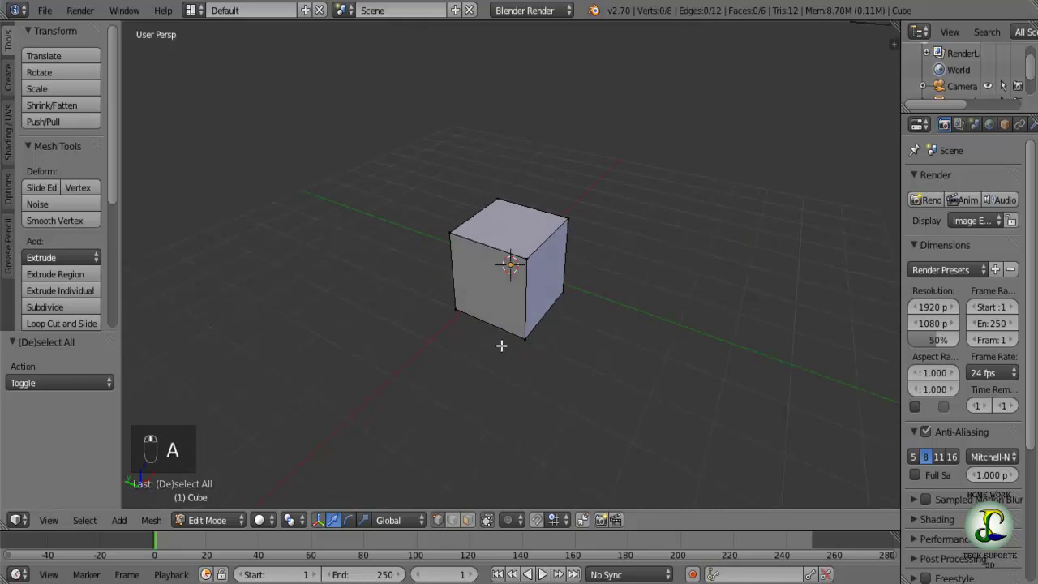
- Circle-select the cube's top vertices, remove some, then clear the selection again
key(c)
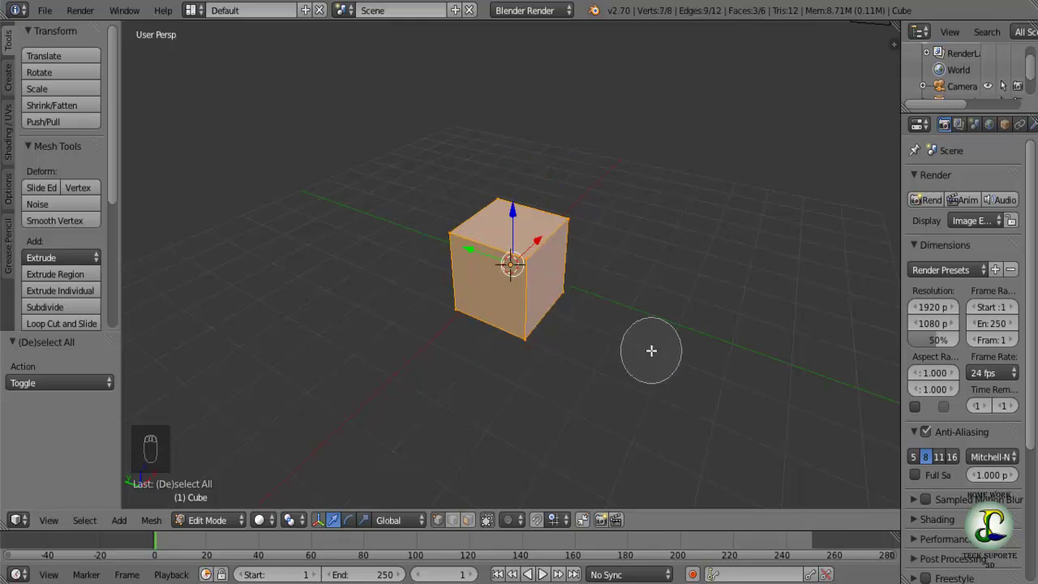
drag(589, 350, 354, 321)
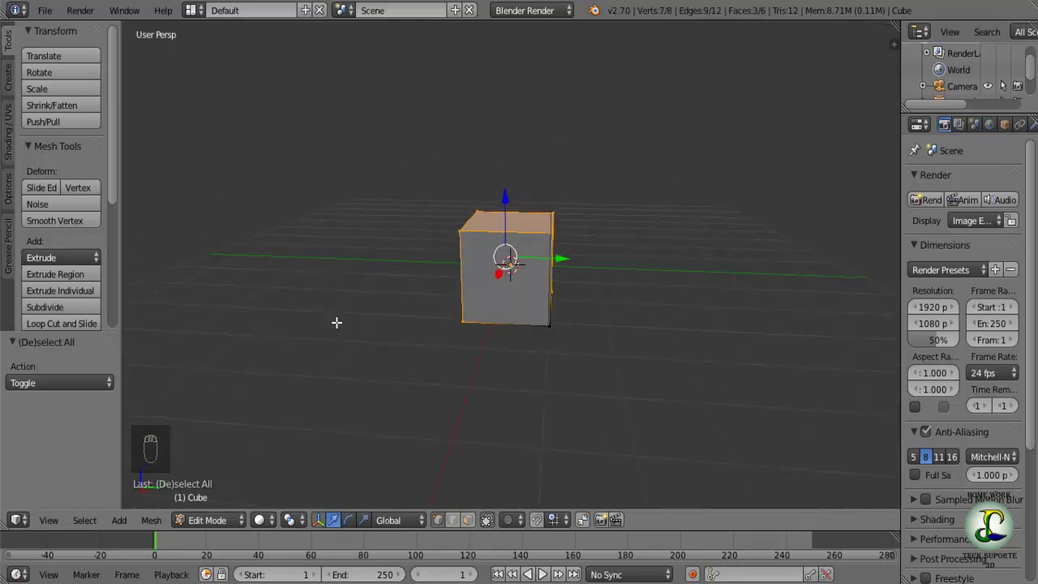
key(c)
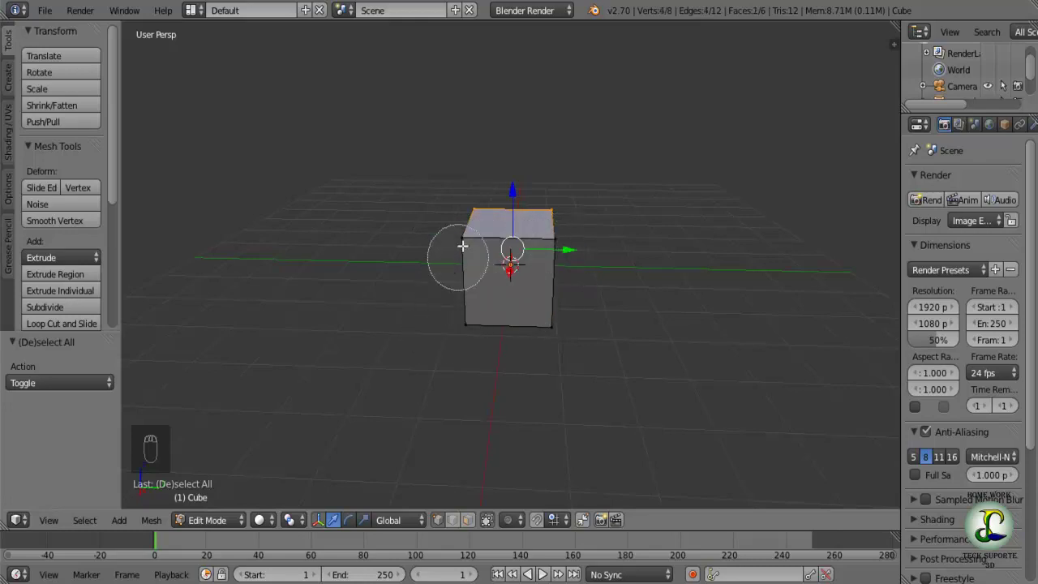
middle_click(622, 372)
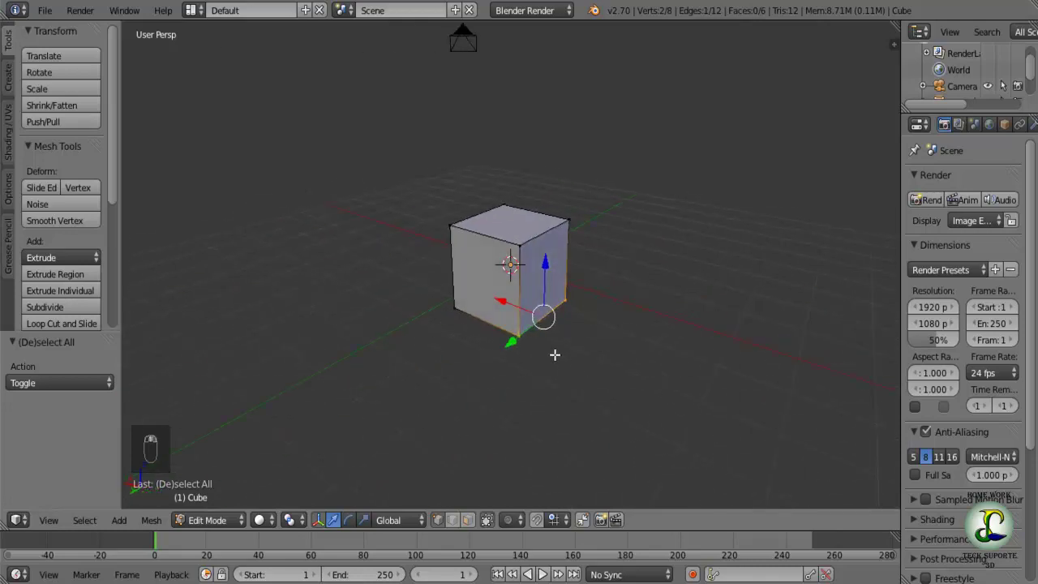
key(c)
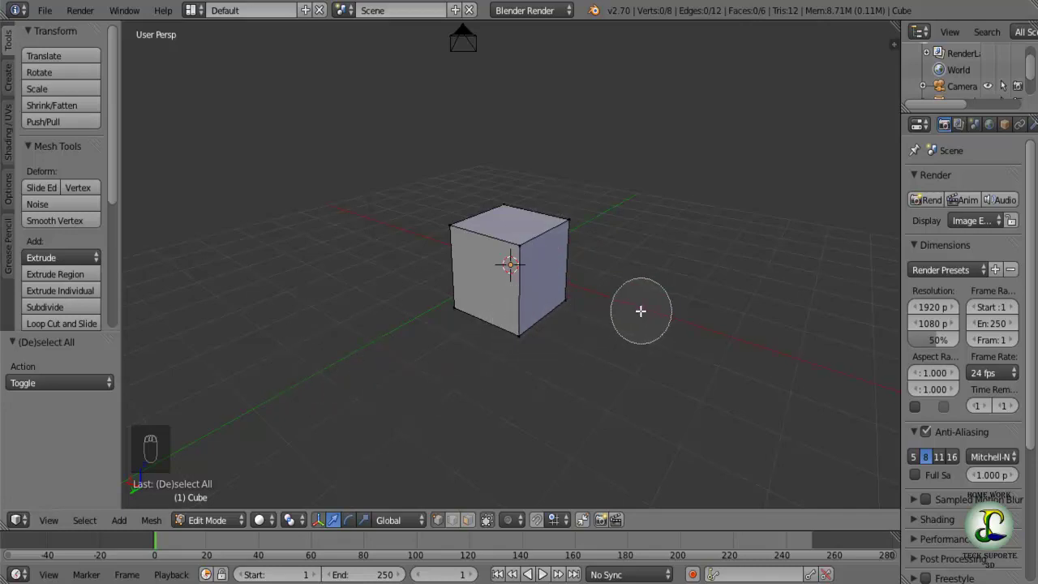
drag(482, 366, 533, 352)
- Return to Object Mode and bring up the Delete confirmation for the cube
key(Tab)
drag(512, 286, 580, 270)
key(Delete)
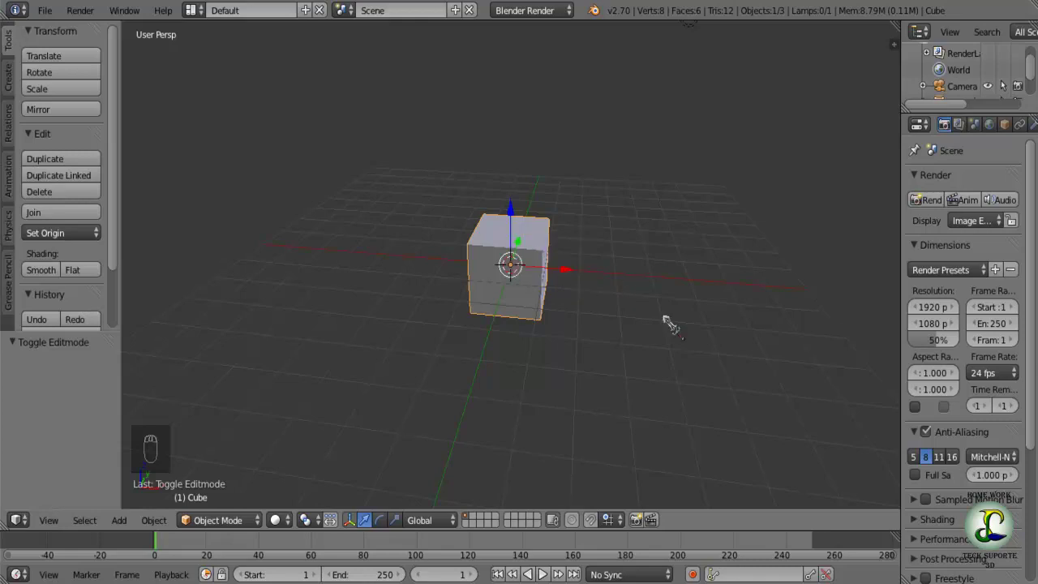
- Cancel the Delete prompt, enter Edit Mode and select all the cube's vertices
middle_click(625, 336)
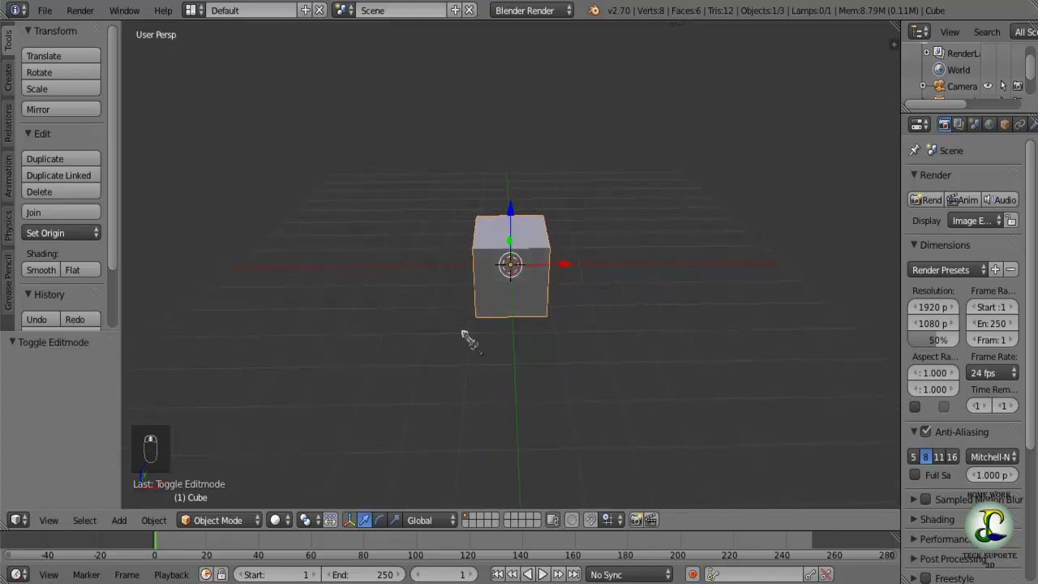
key(x)
drag(380, 318, 547, 380)
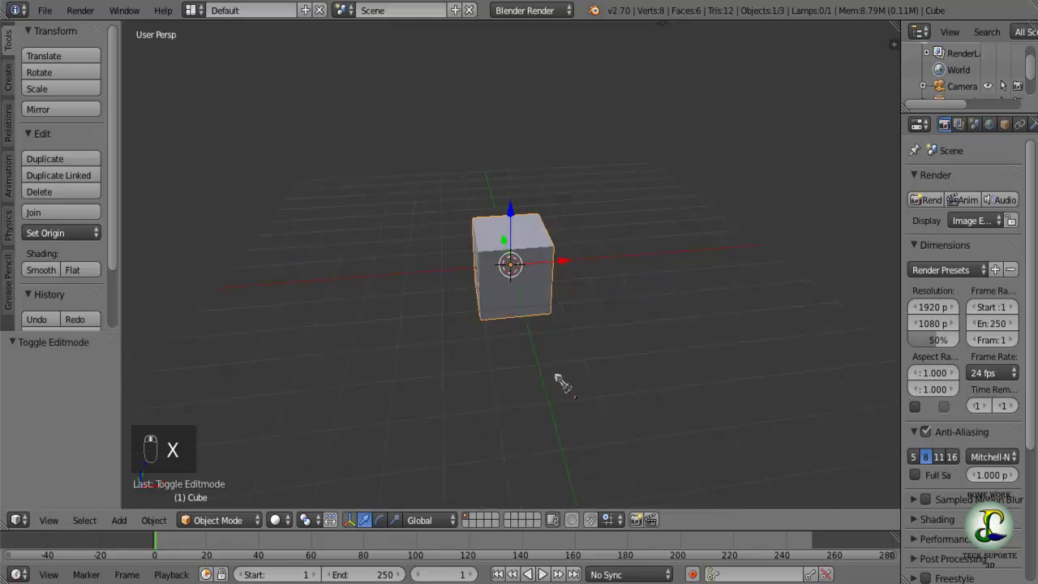
key(Delete)
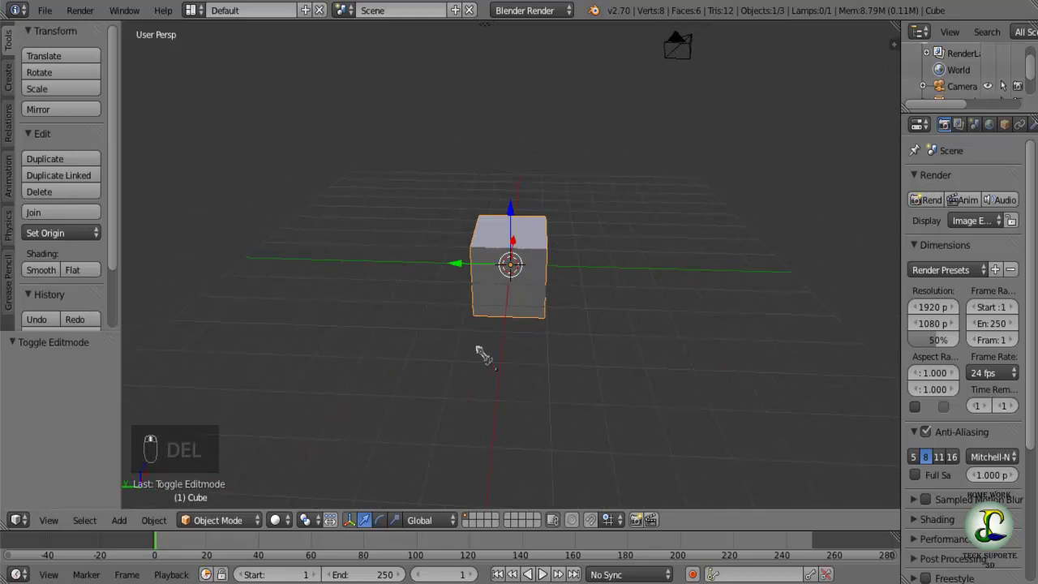
key(Tab)
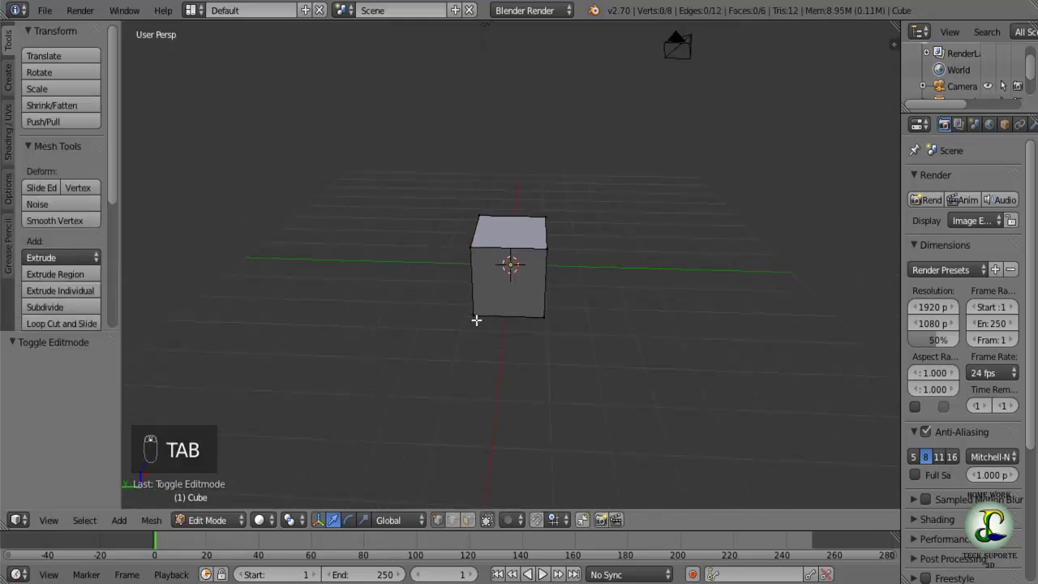
key(a)
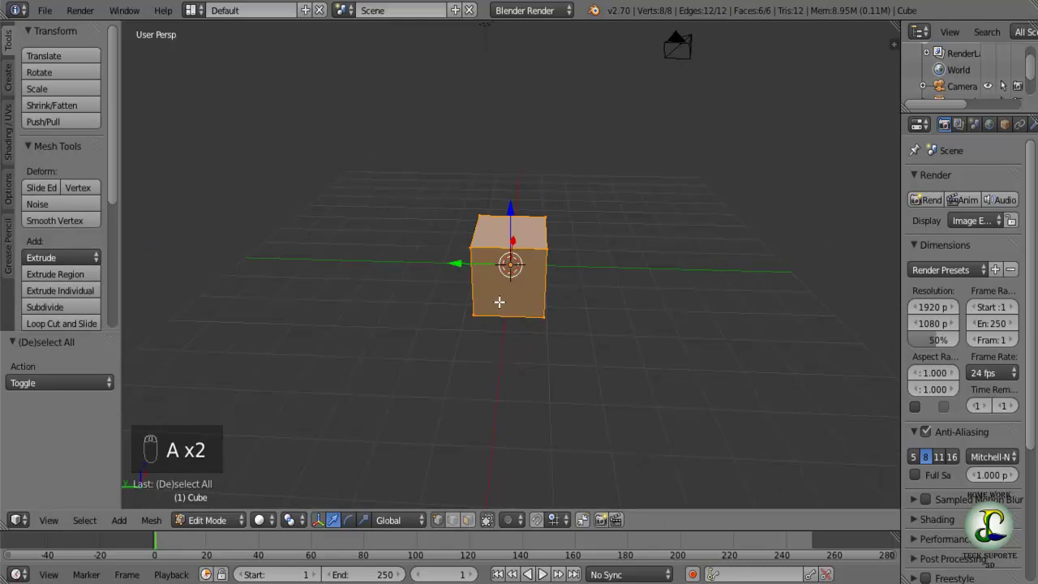
- Call and cancel Delete again from Object Mode, then re-enter Edit Mode with nothing selected
key(Delete)
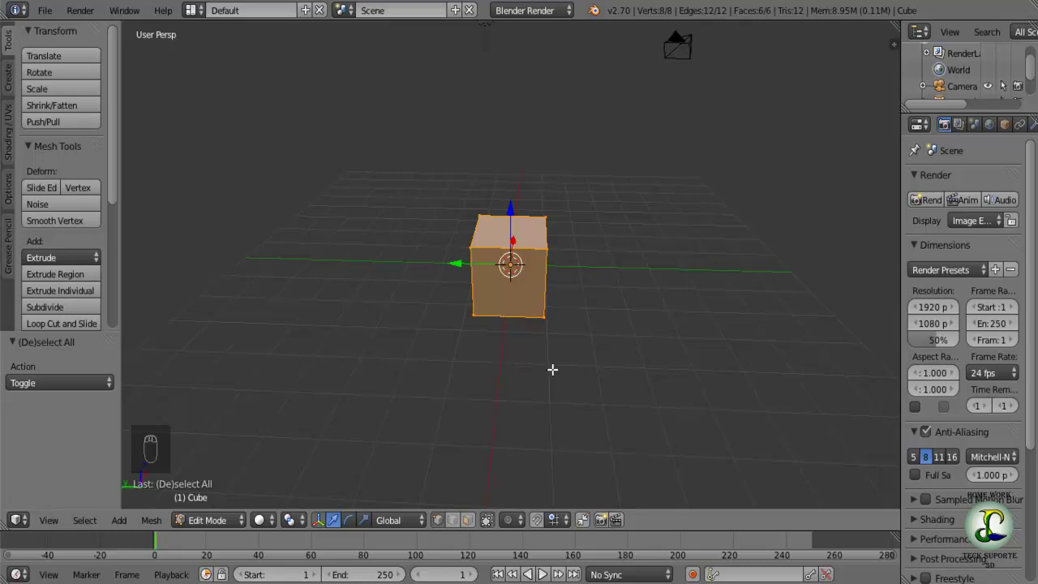
key(Tab)
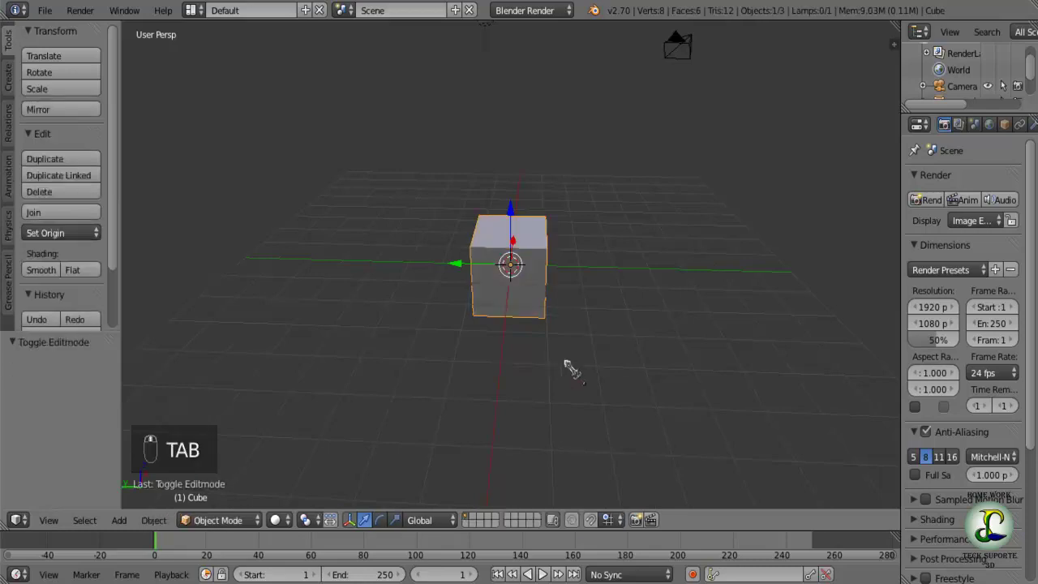
key(Delete)
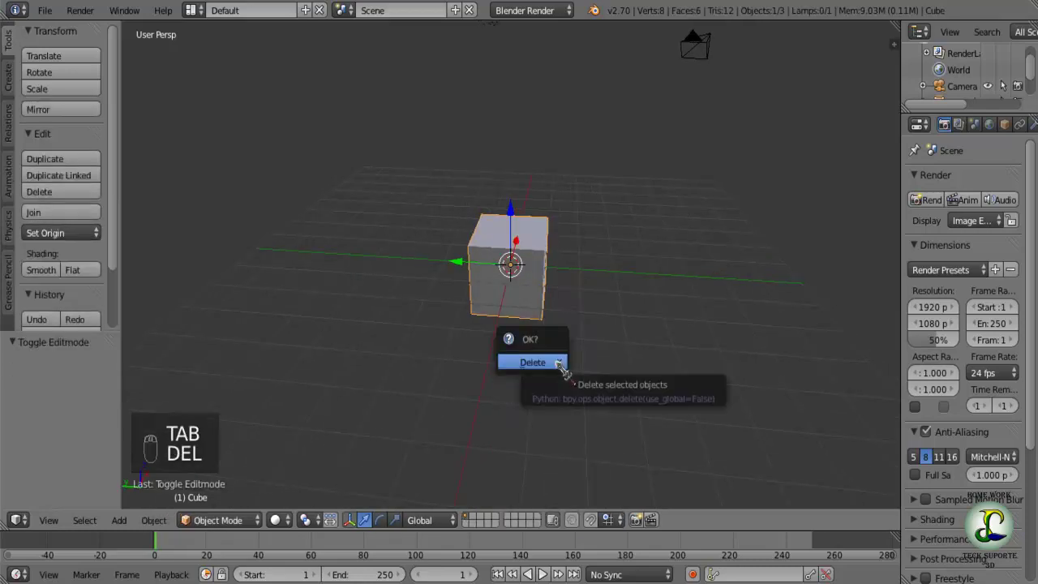
key(Tab)
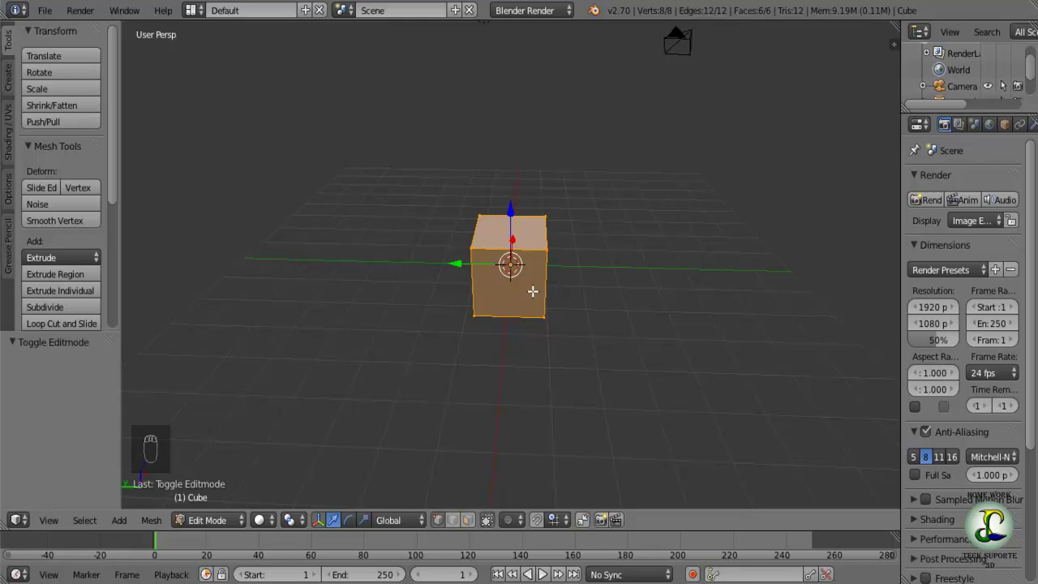
key(Delete)
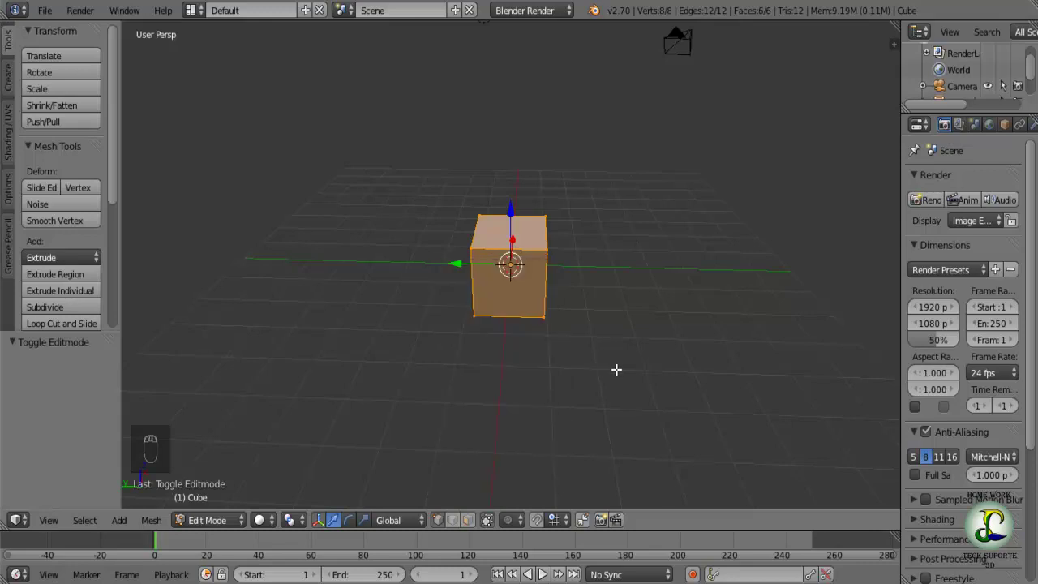
key(a)
click(400, 341)
- Extrude the top face, inspect it, and undo the sideways extrusion
drag(404, 340, 502, 358)
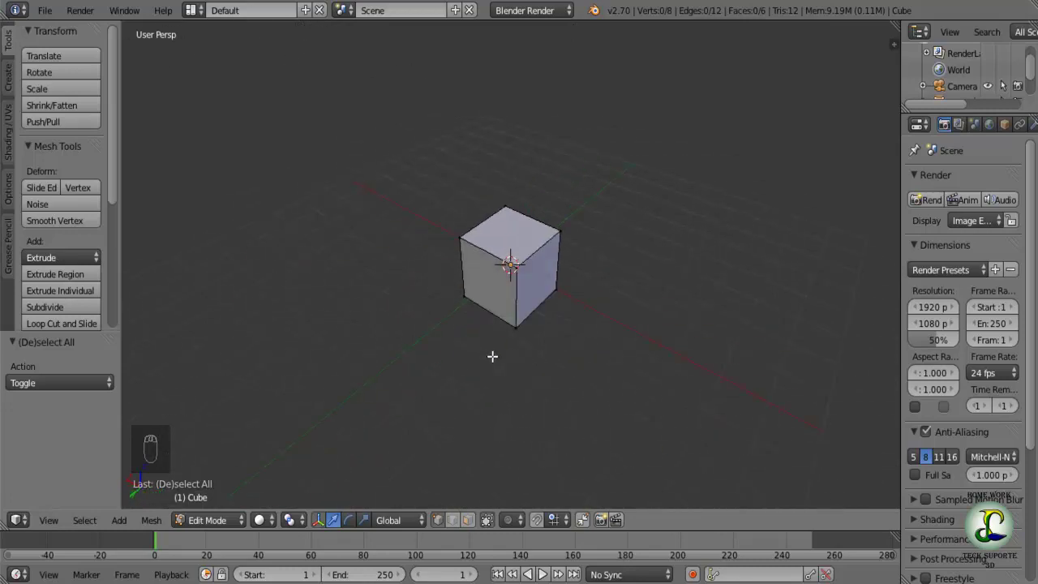
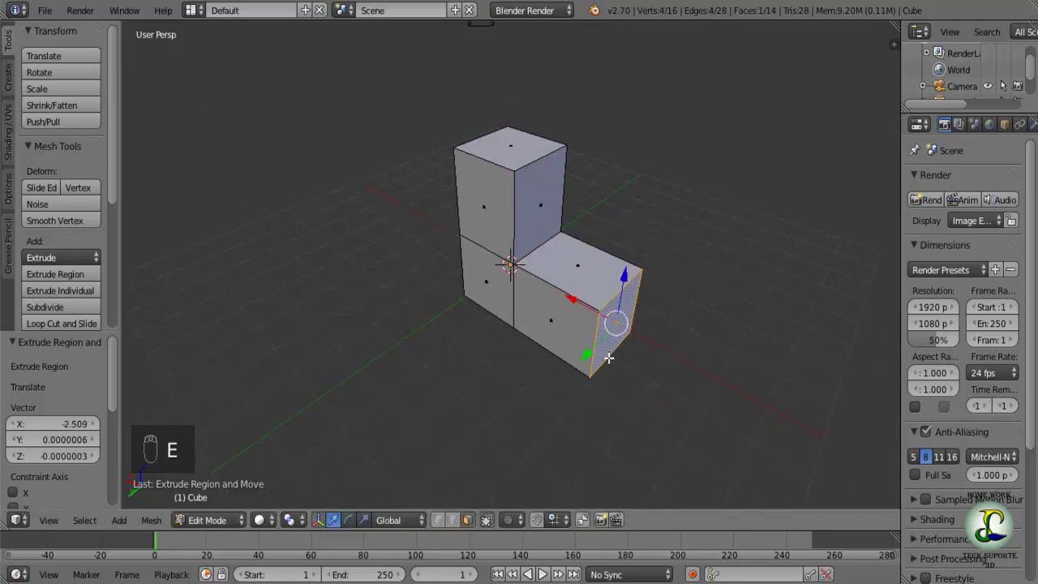
drag(506, 359, 546, 333)
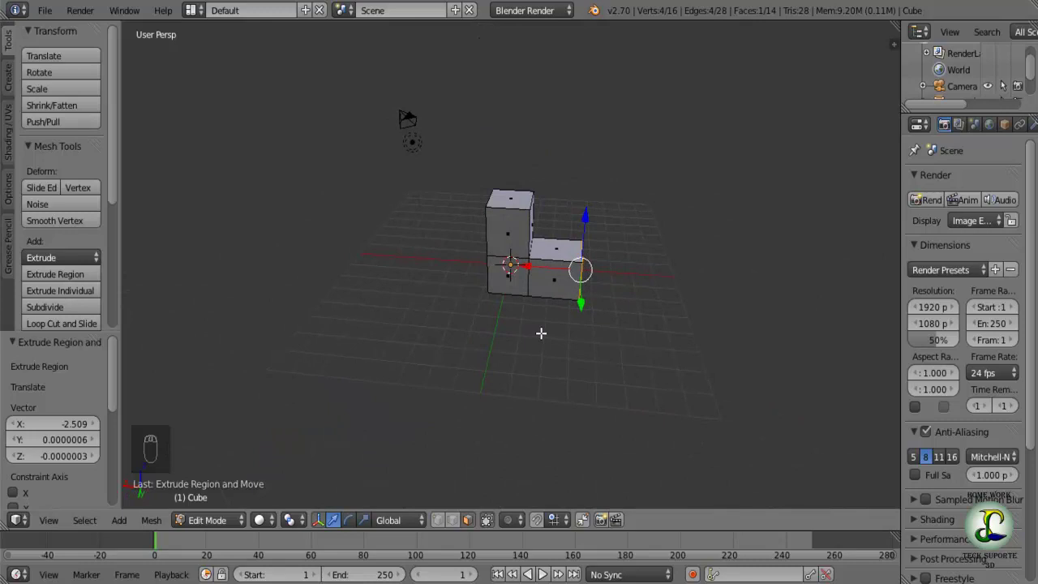
key(ctrl+z)
- Move the top face along Z to set the column's height, raising then lowering it slightly
drag(620, 381, 533, 224)
click(533, 224)
drag(533, 224, 534, 199)
click(515, 145)
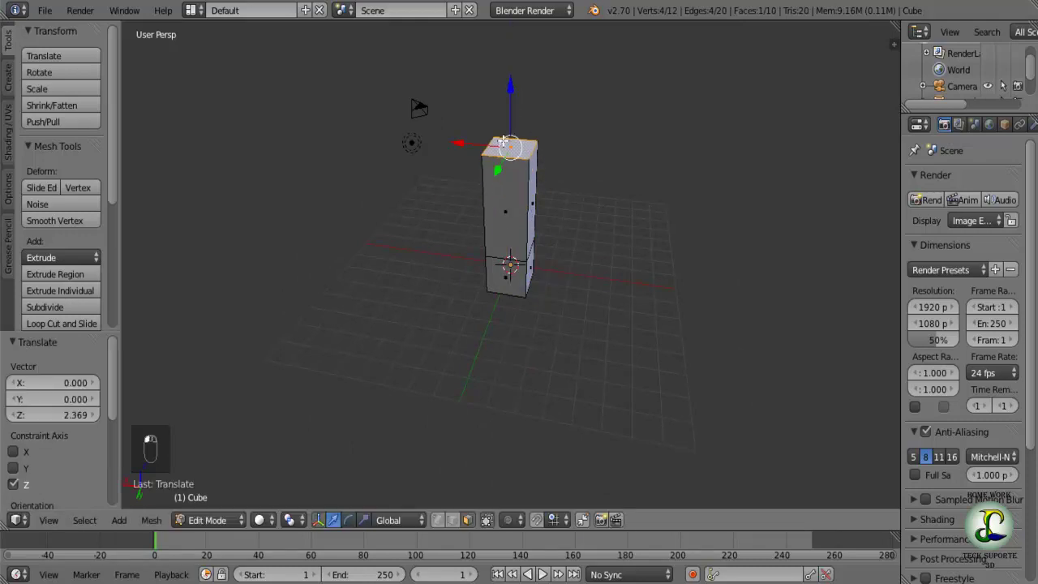
click(531, 195)
drag(537, 190, 517, 72)
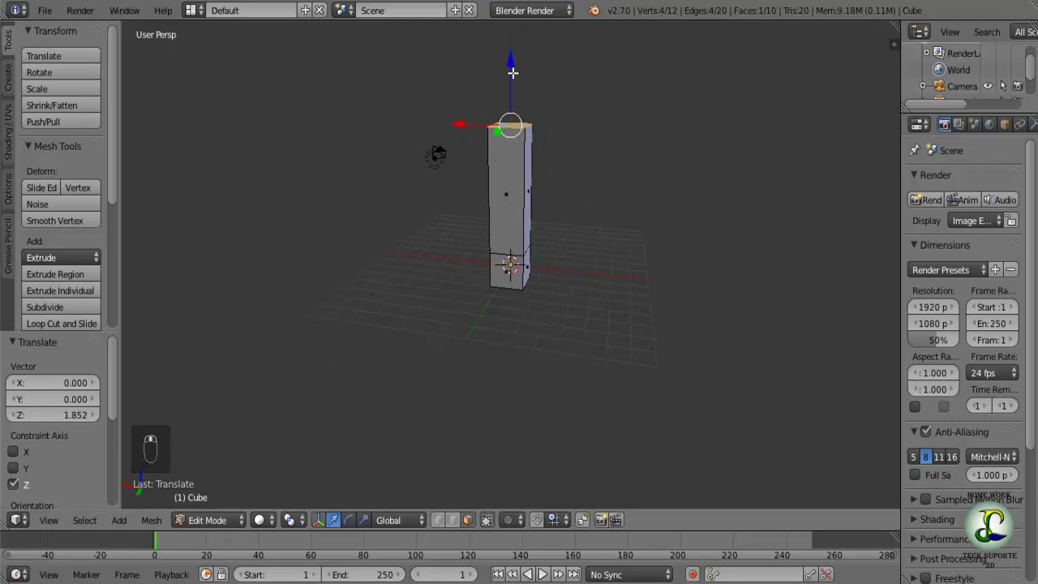
drag(518, 58, 517, 69)
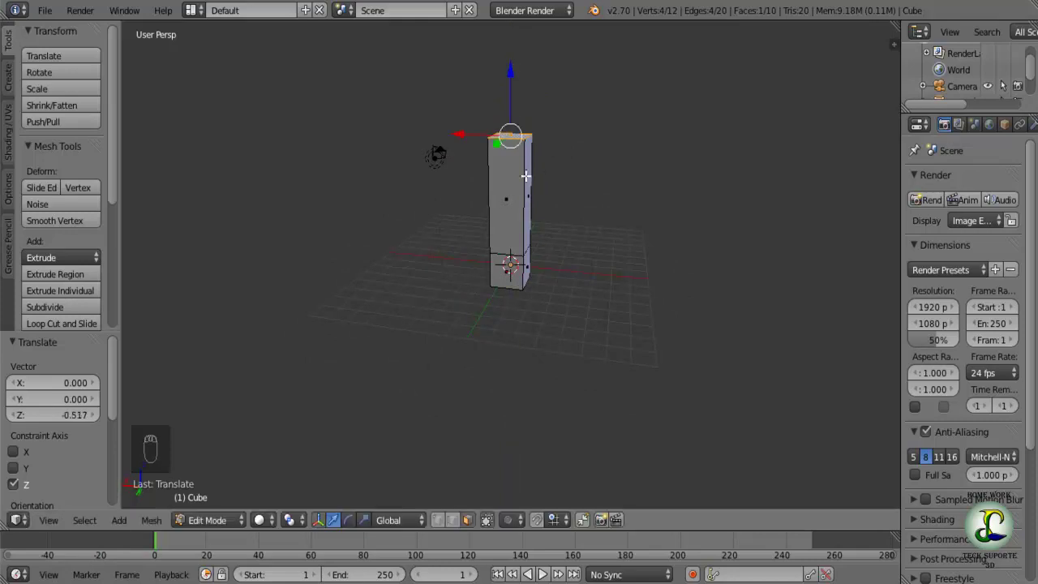
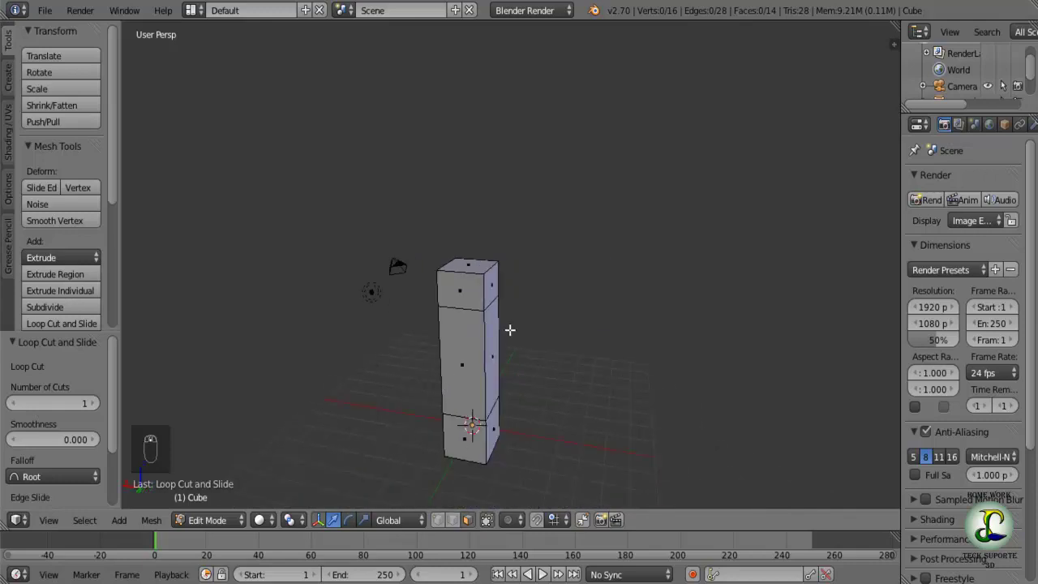
- Extrude the top section's side face along X into a short arm
drag(502, 275, 428, 285)
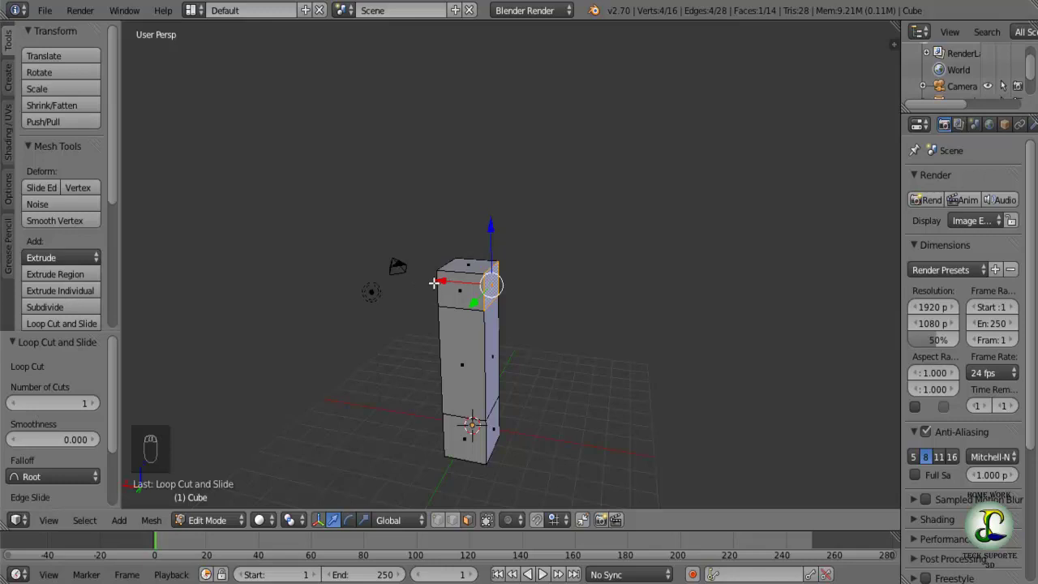
key(e)
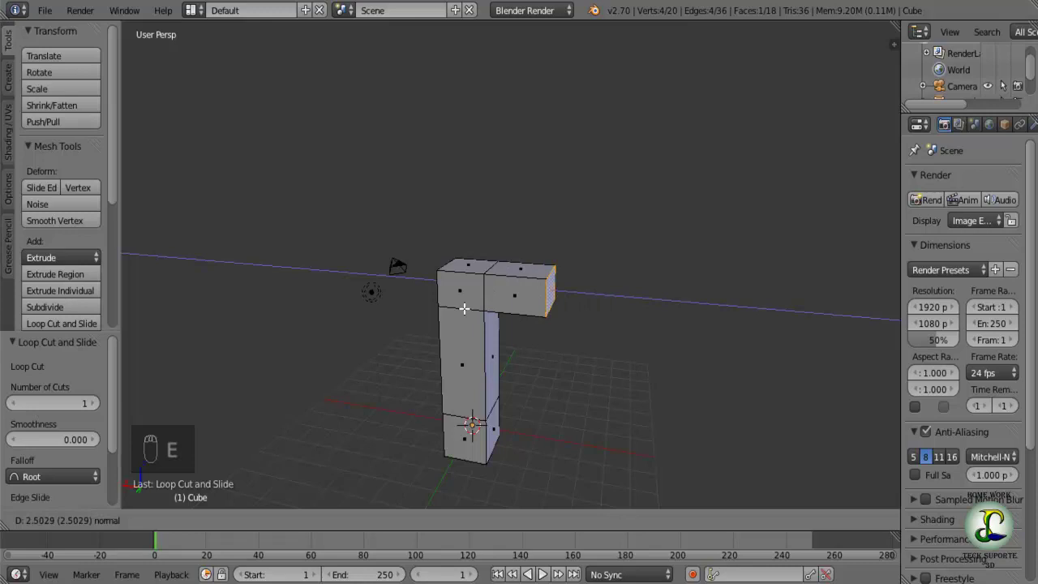
middle_click(548, 279)
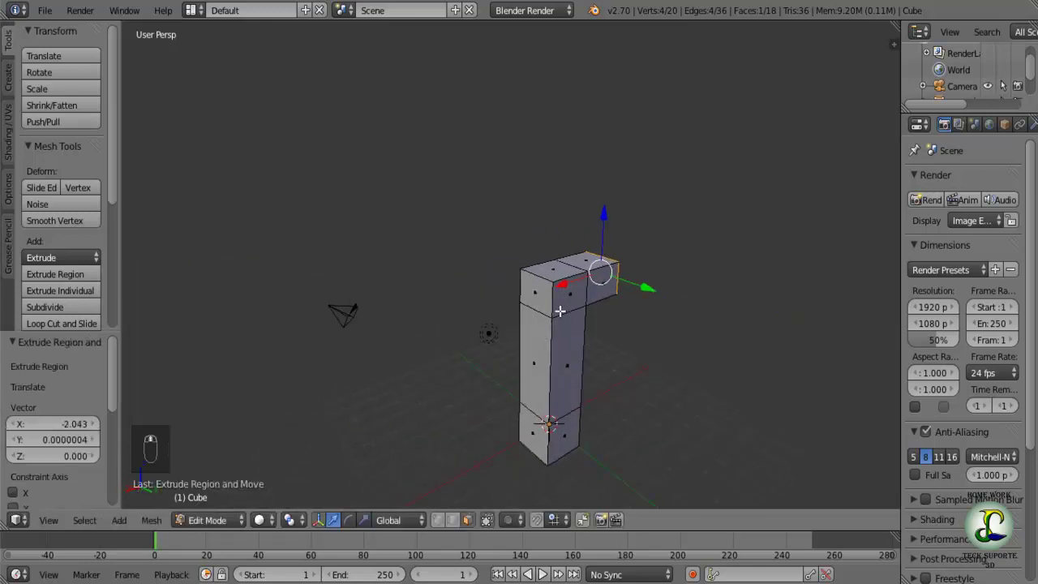
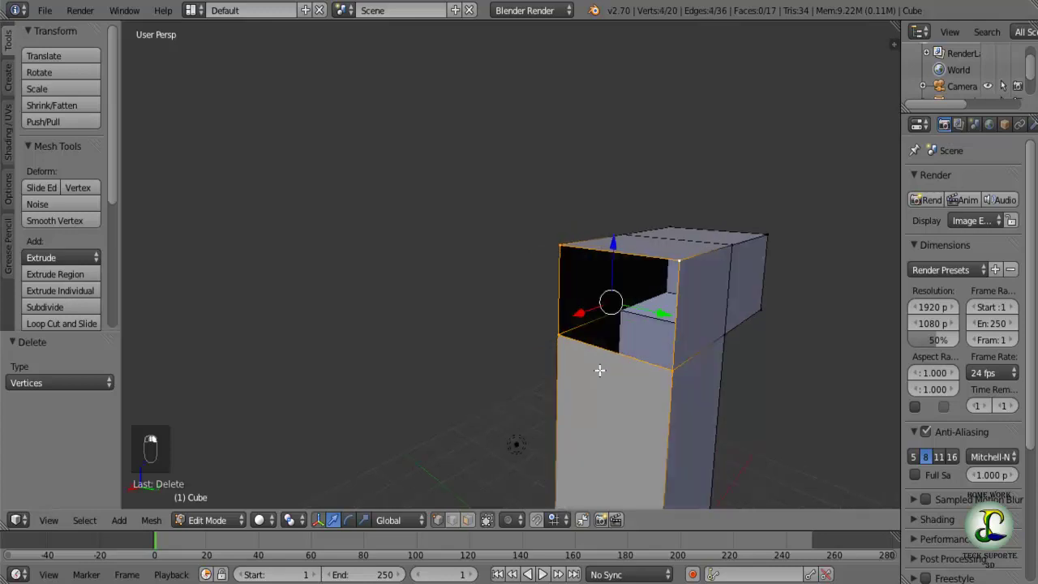
- Fill the opening with a new face and slide it sideways along X
key(f)
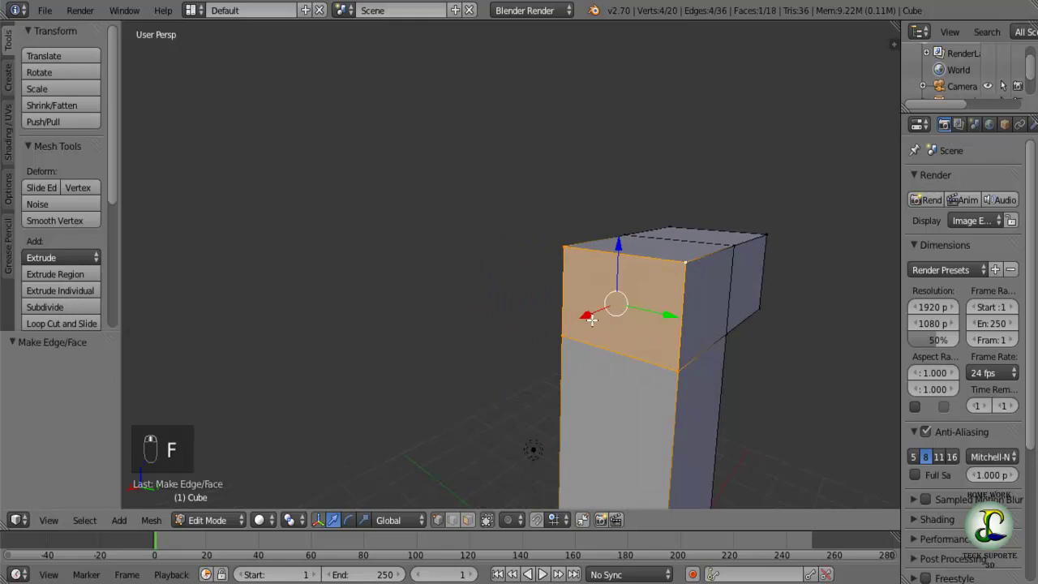
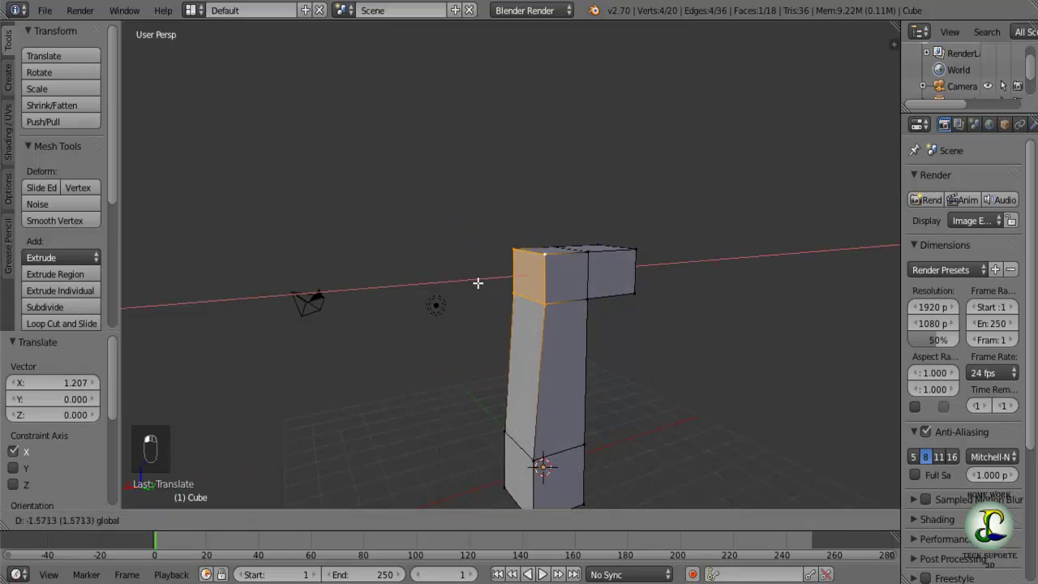
drag(485, 291, 507, 300)
key(a)
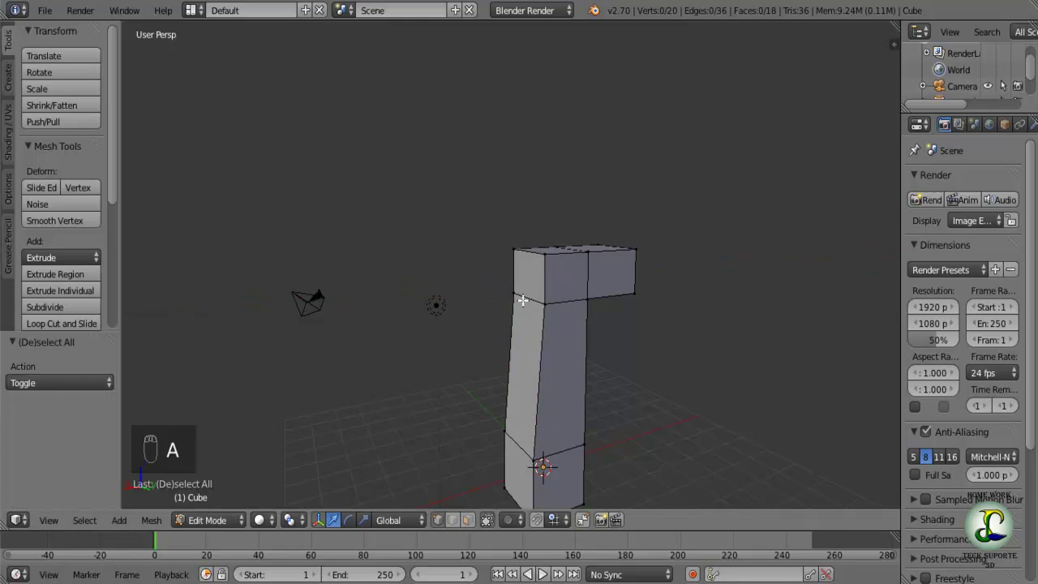
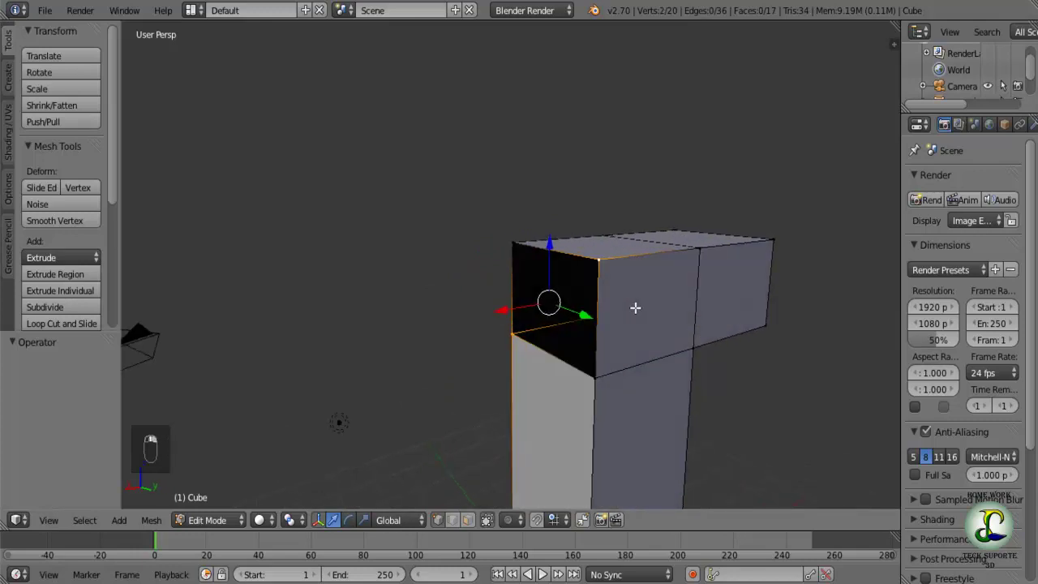
- Fill the remaining gaps with faces, including a diagonal across the opening
key(f)
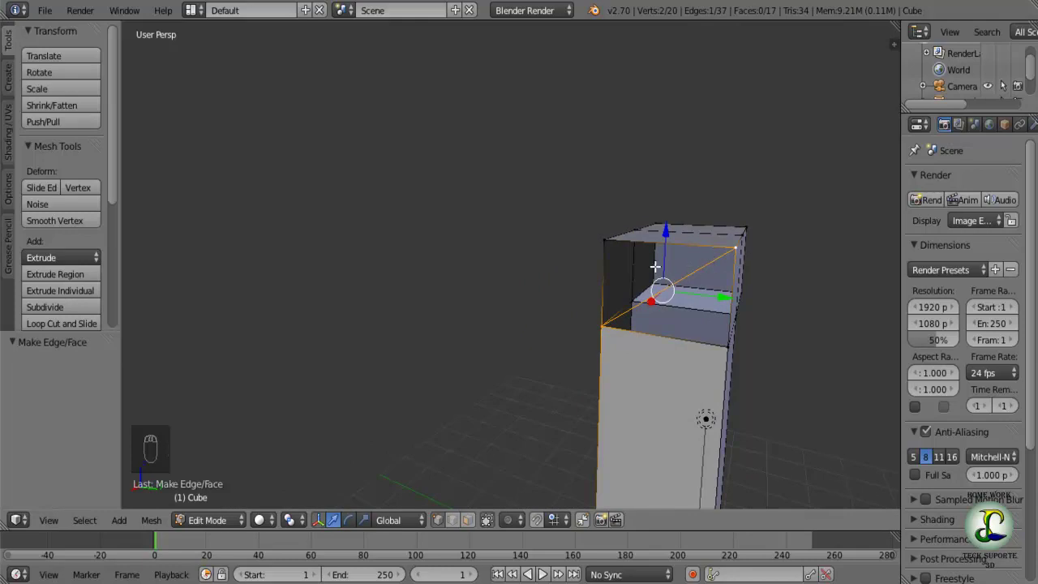
drag(611, 241, 174, 448)
key(f)
click(173, 449)
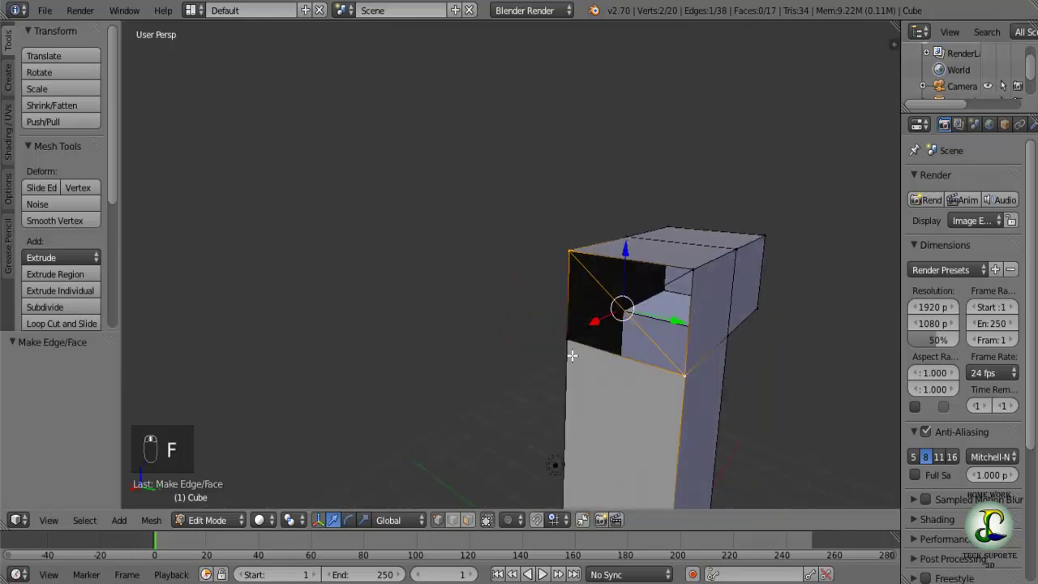
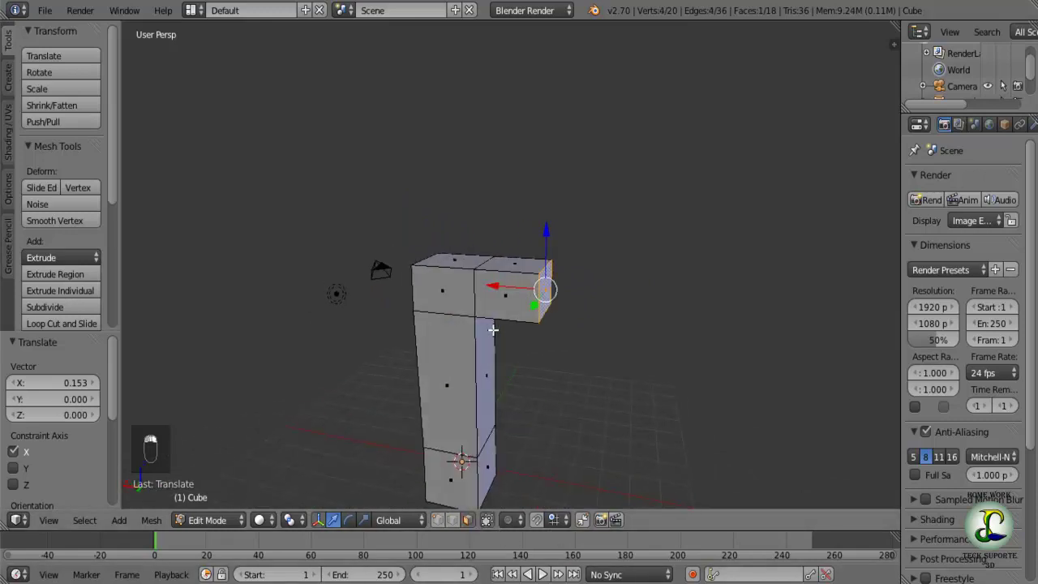
- Rotate and shrink the arm's end face to taper and tilt it
key(r)
drag(578, 230, 583, 324)
key(r)
key(s)
drag(600, 328, 496, 309)
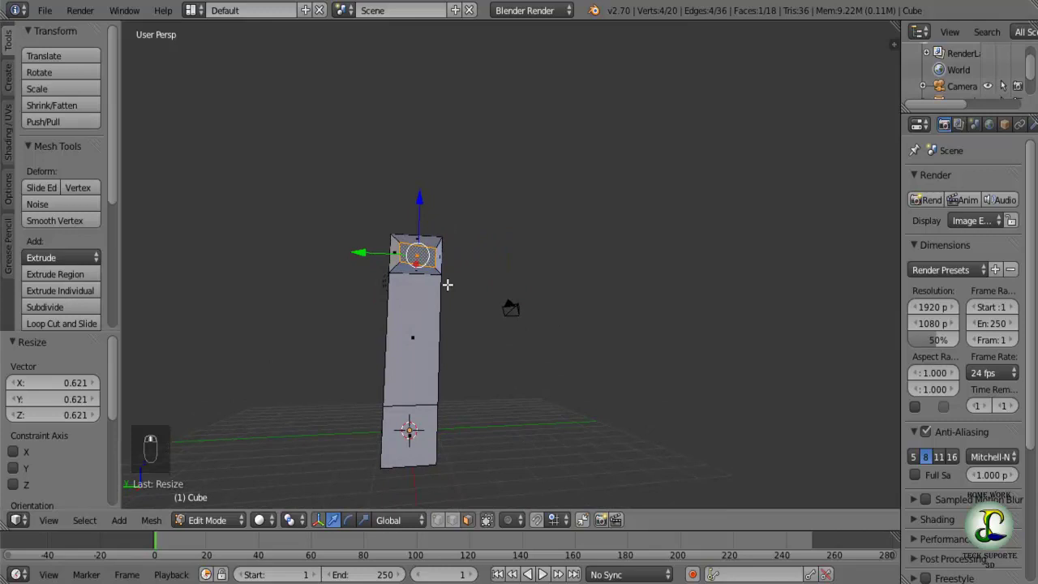
key(r)
drag(380, 252, 377, 259)
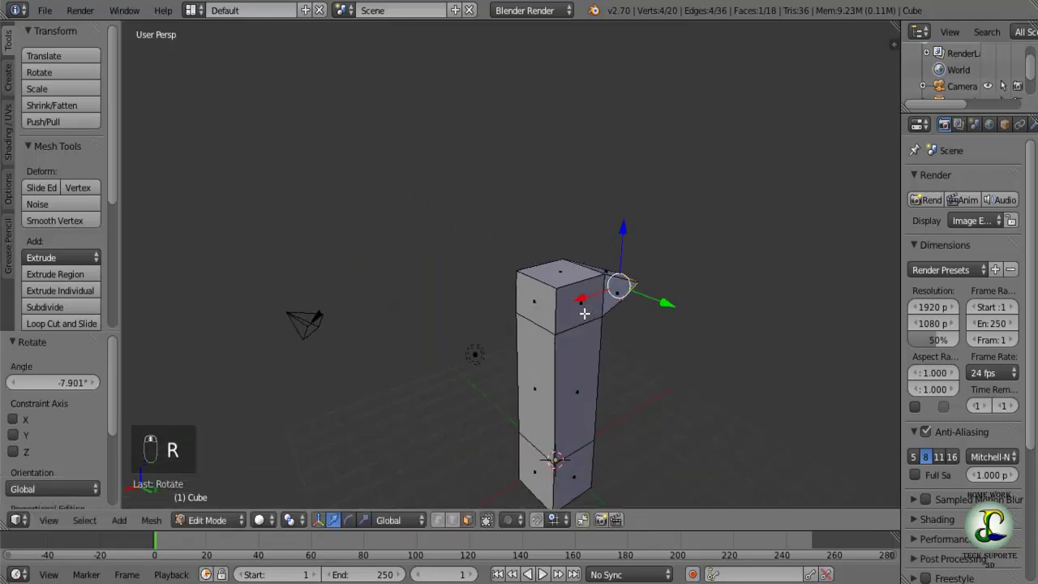
- Extrude a second arm from the opposite side and shrink its end face to a taper
drag(557, 313, 319, 476)
key(e)
drag(334, 473, 433, 380)
key(s)
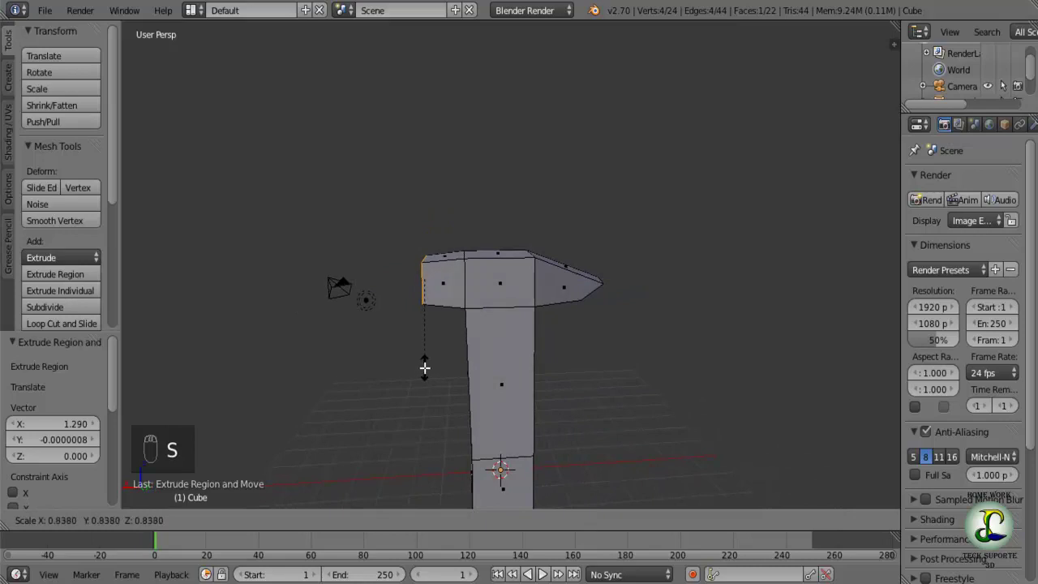
drag(418, 377, 445, 345)
key(s)
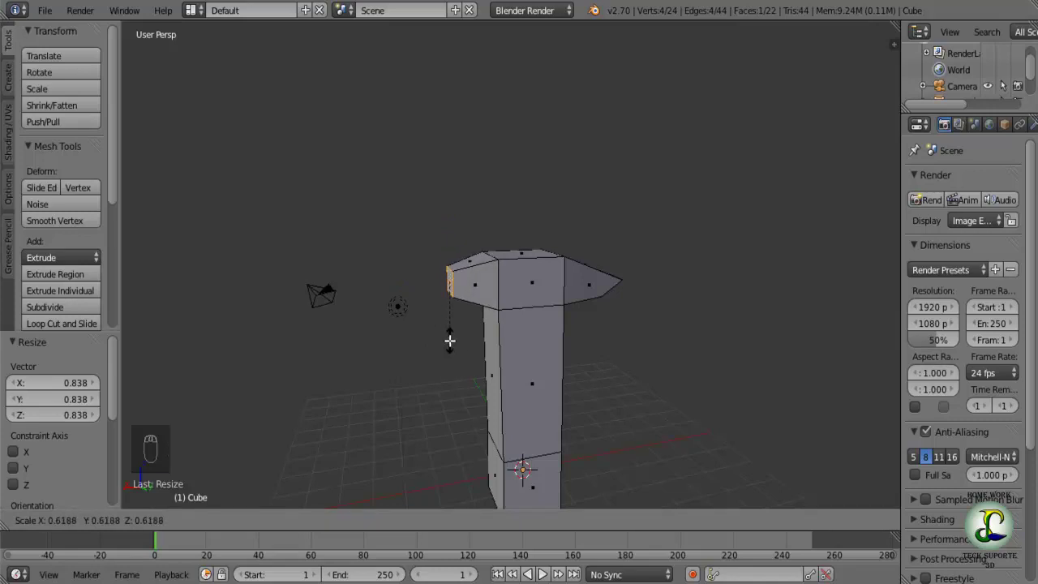
drag(442, 344, 488, 344)
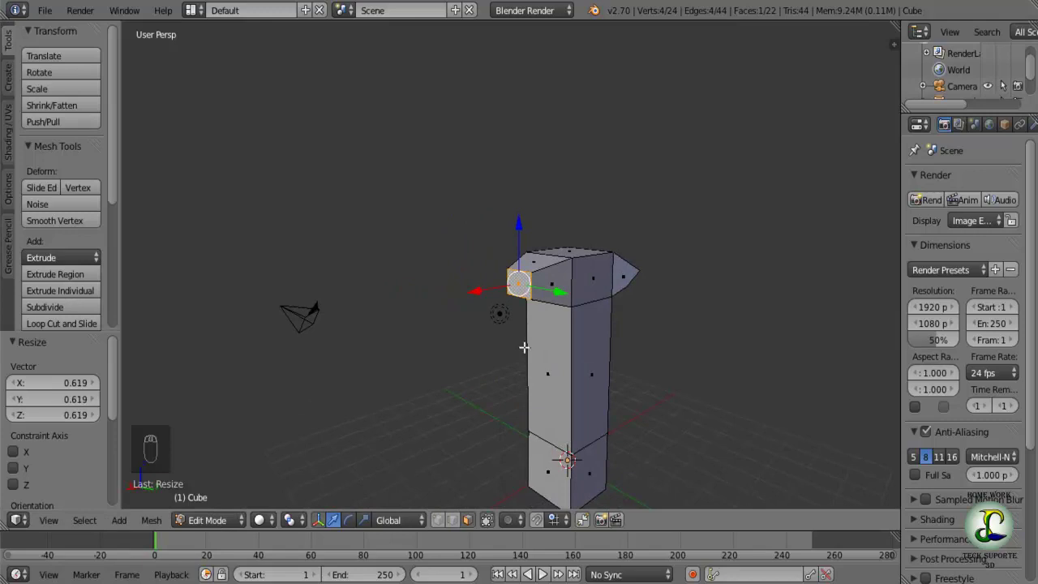
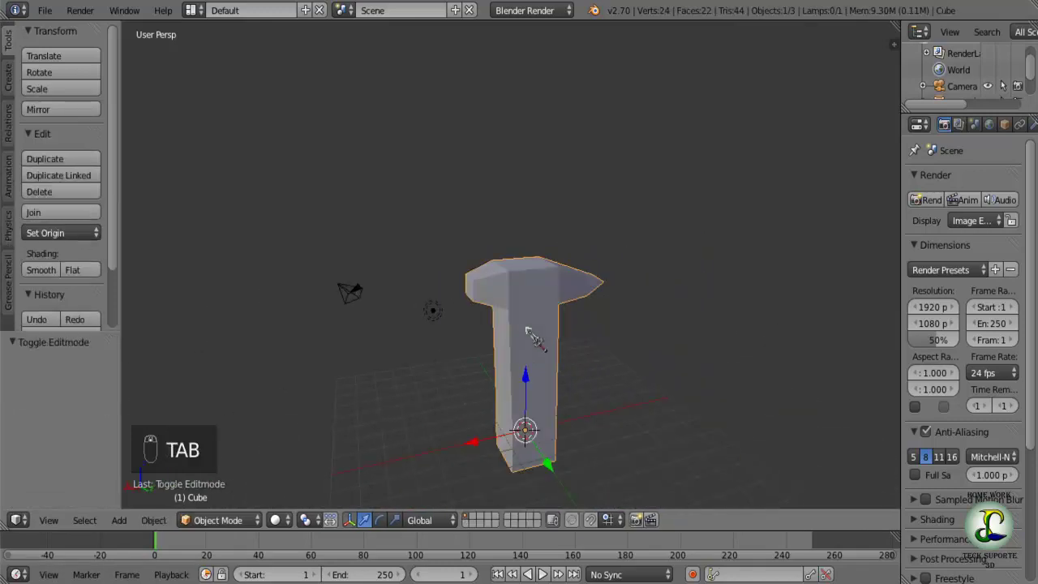
- Move the T-shaped column up above the grid and away from the grid centre
drag(477, 344, 495, 357)
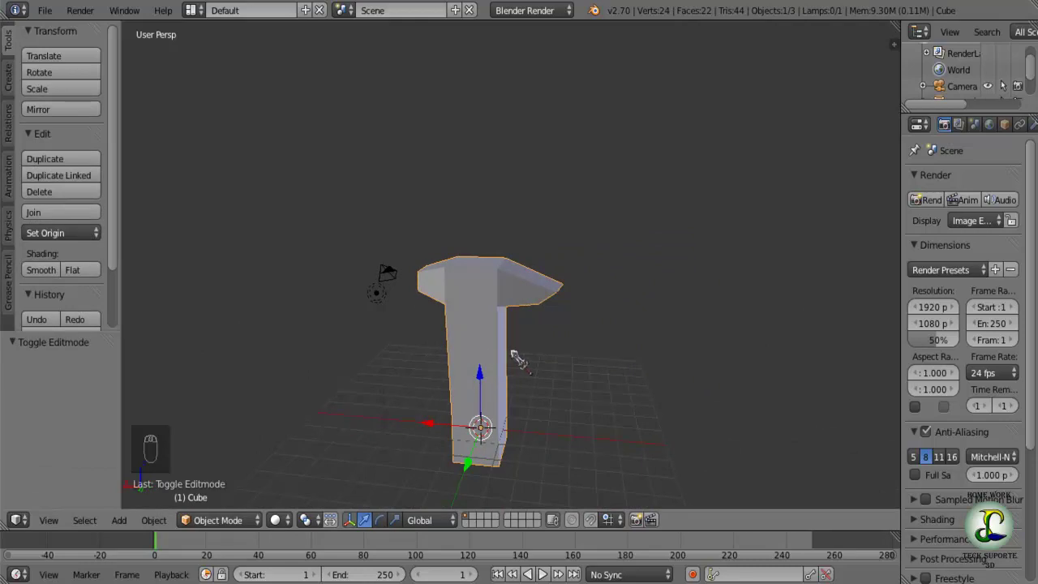
key(g)
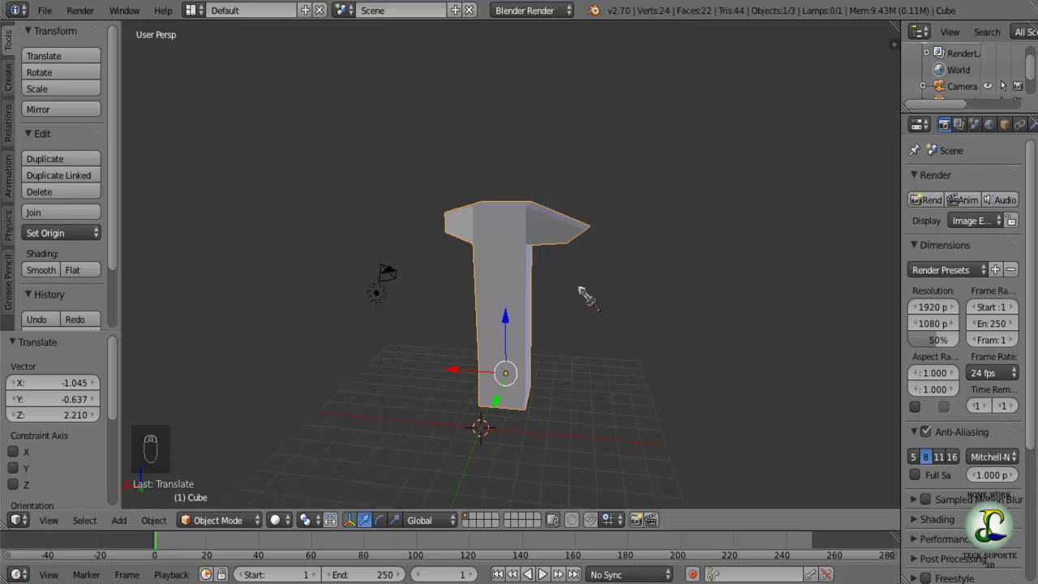
key(g)
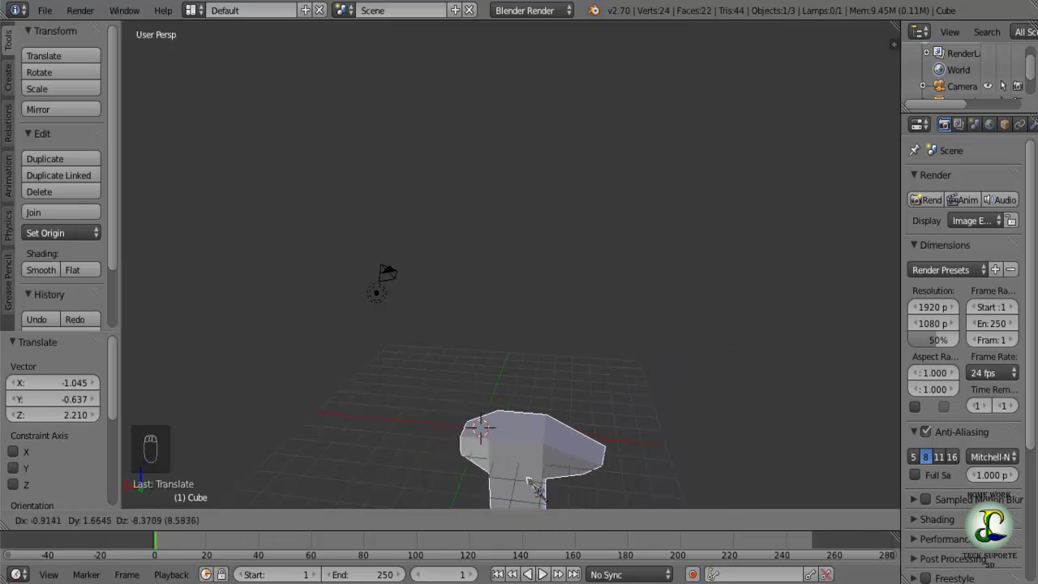
key(g)
key(g)
key(g)
key(g)
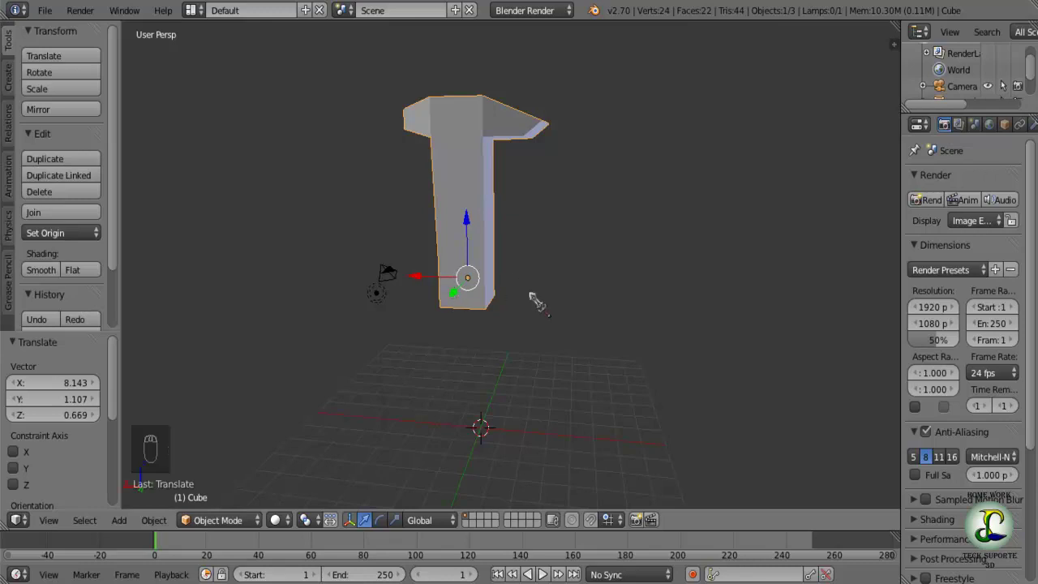
- Deselect the column and bring up the Add menu for a new object
key(a)
key(shift+a)
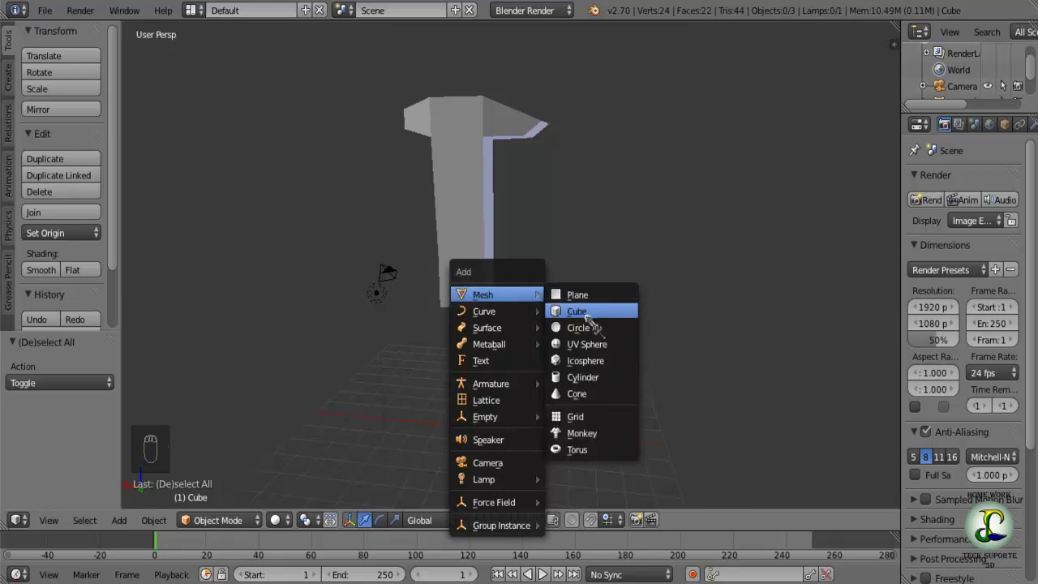
- Add a new cube and move it across the grid to sit beside the column
key(g)
drag(480, 257, 585, 382)
key(g)
drag(444, 346, 570, 376)
key(g)
drag(609, 358, 477, 378)
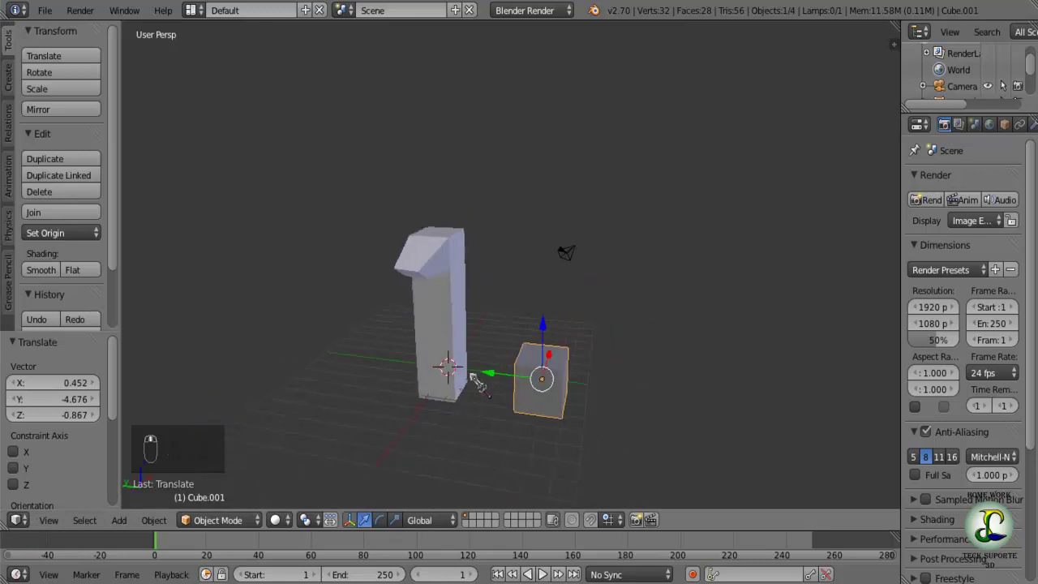
- Shift the T-shaped column across the scene, then settle the cube near the grid's edge
right_click(450, 354)
key(g)
drag(412, 340, 496, 336)
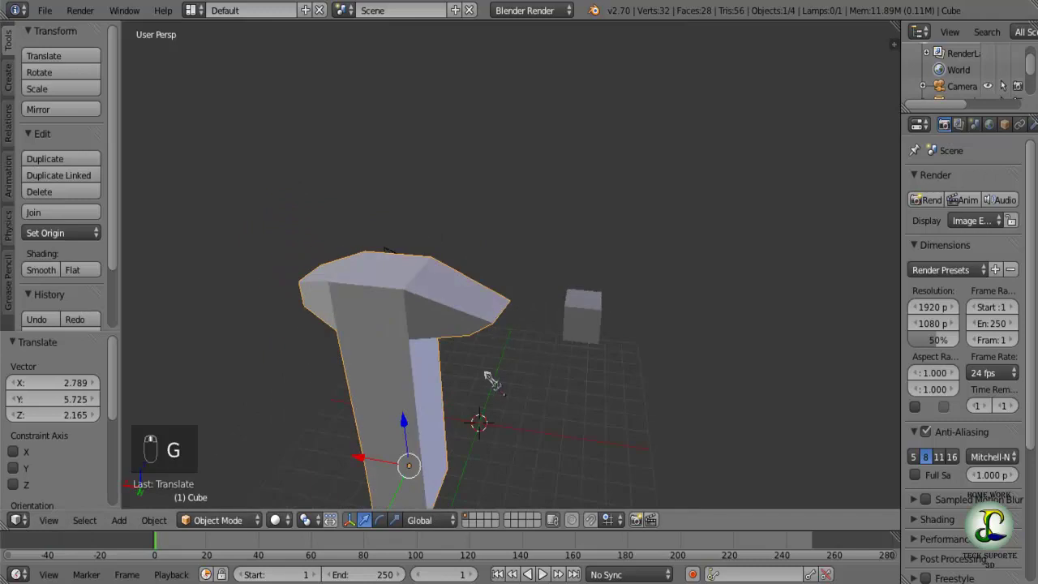
key(g)
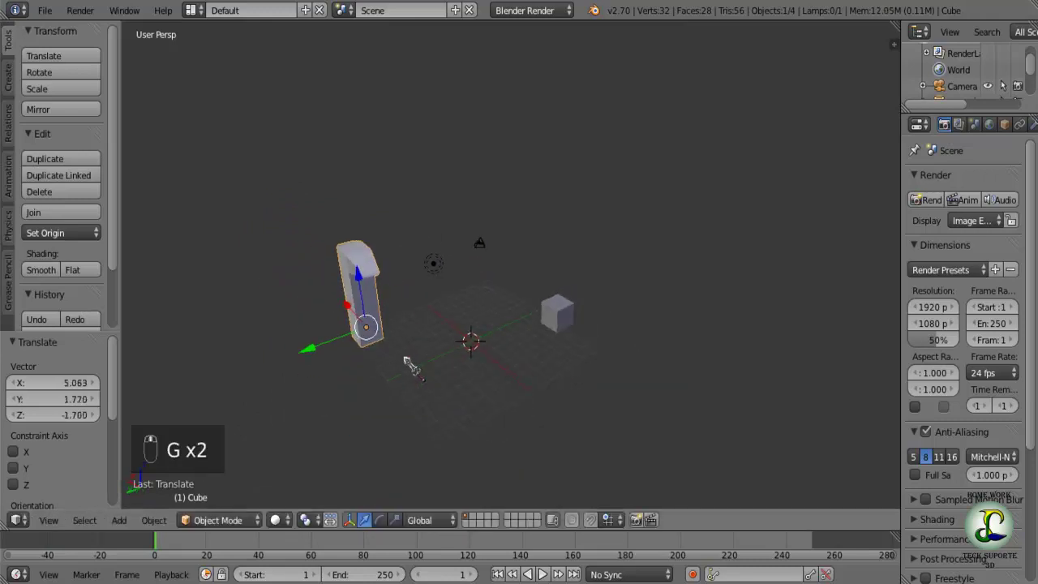
middle_click(561, 329)
key(g)
click(587, 366)
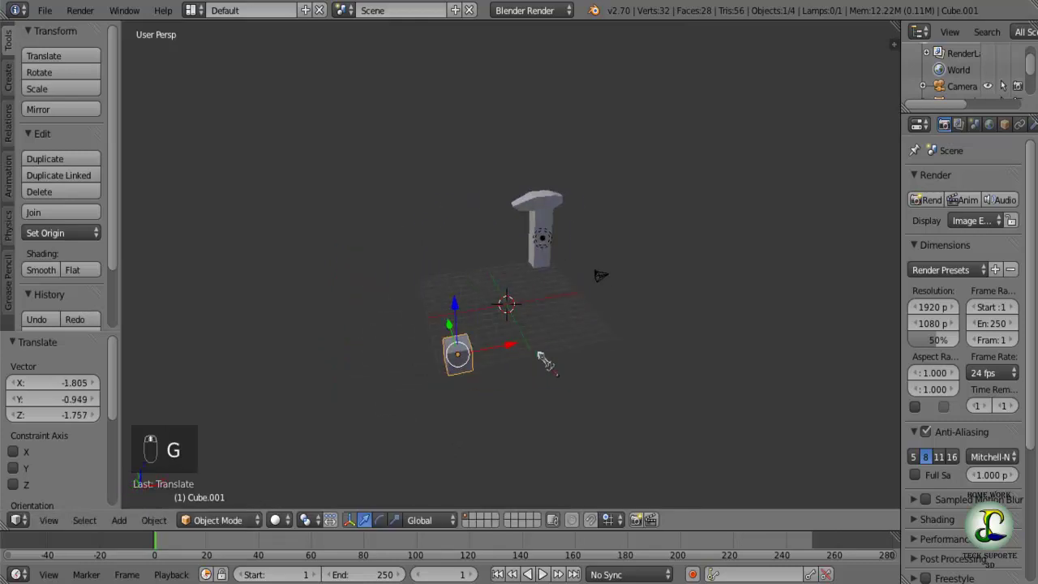
- Deselect everything and bring up the Add menu again
drag(627, 354, 557, 307)
key(a)
drag(420, 344, 425, 377)
key(shift+a)
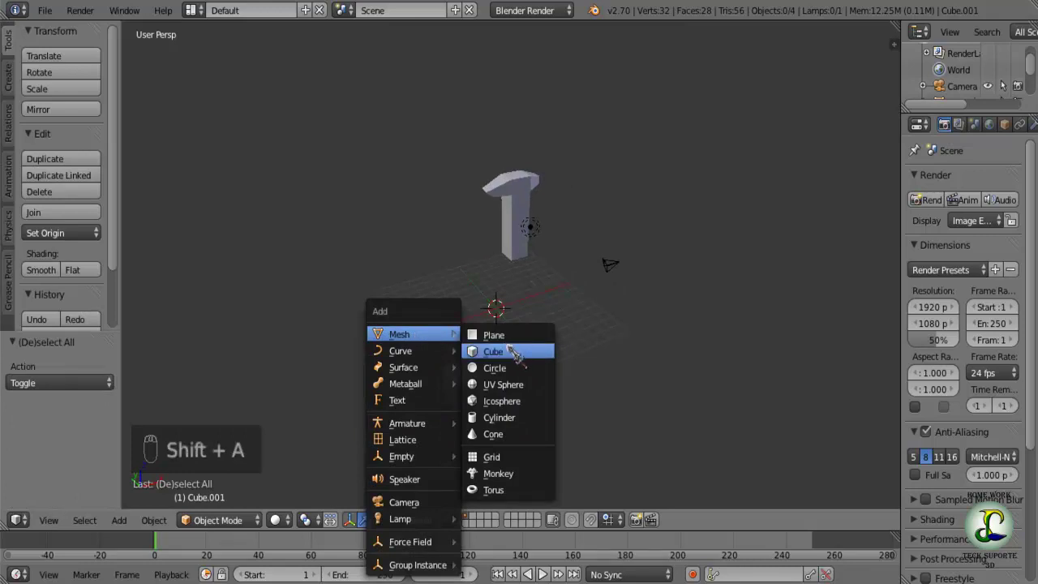
- Add a cylinder and raise it above the grid between the column and the cube
drag(374, 368, 471, 343)
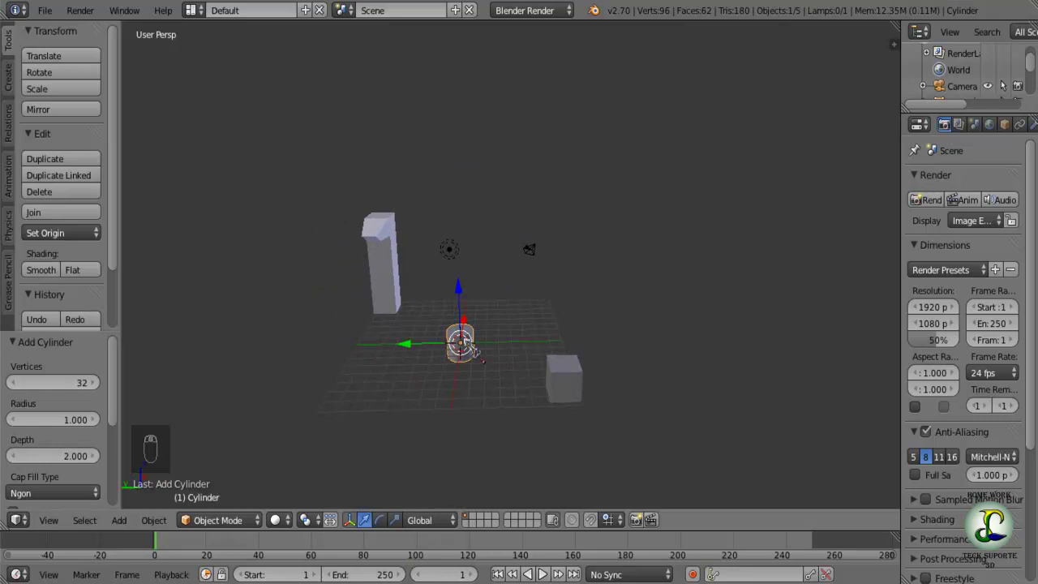
middle_click(467, 337)
drag(446, 325, 453, 306)
key(g)
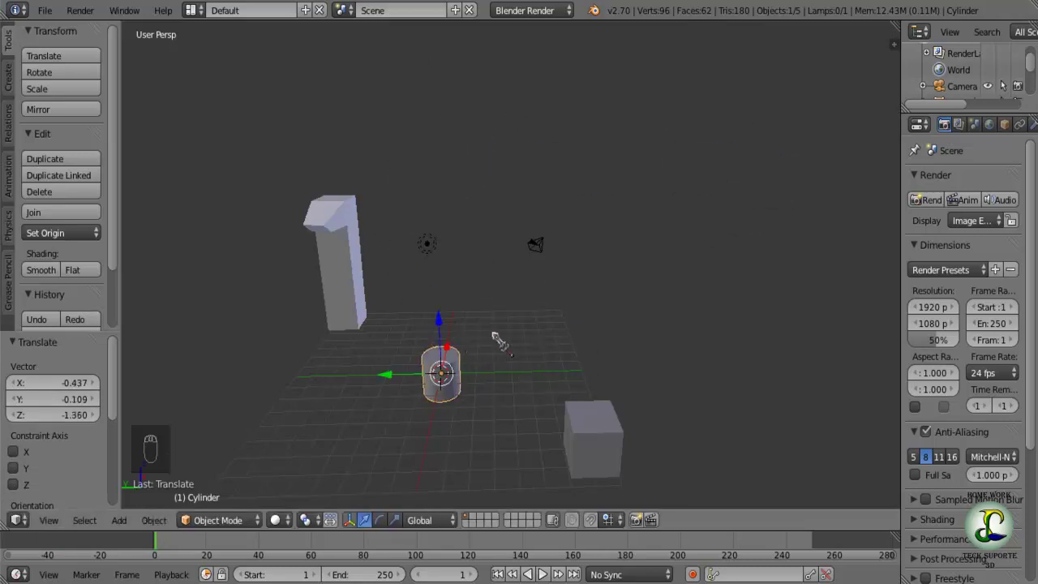
key(ctrl+z)
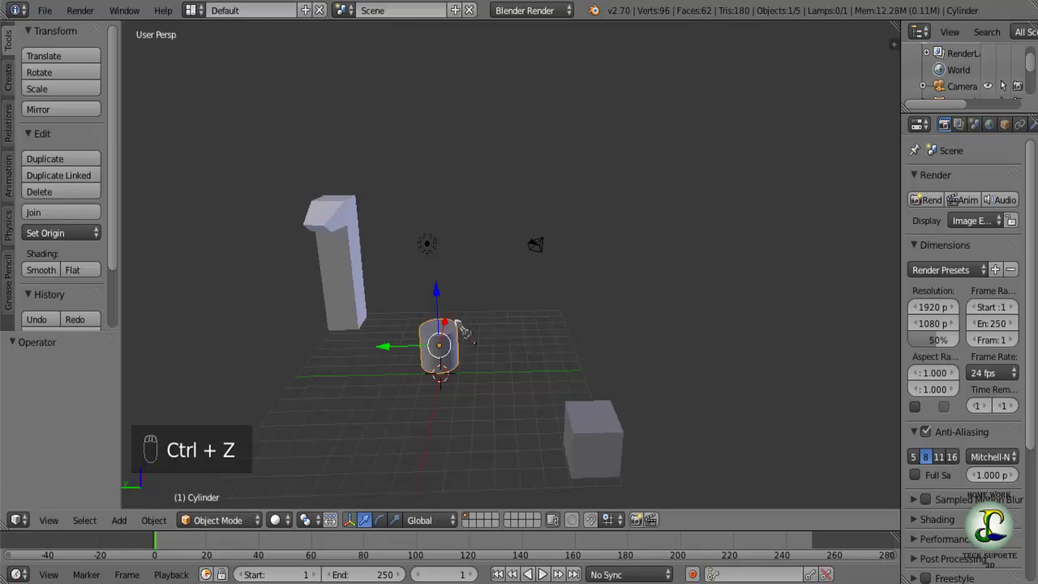
click(393, 338)
drag(374, 349, 511, 248)
drag(510, 248, 516, 193)
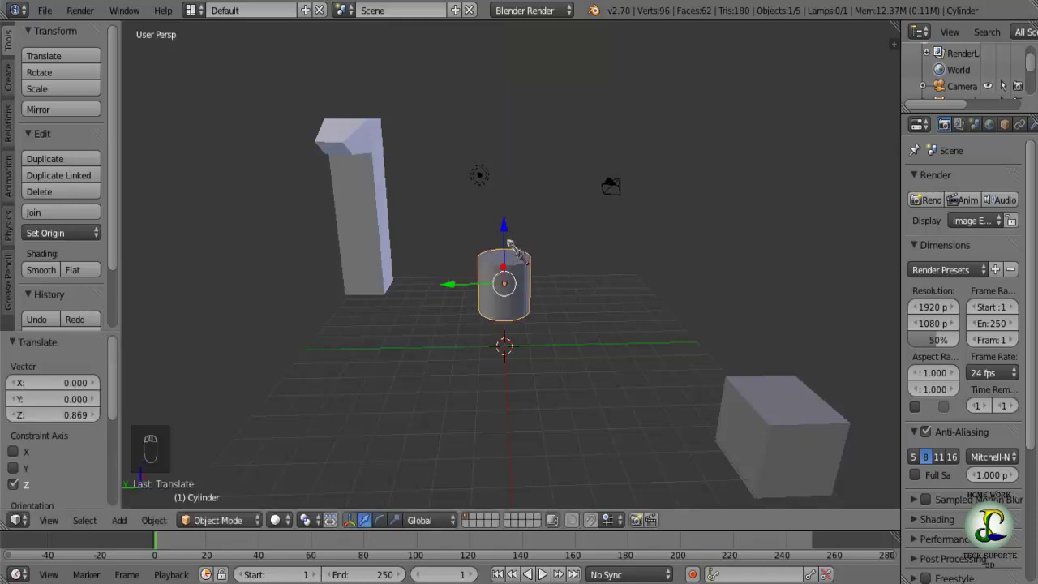
drag(512, 231, 457, 303)
middle_click(457, 302)
drag(455, 300, 384, 334)
drag(384, 334, 615, 322)
- Slide the cylinder along Y with typed values so it stands at the grid centre
key(KP_1)
drag(614, 320, 416, 320)
drag(422, 322, 374, 320)
drag(375, 320, 511, 318)
drag(511, 318, 586, 160)
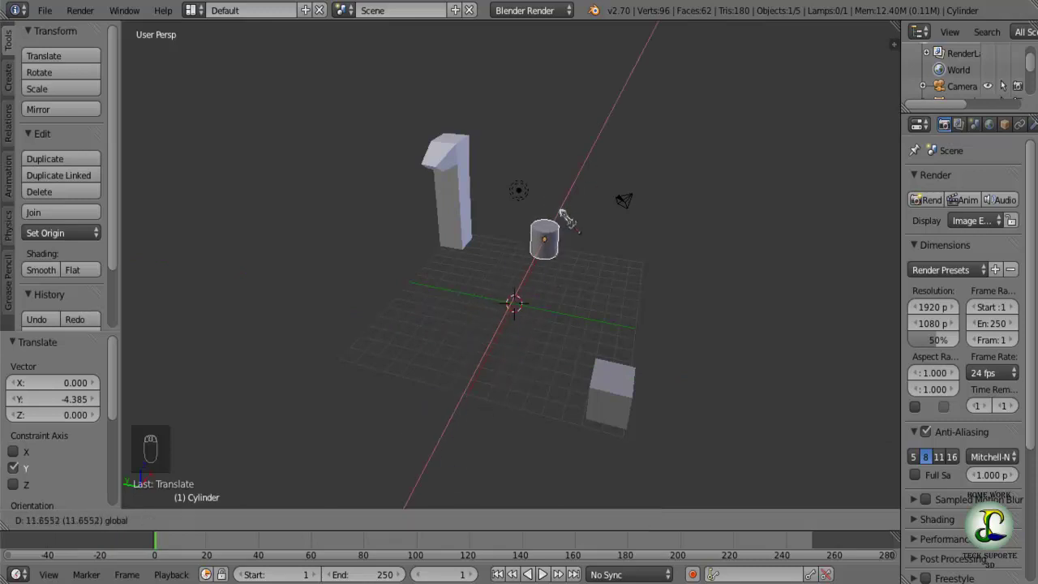
key(g)
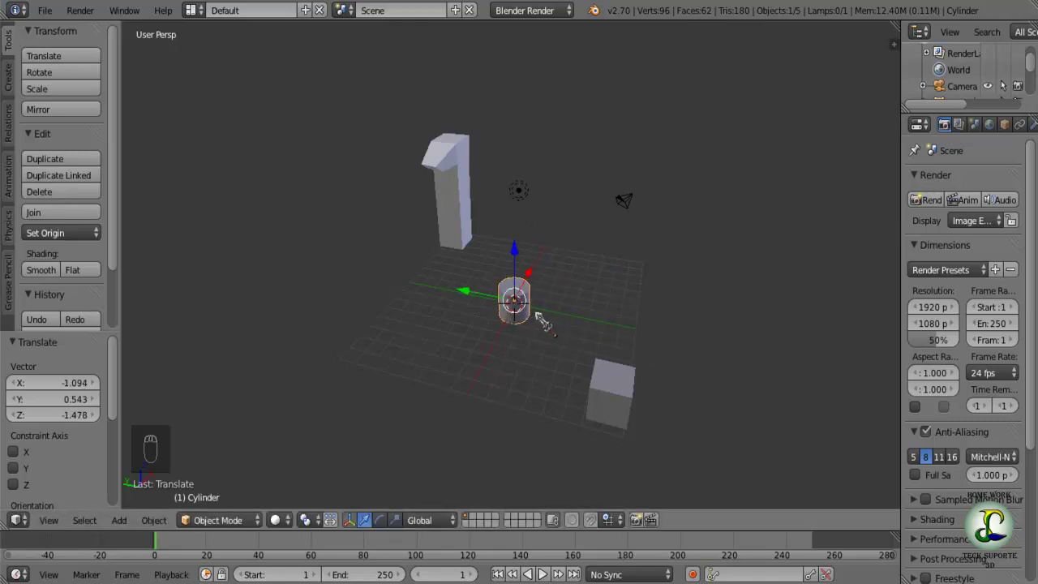
key(ctrl+z)
key(ctrl+z)
key(ctrl+z)
key(ctrl+z)
key(ctrl+z)
key(ctrl+z)
key(ctrl+z)
key(ctrl+z)
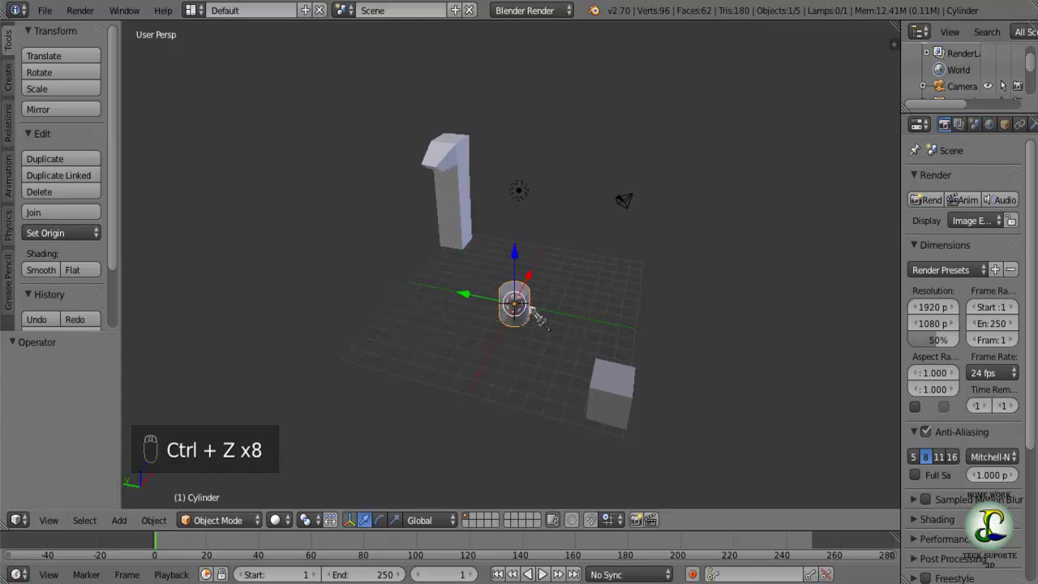
- Deselect everything and bring up the Add menu again
drag(487, 312, 551, 319)
key(a)
drag(530, 339, 469, 361)
key(shift+a)
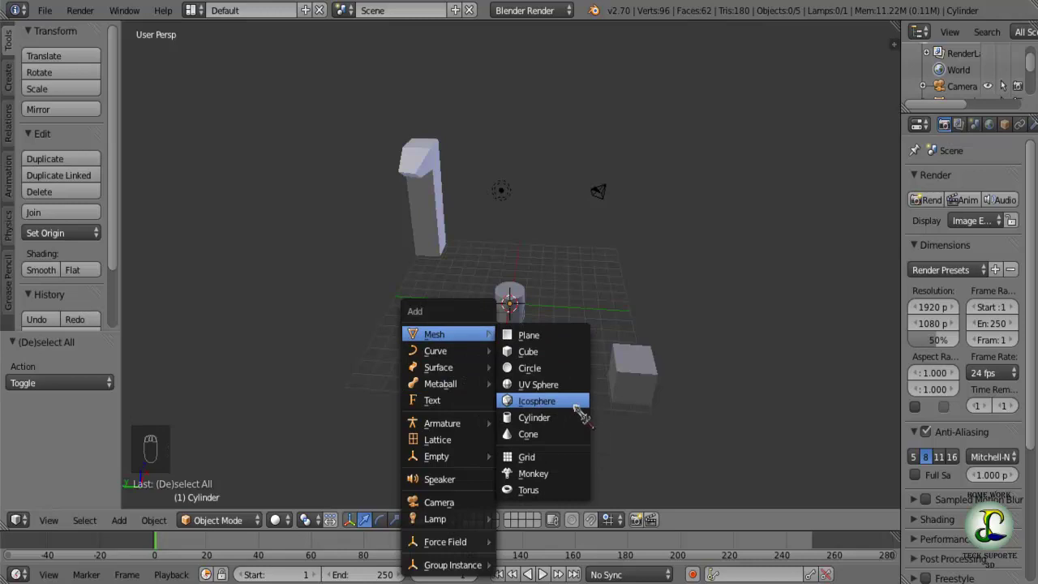
- Add a cone and lift it along Z to rest just above the cylinder
drag(553, 396, 528, 378)
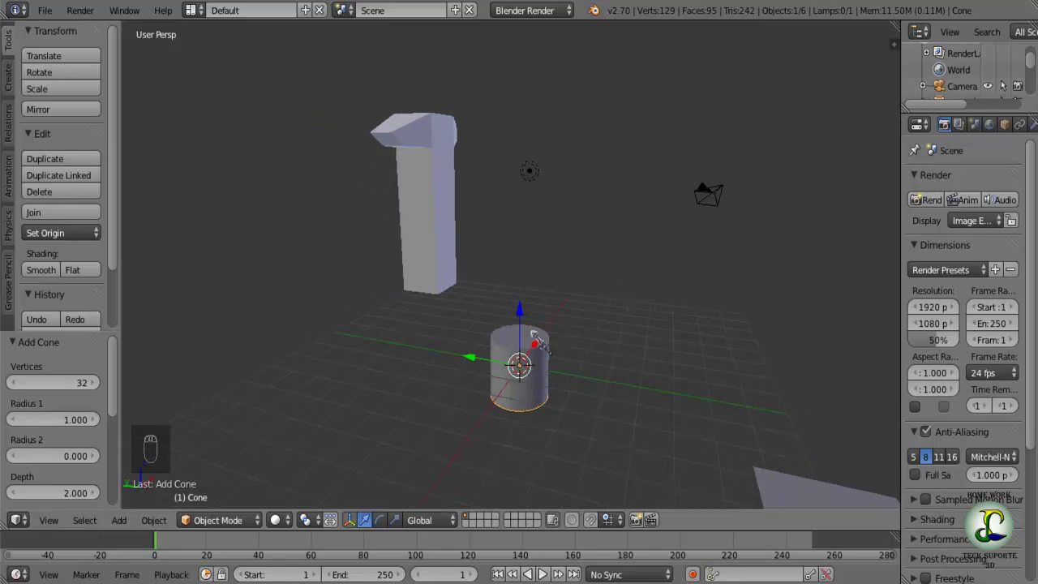
drag(526, 309, 530, 238)
drag(521, 346, 444, 316)
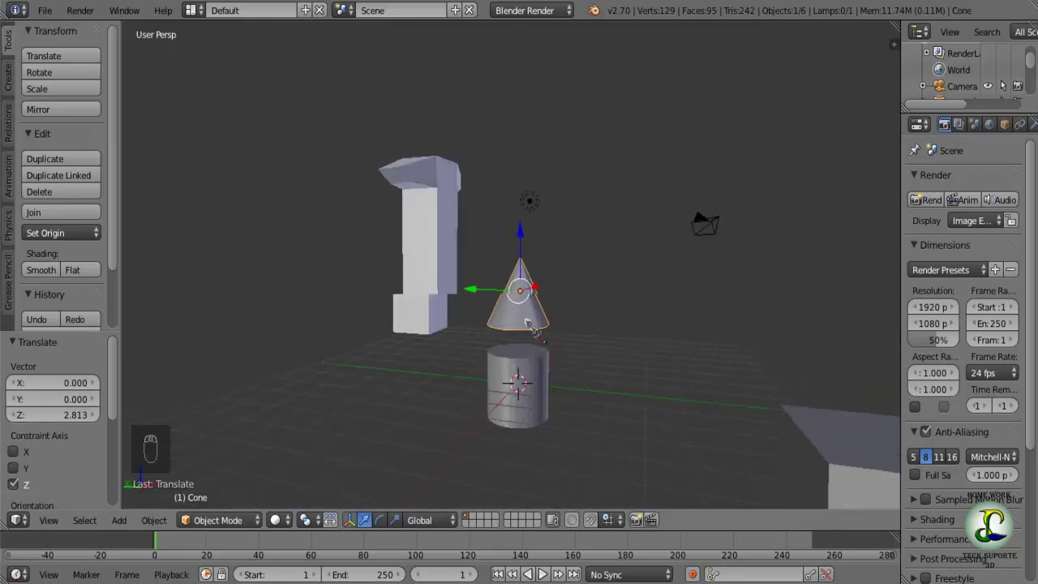
drag(517, 233, 535, 301)
middle_click(535, 301)
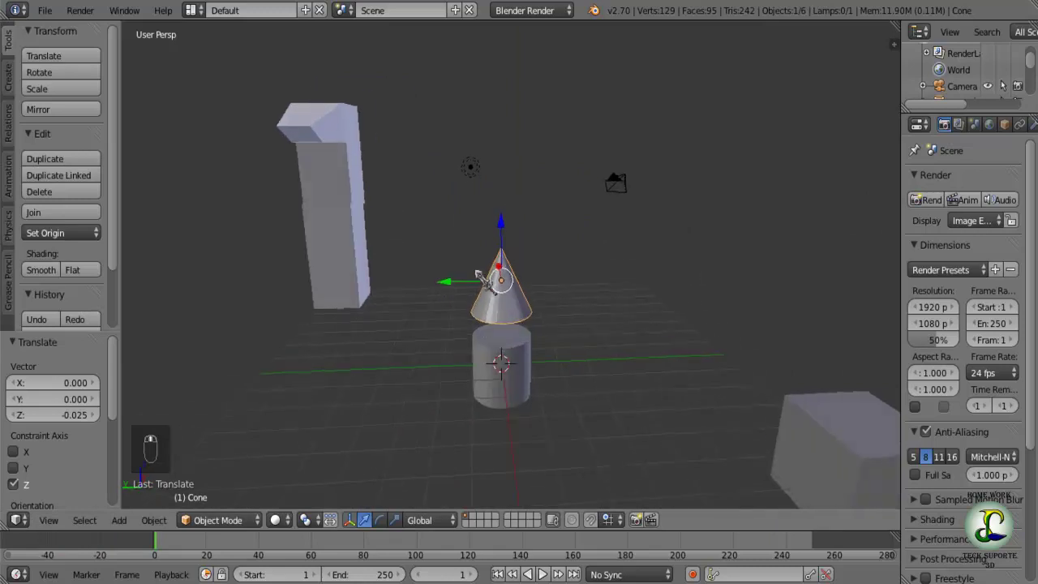
drag(507, 242, 495, 340)
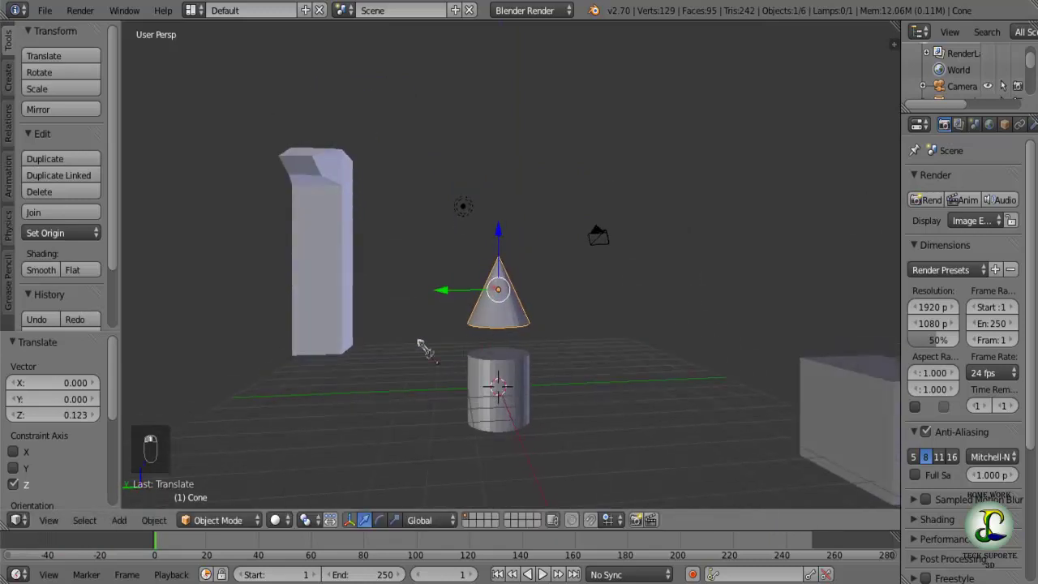
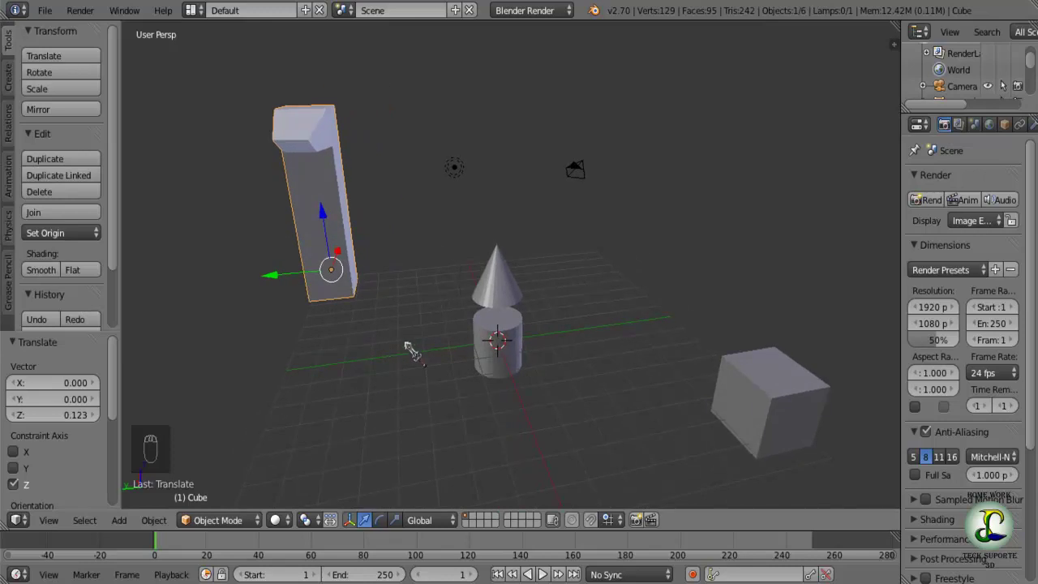
- Orbit the view around the cone and cylinder at the grid centre
middle_click(408, 395)
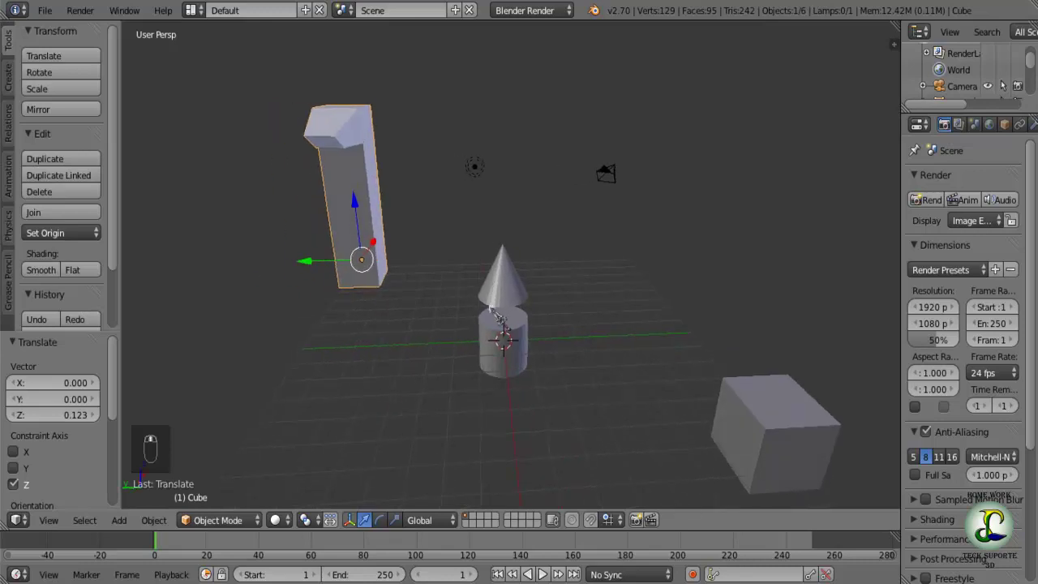
drag(510, 287, 429, 353)
drag(430, 352, 397, 370)
middle_click(324, 317)
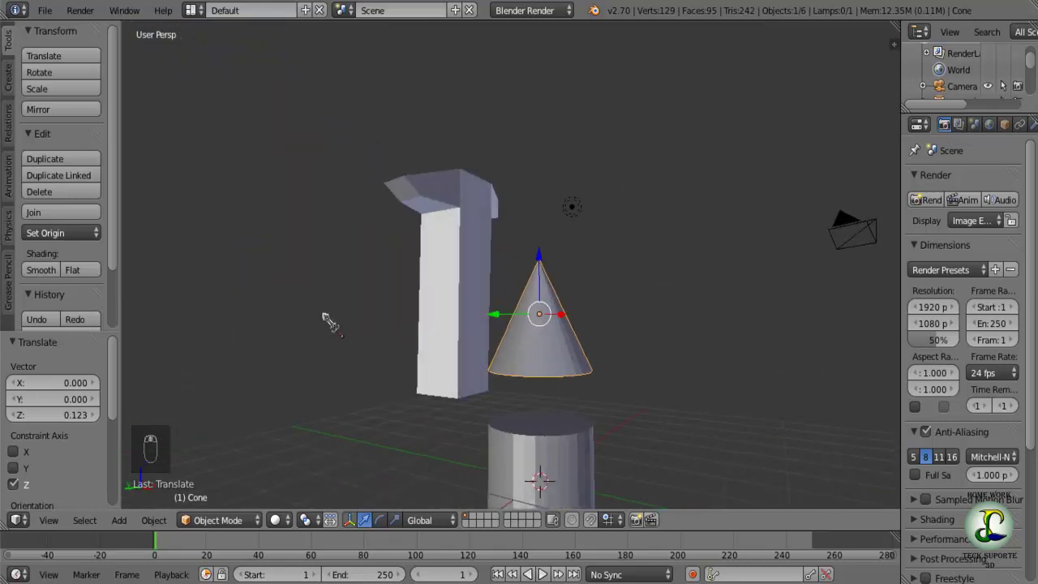
- Hide the cone and then the T-shaped column
key(h)
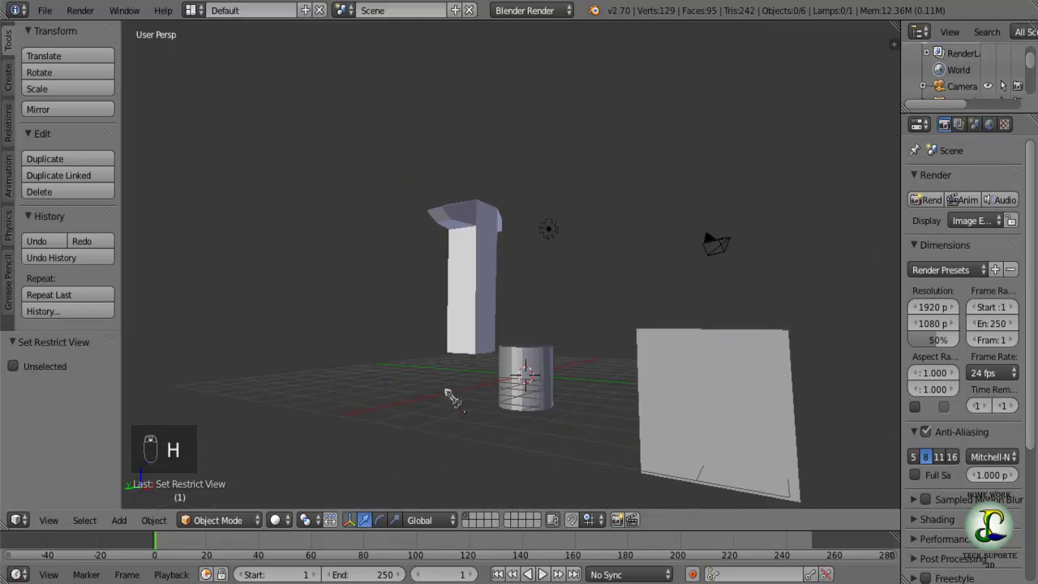
drag(400, 392, 351, 254)
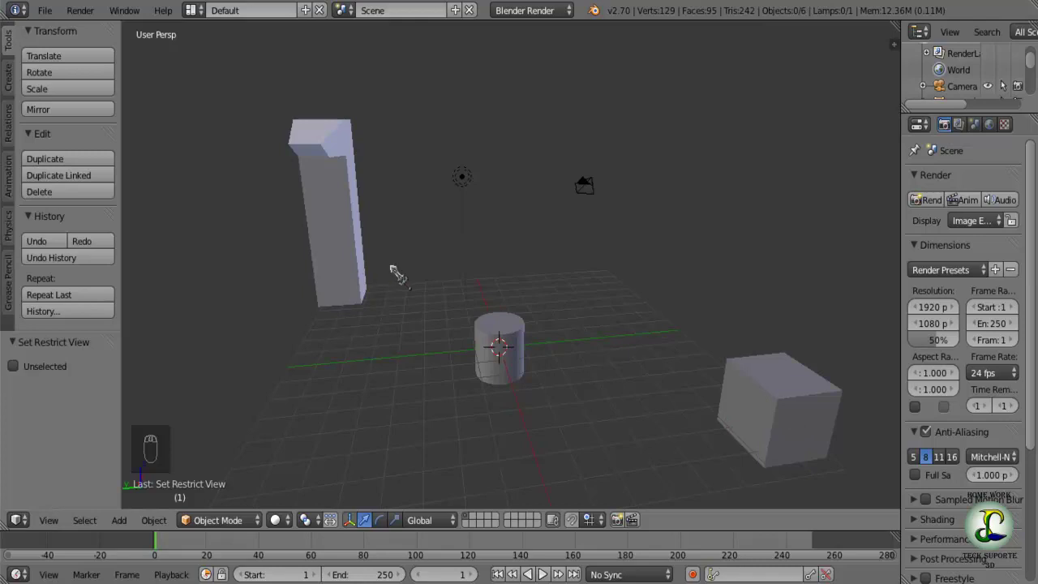
drag(455, 374, 392, 366)
drag(471, 260, 454, 278)
key(h)
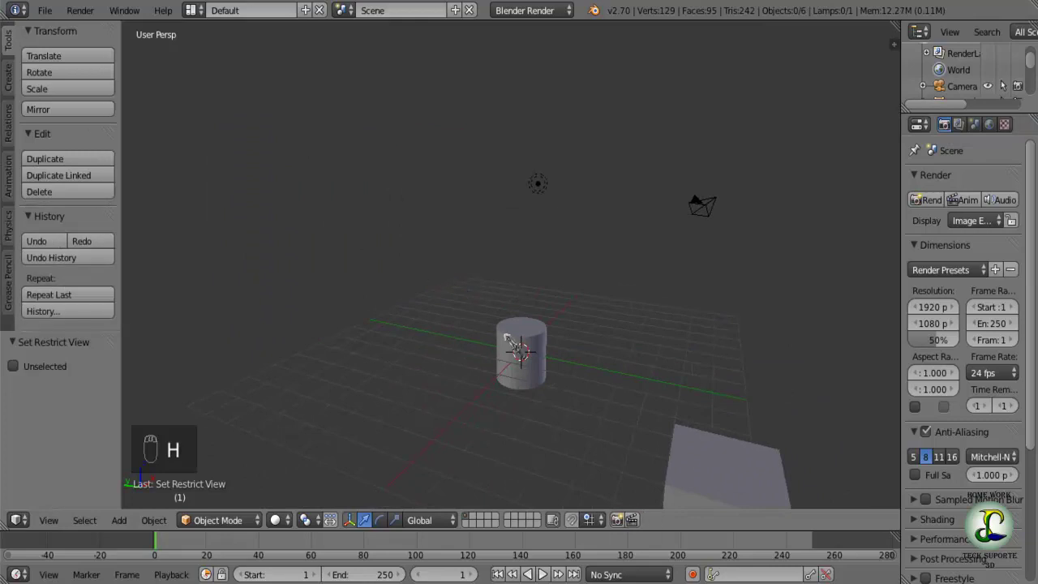
- Hide the cylinder and cube, leaving only the camera and lamp on the grid
drag(527, 343, 566, 401)
key(h)
key(h)
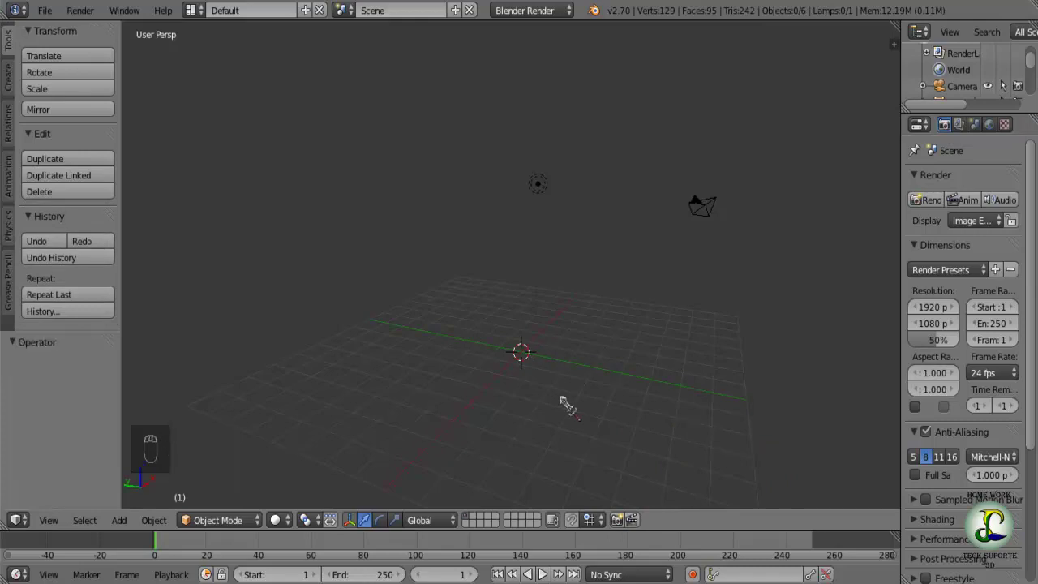
drag(467, 354, 479, 356)
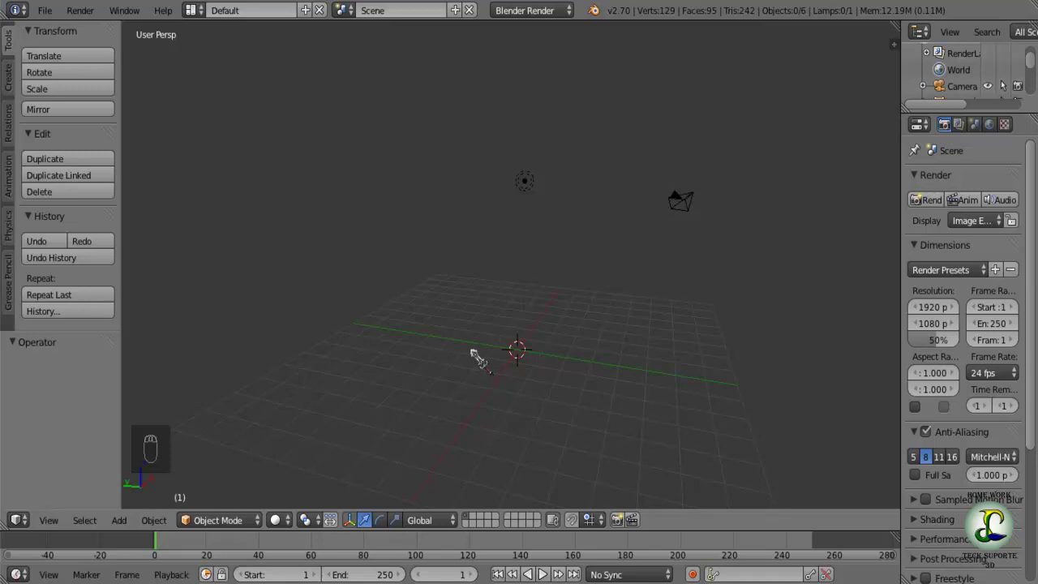
- Reveal all hidden objects so the cone rests on the cylinder again
key(alt+h)
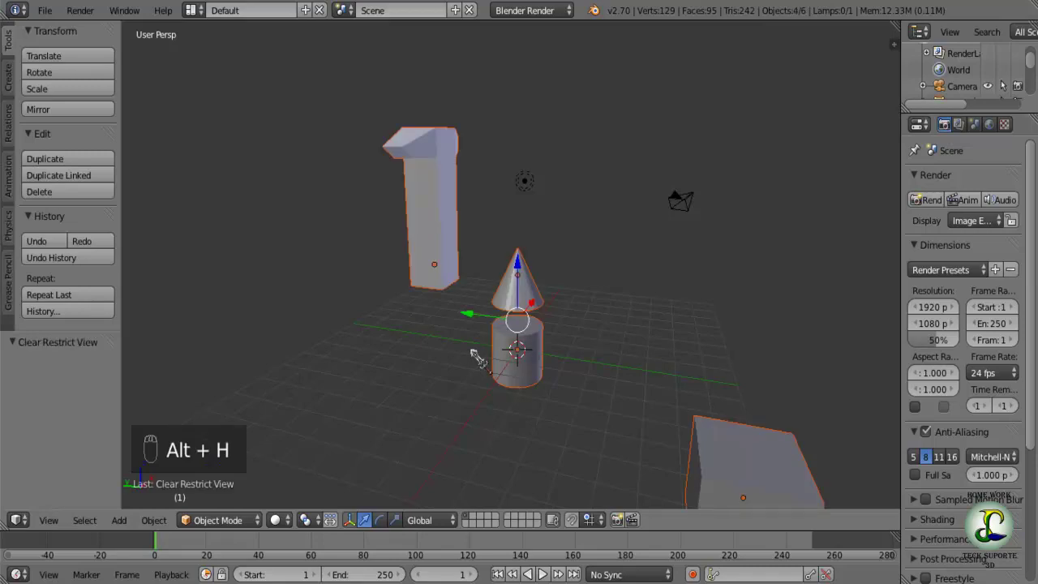
drag(538, 307, 403, 173)
drag(404, 173, 499, 432)
drag(376, 397, 284, 420)
- Select the cone and bring up the Insert Keyframe menu
click(283, 420)
drag(443, 420, 408, 419)
key(i)
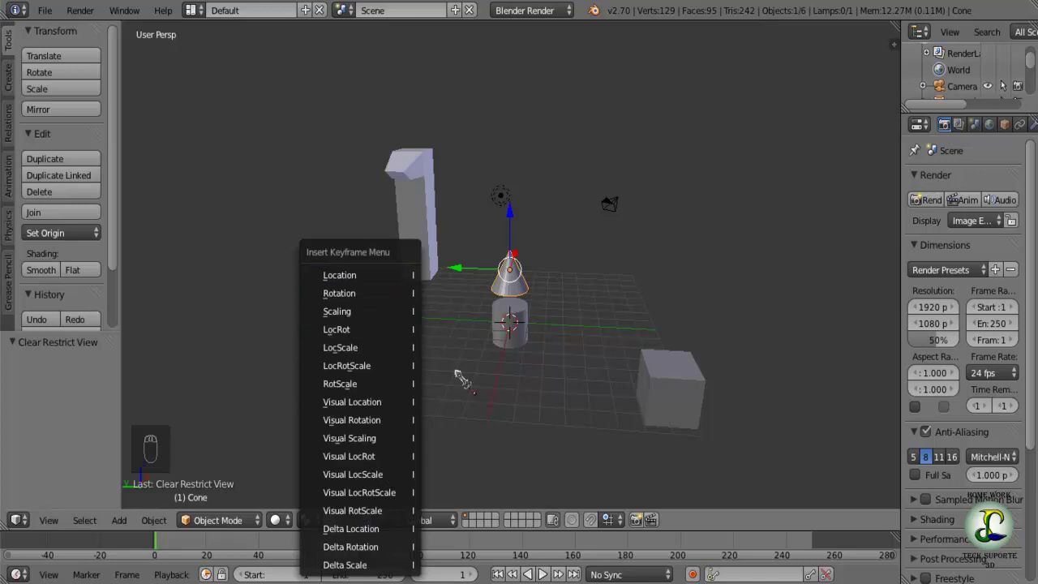
- Insert a Location keyframe for the cone at frame 1
drag(479, 387, 451, 356)
key(g)
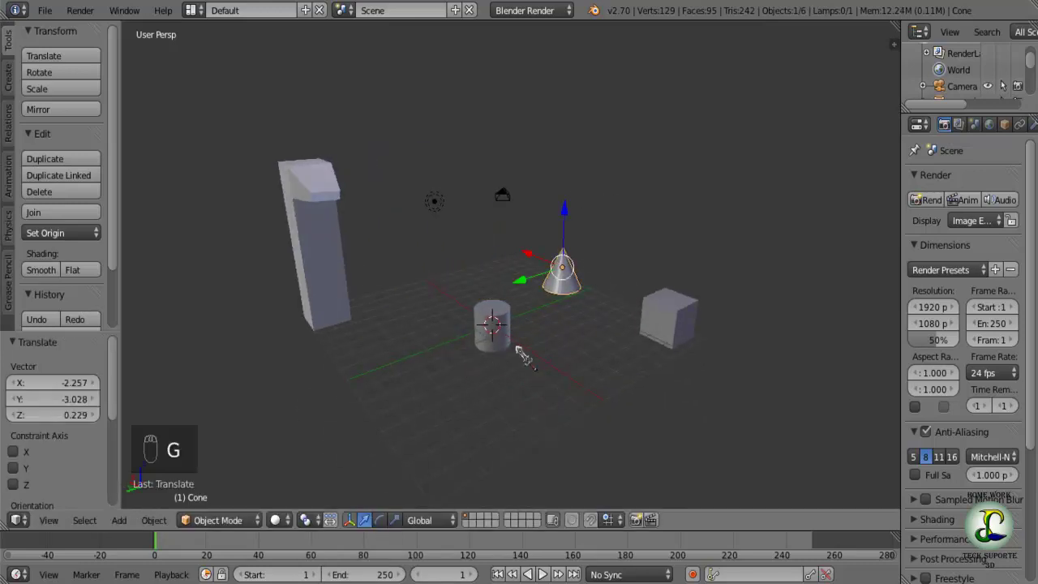
key(i)
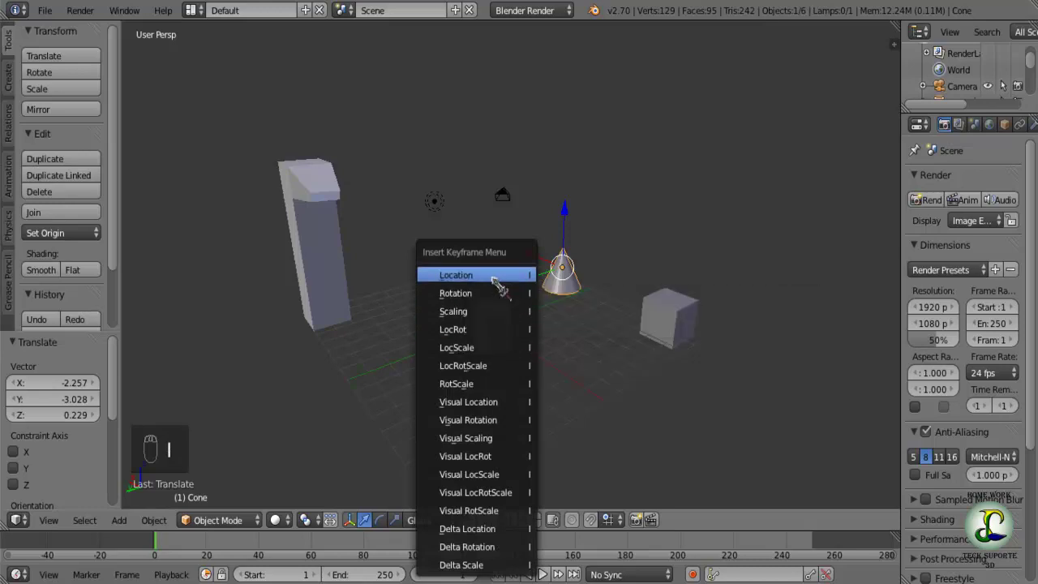
drag(422, 404, 558, 264)
drag(558, 264, 497, 211)
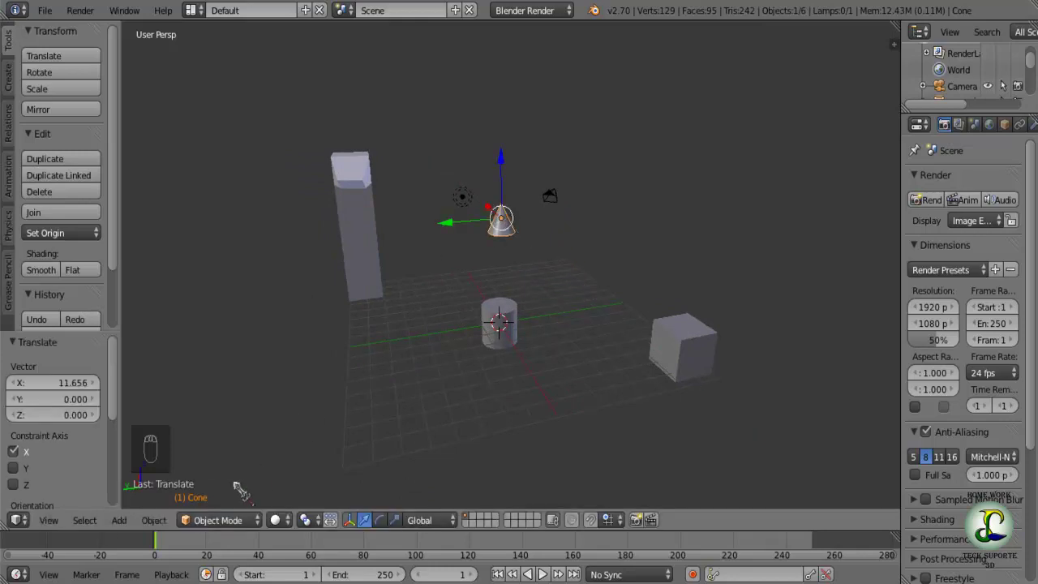
- At frame 9 slide the cone along X to a new spot and keyframe its location
drag(163, 548, 184, 547)
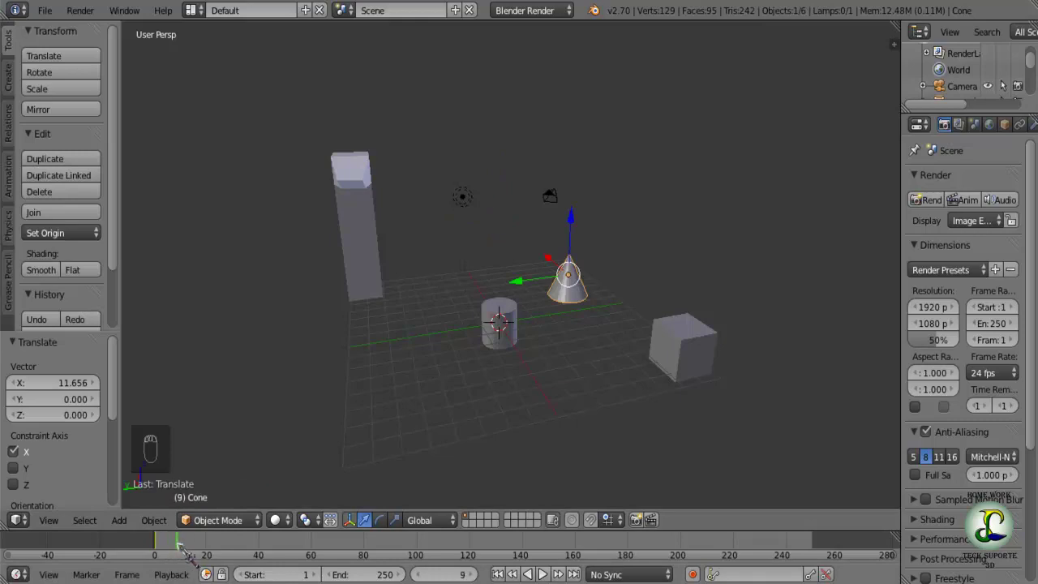
key(i)
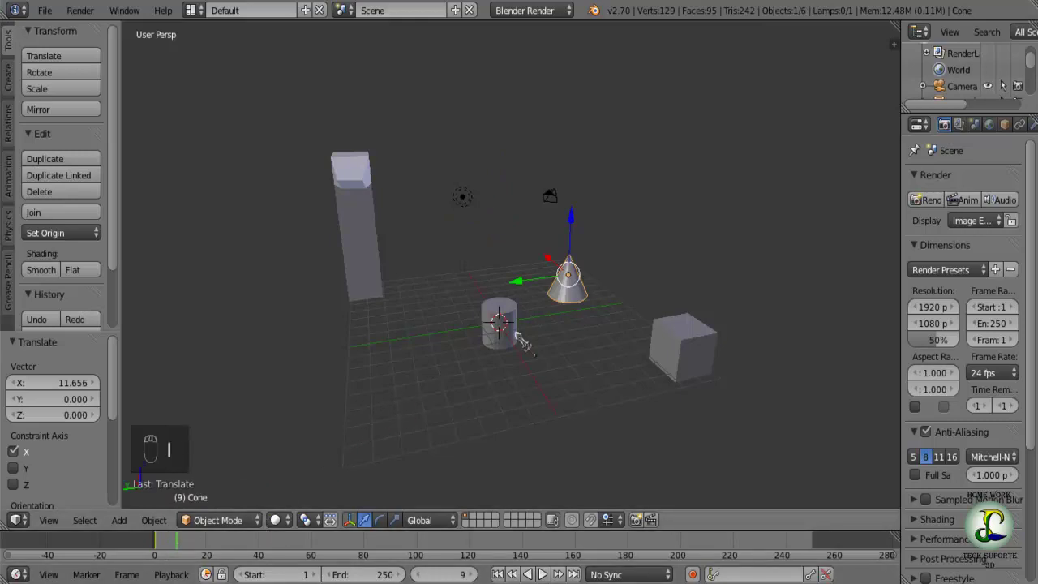
drag(524, 281, 438, 279)
key(i)
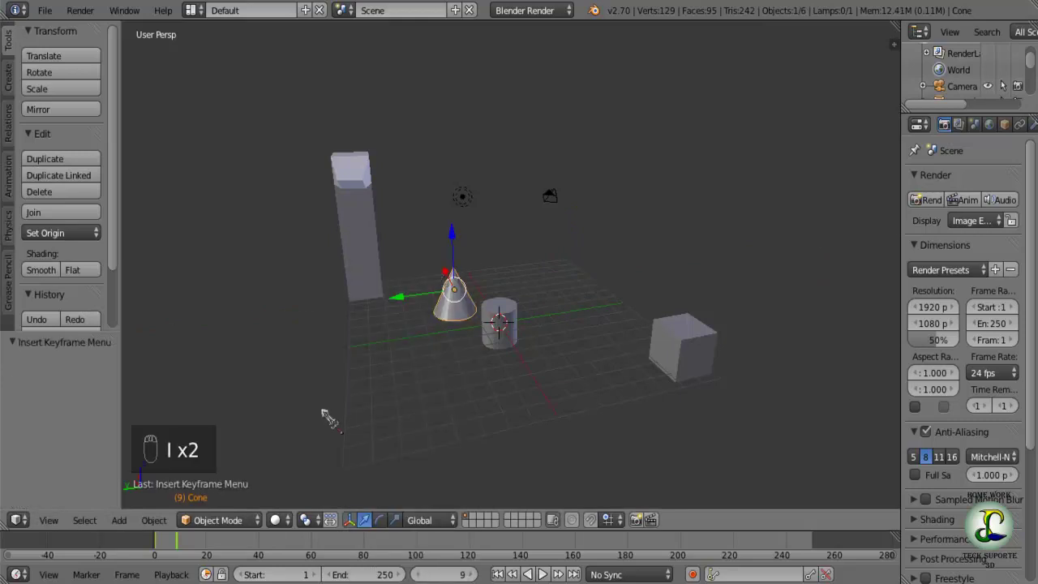
- Step through the frames to preview the motion and return to frame 1
click(403, 420)
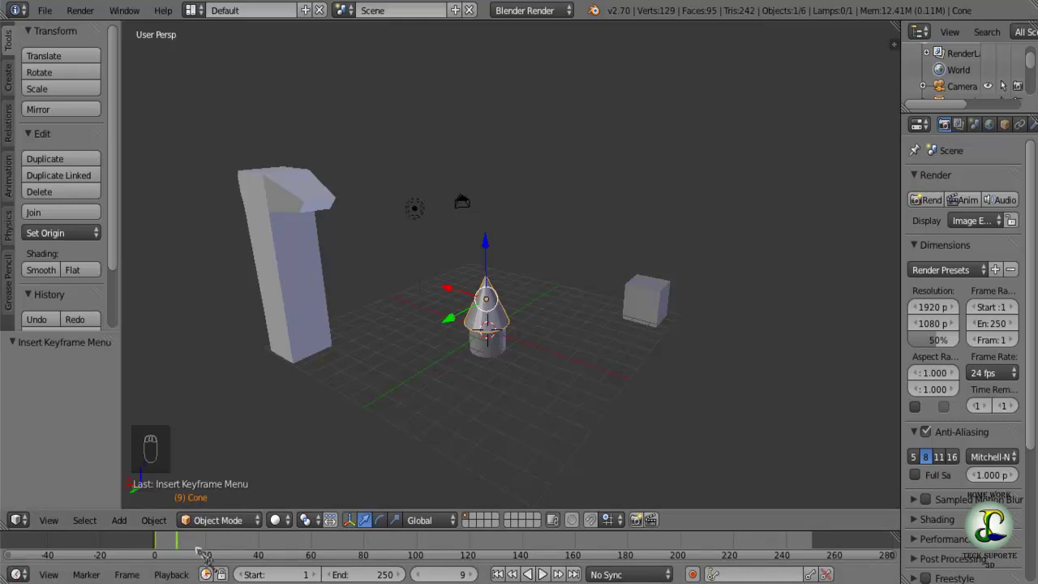
key(ctrl+z)
key(ctrl+z)
key(ctrl+z)
key(ctrl+z)
key(ctrl+z)
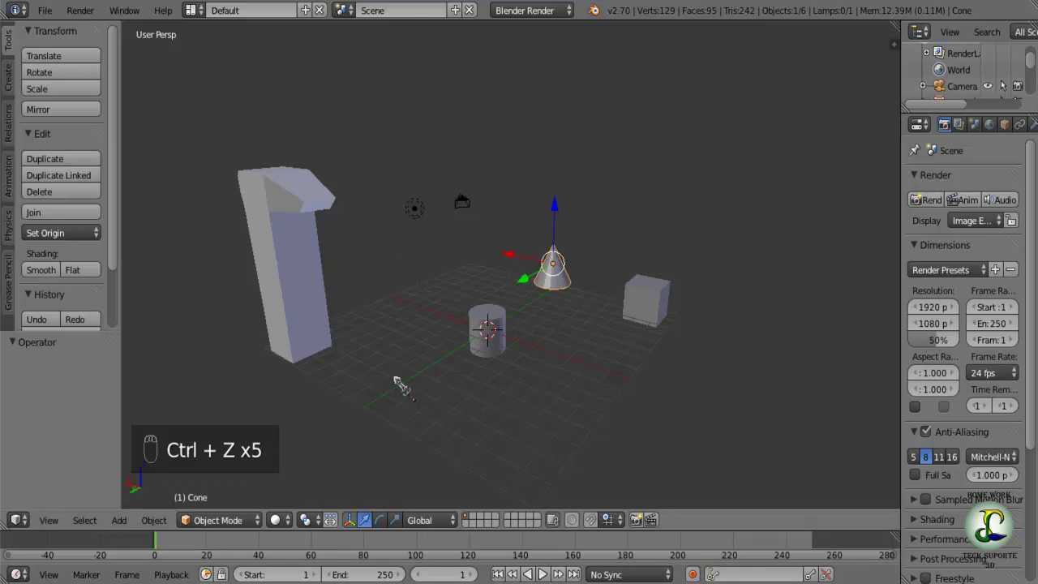
- Keyframe the cone's location above the cylinder at frame 1
key(ctrl+z)
drag(412, 399, 163, 551)
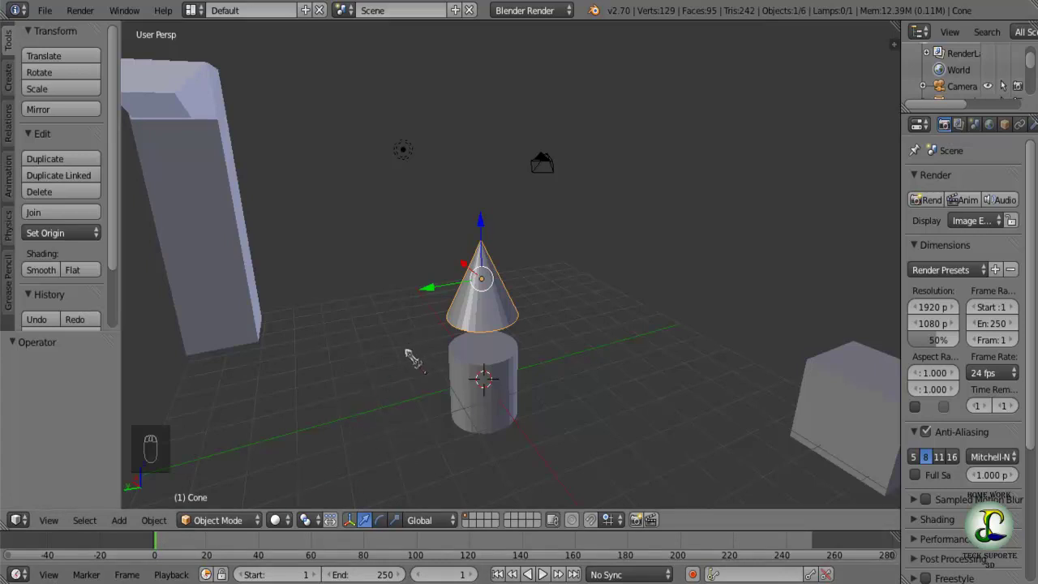
key(i)
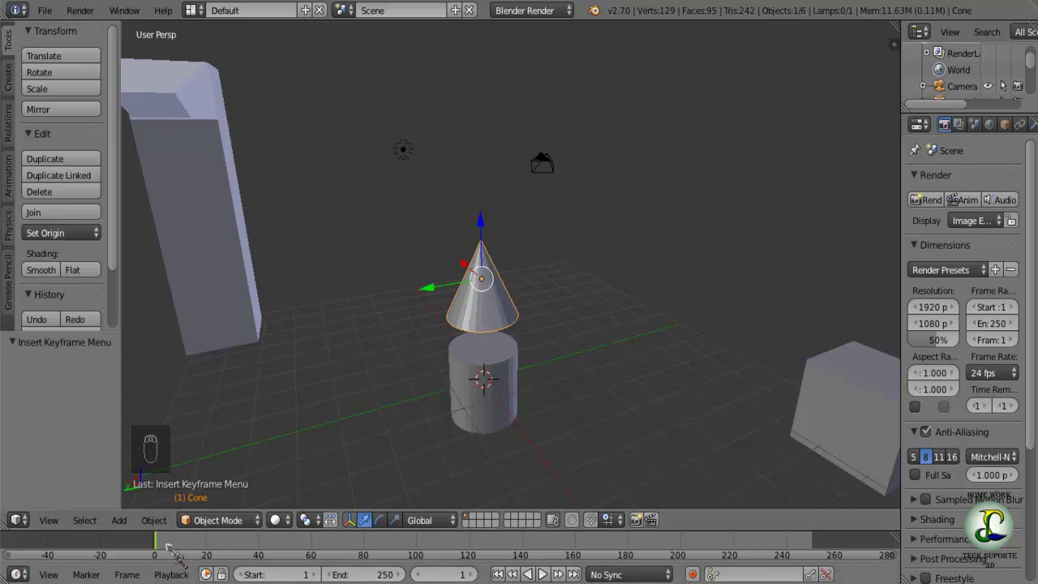
- At frame 7 move the cone sideways along Y, keyframe it, and advance to frame 20
drag(163, 546, 177, 546)
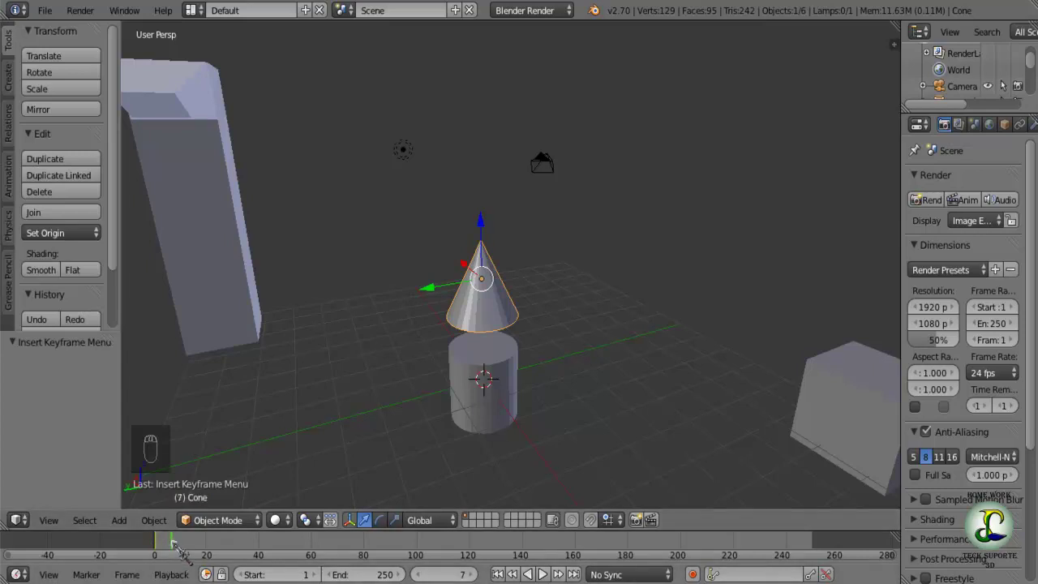
drag(440, 293, 587, 278)
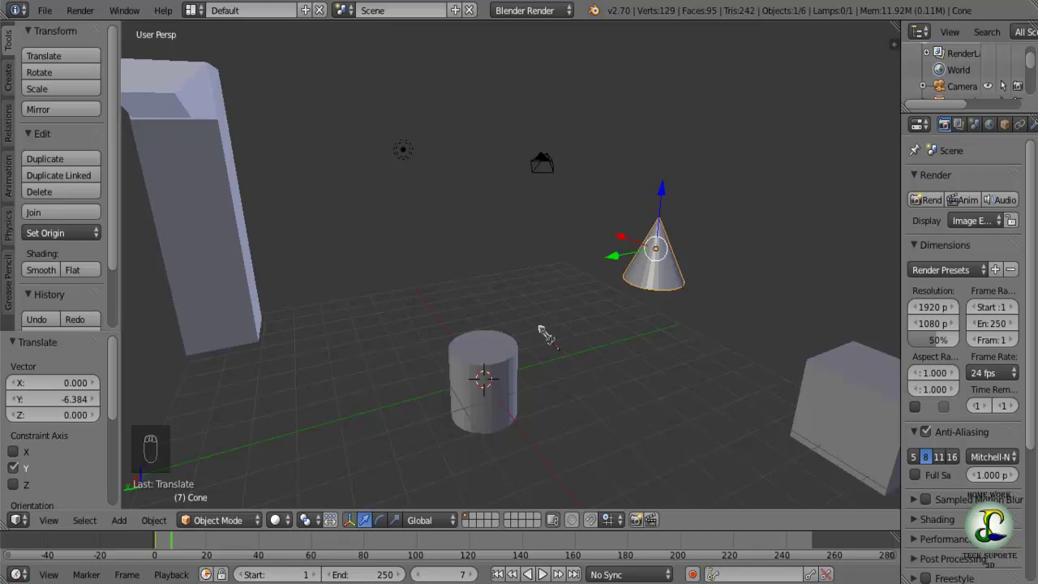
key(i)
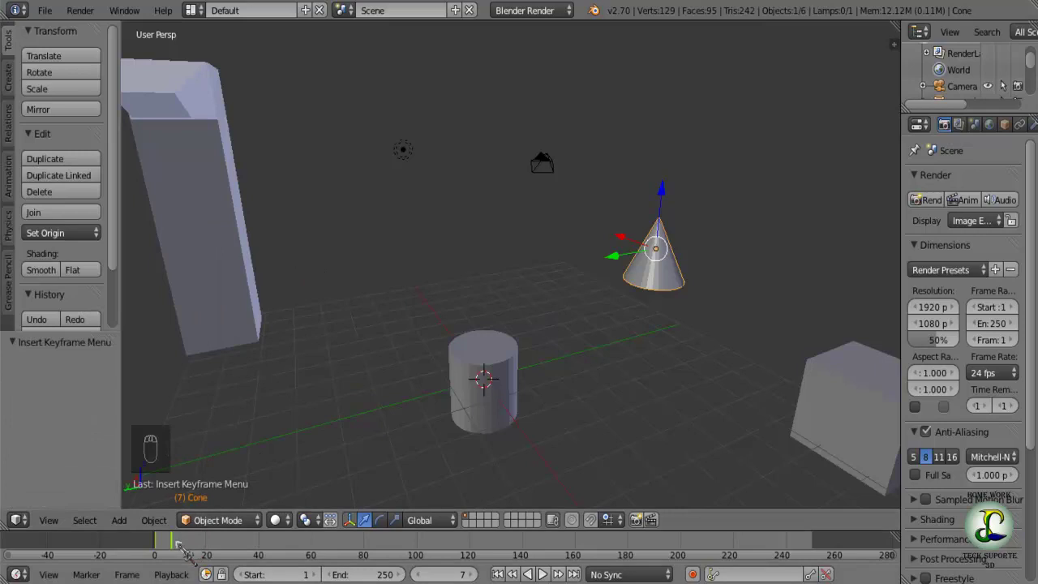
drag(184, 553, 211, 547)
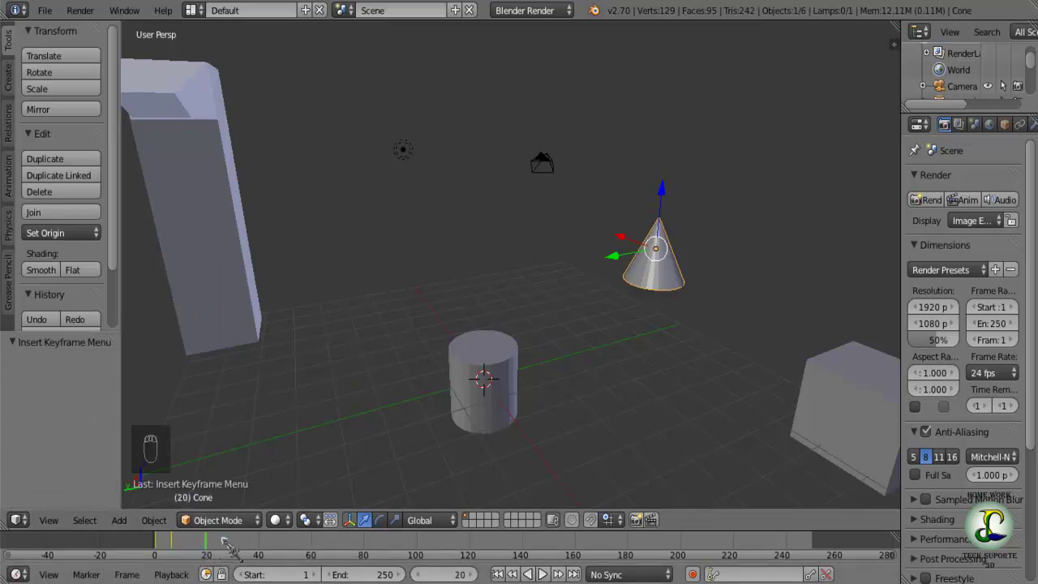
- Keyframe the cone's location at frame 20
drag(626, 320, 373, 290)
click(373, 291)
middle_click(366, 292)
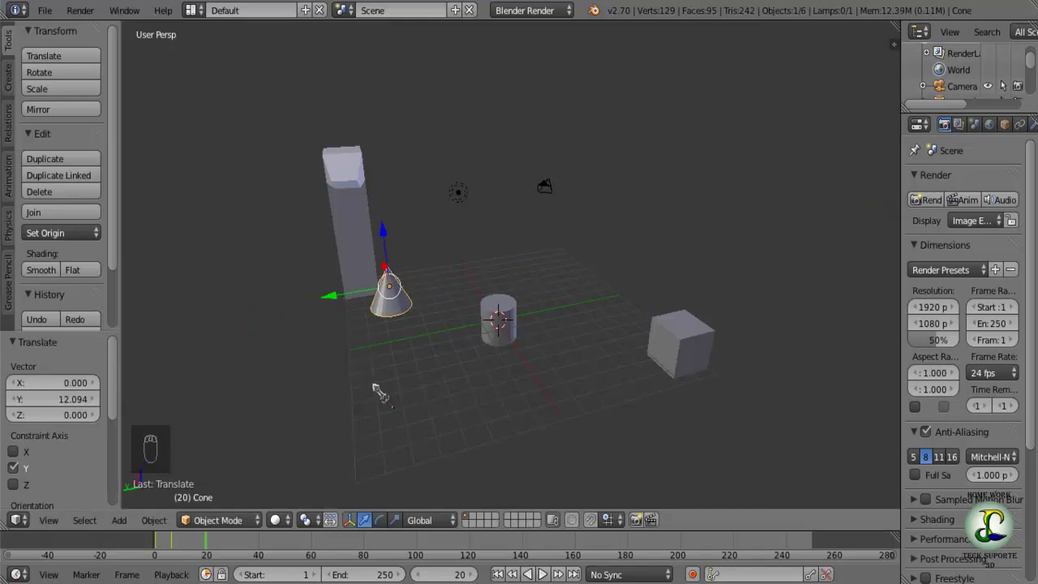
key(i)
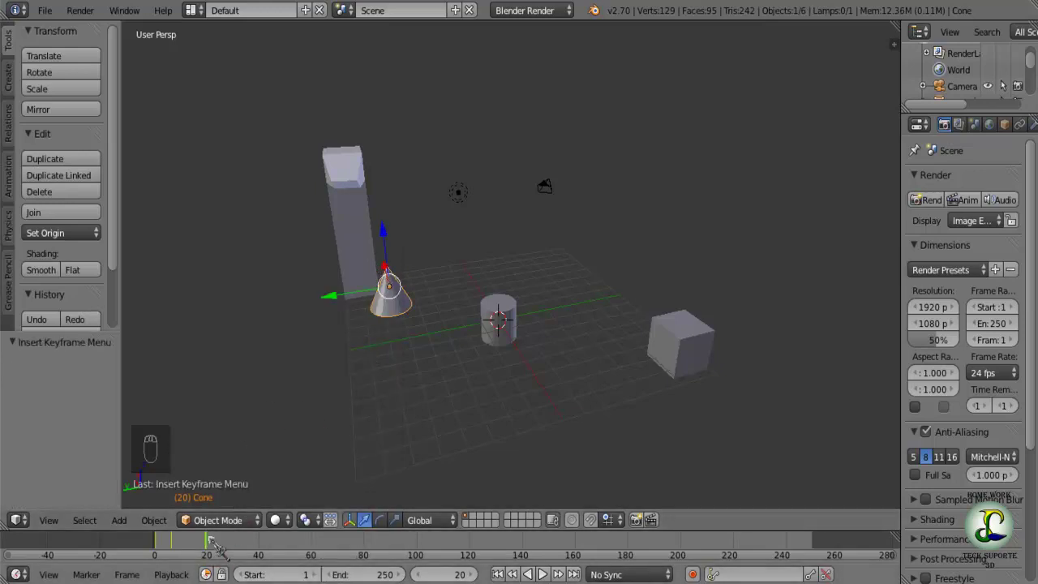
- At frame 29 move the cone -2 along Y and keyframe its location
drag(214, 541, 356, 289)
drag(341, 300, 385, 321)
drag(431, 315, 282, 388)
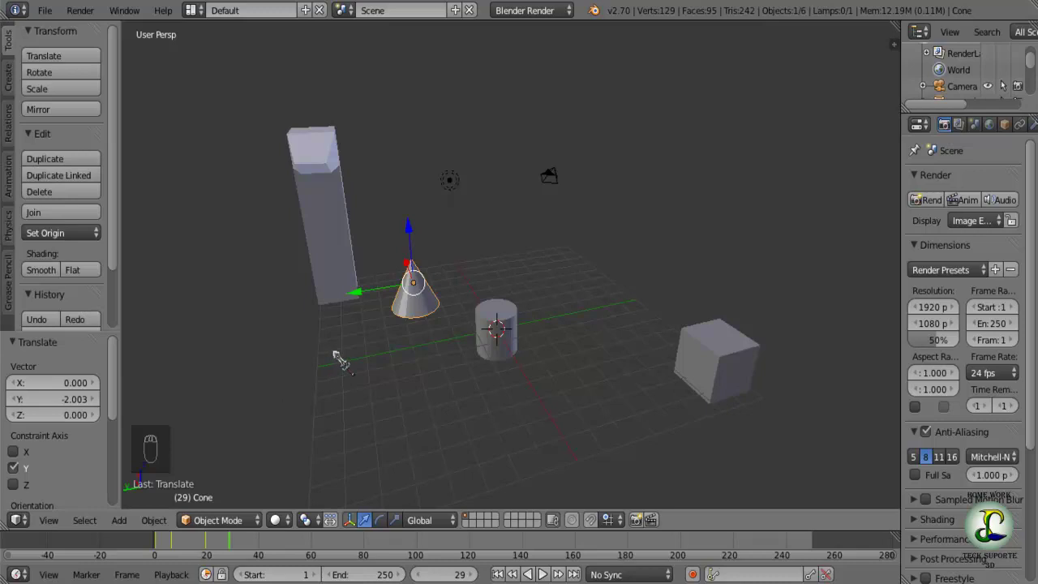
key(ctrl+z)
key(ctrl+z)
key(ctrl+z)
key(ctrl+z)
key(ctrl+z)
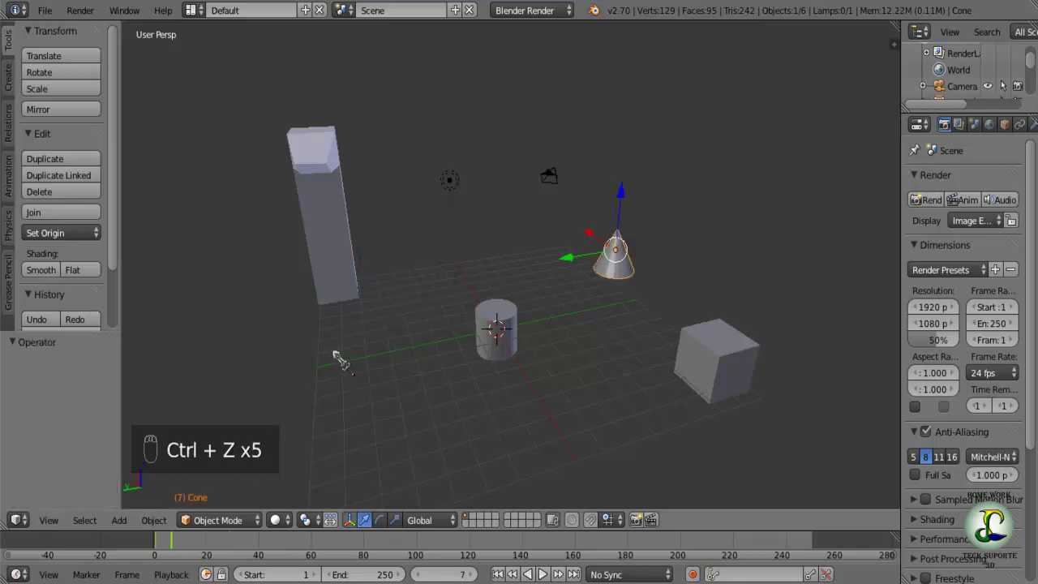
key(ctrl+z)
- Scrub through the frames to preview the swing and return to frame 1
key(ctrl+z)
key(ctrl+z)
key(ctrl+z)
drag(407, 344, 331, 371)
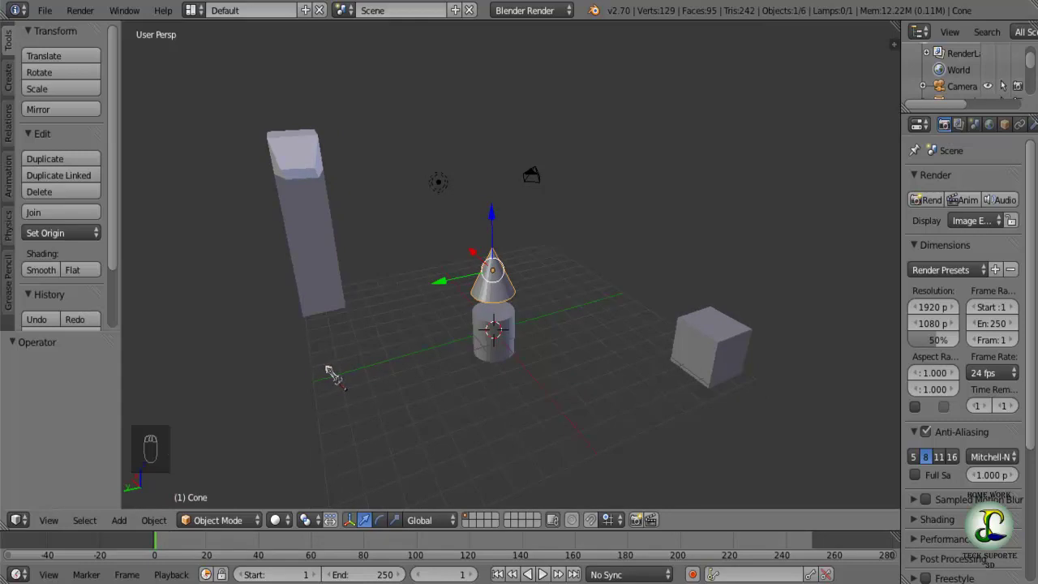
drag(339, 357, 345, 349)
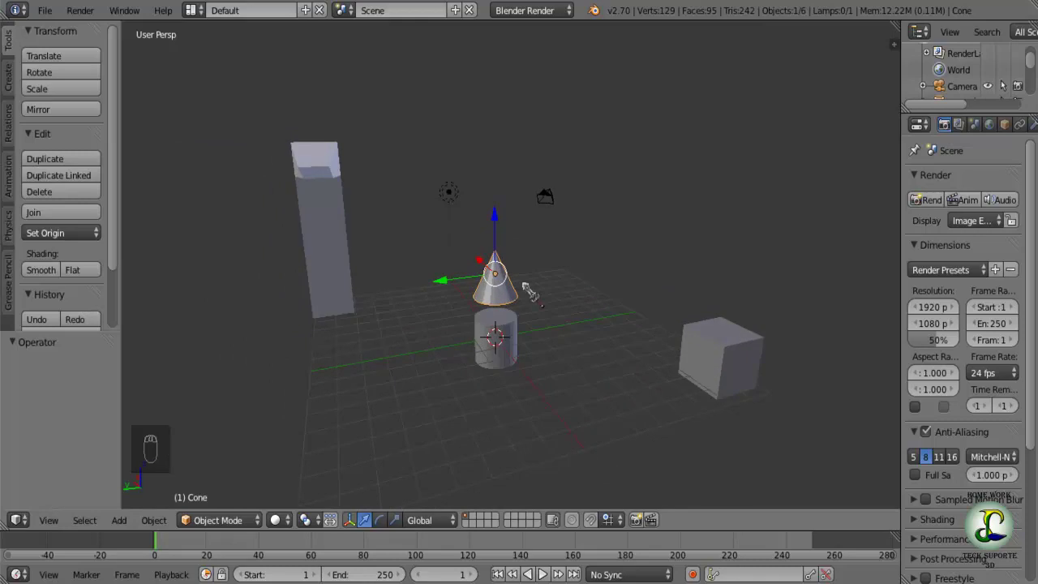
- Add a torus at the cylinder and raise it along Z above the cone
key(a)
drag(514, 358, 393, 339)
key(shift+a)
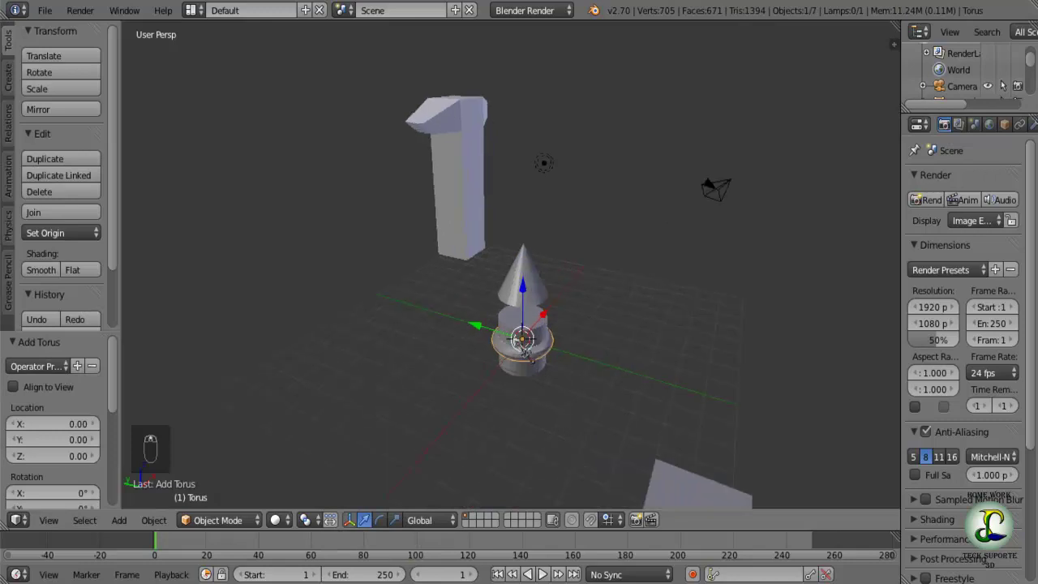
drag(533, 315, 537, 254)
drag(537, 253, 547, 181)
drag(532, 247, 554, 158)
drag(554, 158, 536, 246)
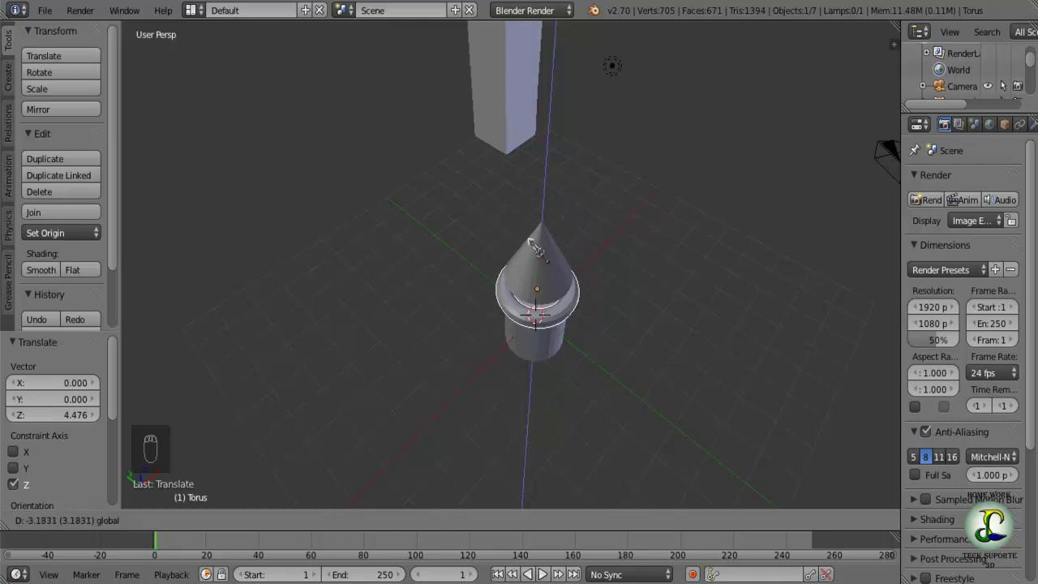
drag(479, 284, 531, 259)
drag(531, 260, 609, 321)
drag(609, 321, 519, 311)
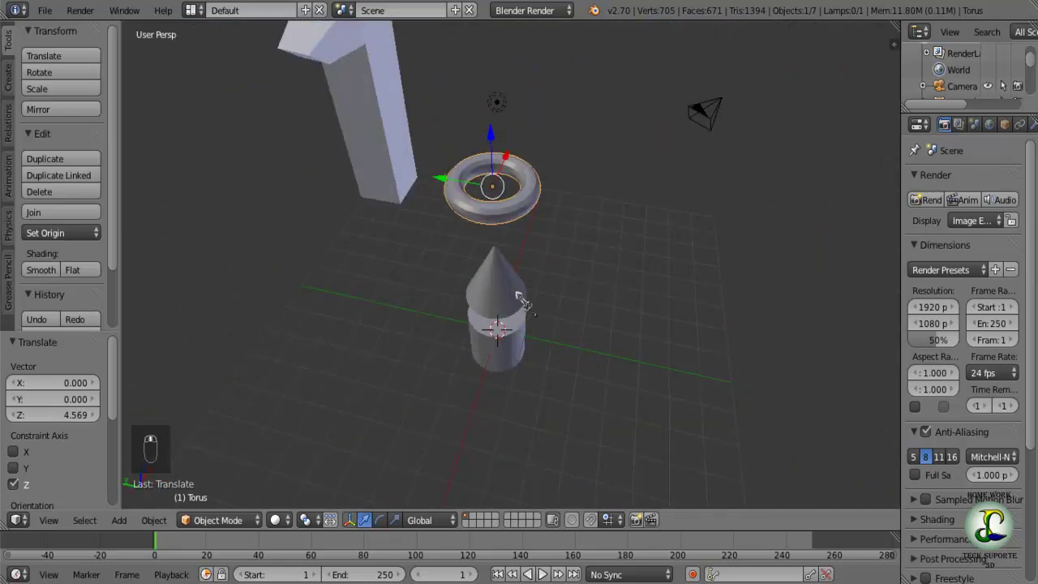
- Move the torus with G so it encircles the base of the cone atop the cylinder
key(g)
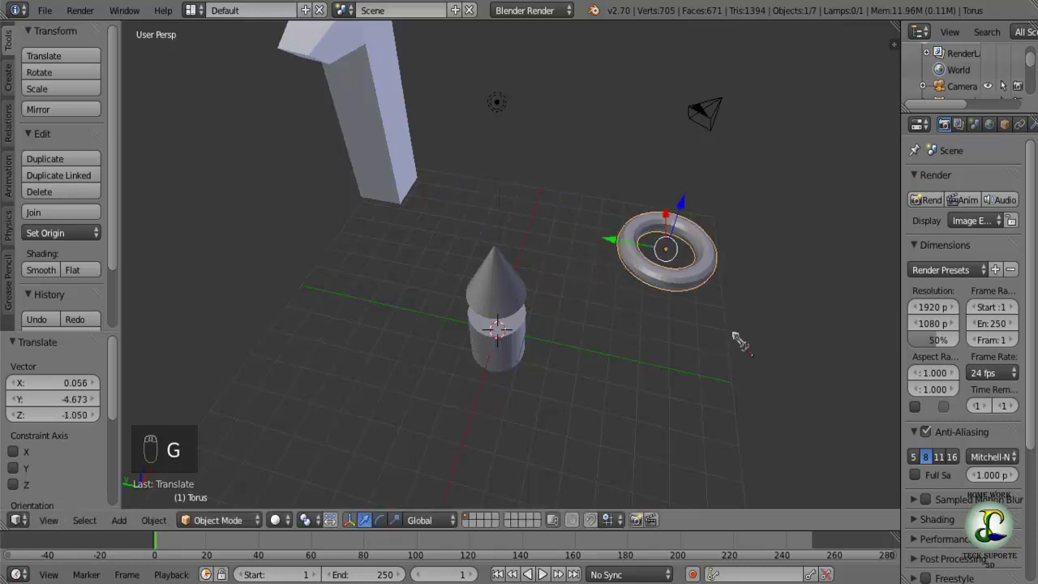
drag(673, 365, 639, 317)
key(g)
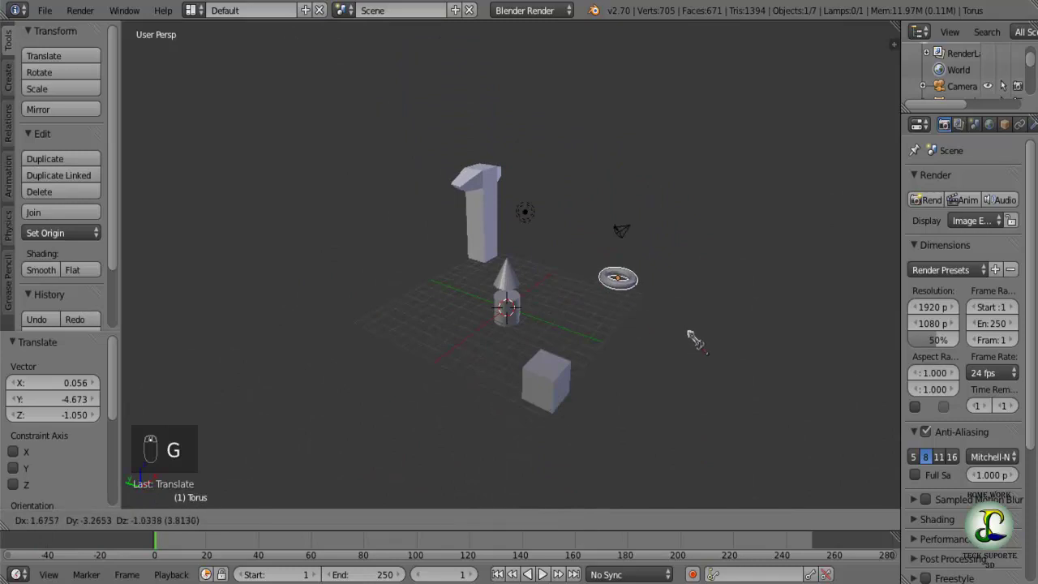
drag(568, 336, 595, 345)
drag(594, 343, 645, 337)
drag(645, 338, 574, 326)
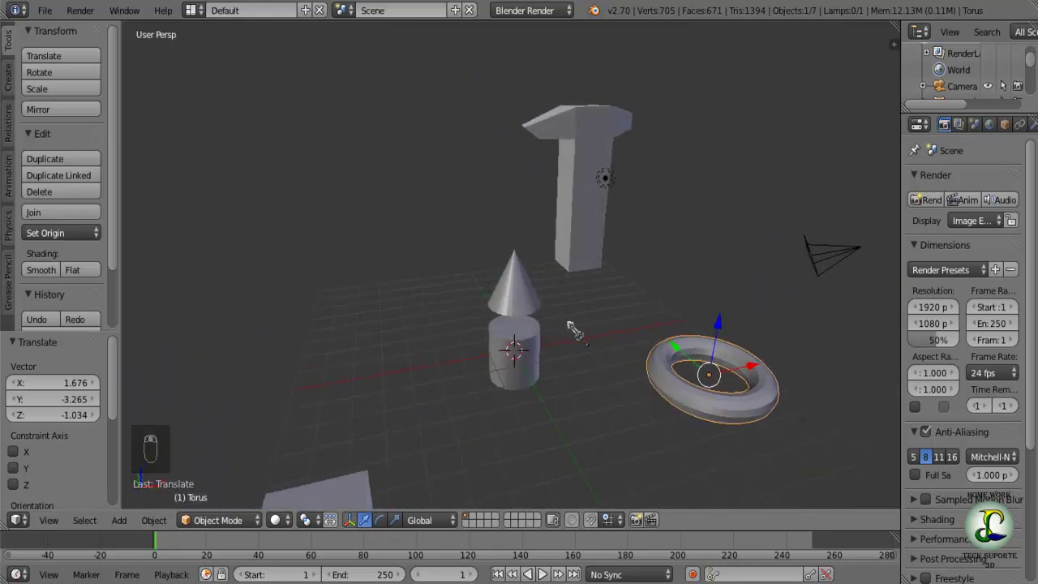
key(g)
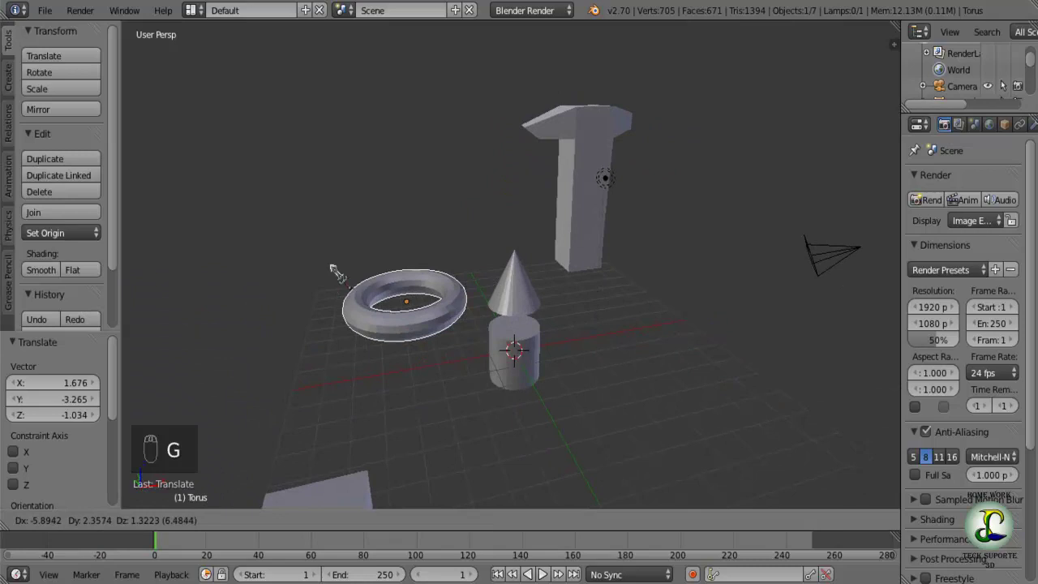
drag(348, 307, 413, 321)
key(ctrl+z)
key(ctrl+z)
key(ctrl+z)
key(ctrl+z)
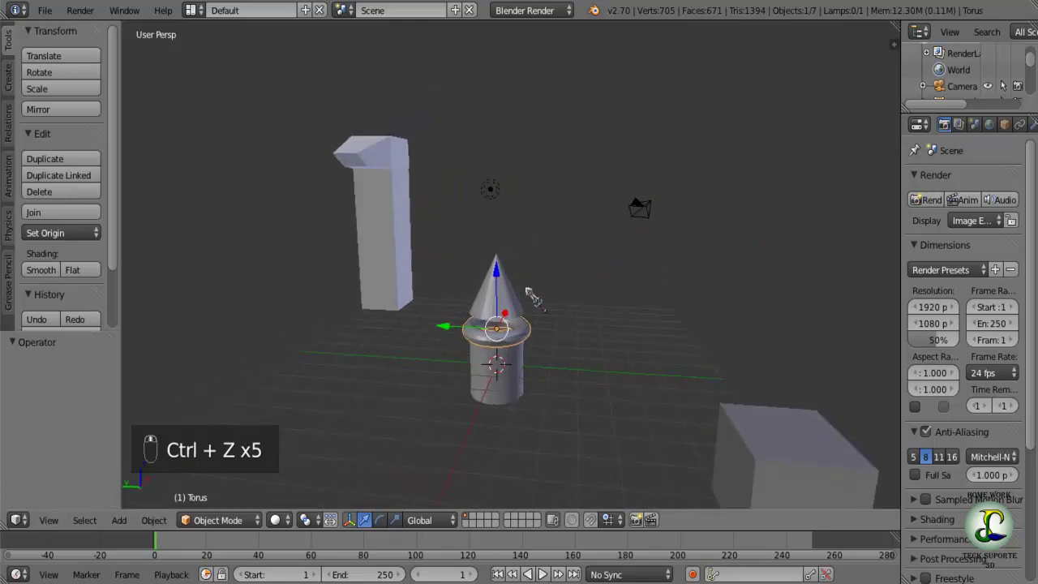
- Raise the torus and rotate it 90 degrees about X so the ring stands upright
middle_click(501, 320)
drag(504, 323, 462, 399)
middle_click(463, 399)
middle_click(469, 374)
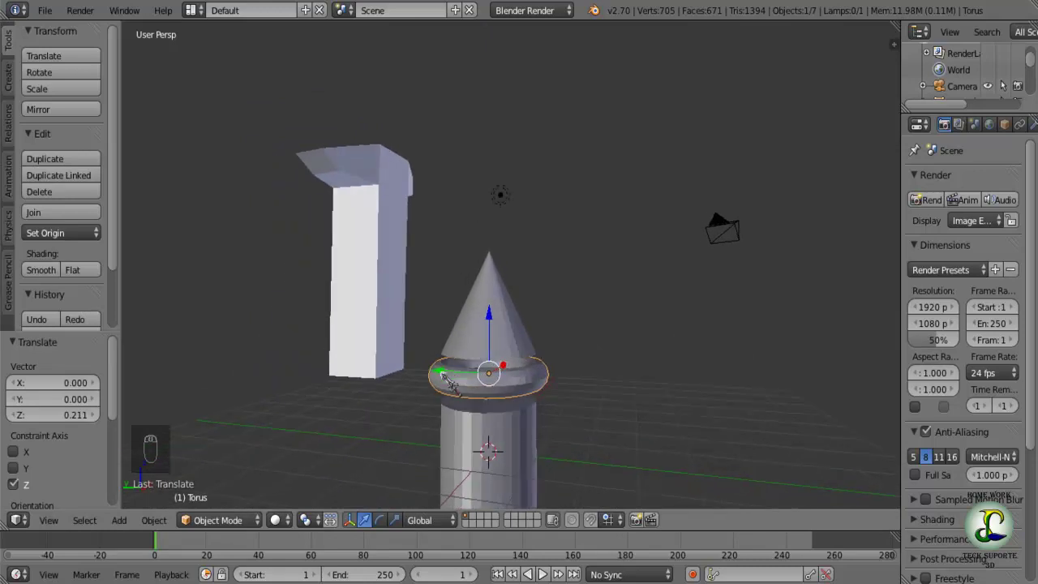
drag(521, 373, 512, 373)
key(r)
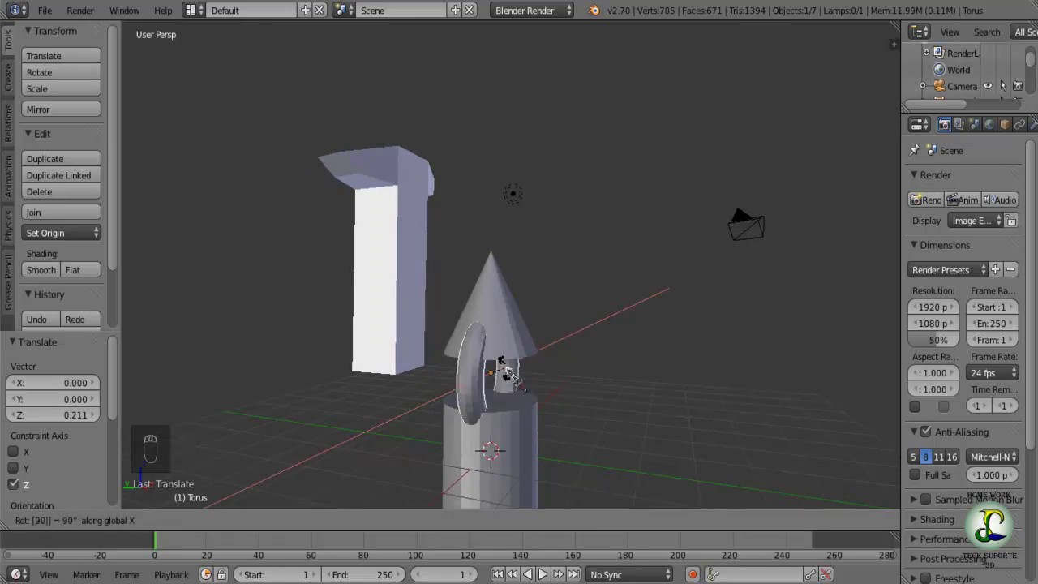
key(r)
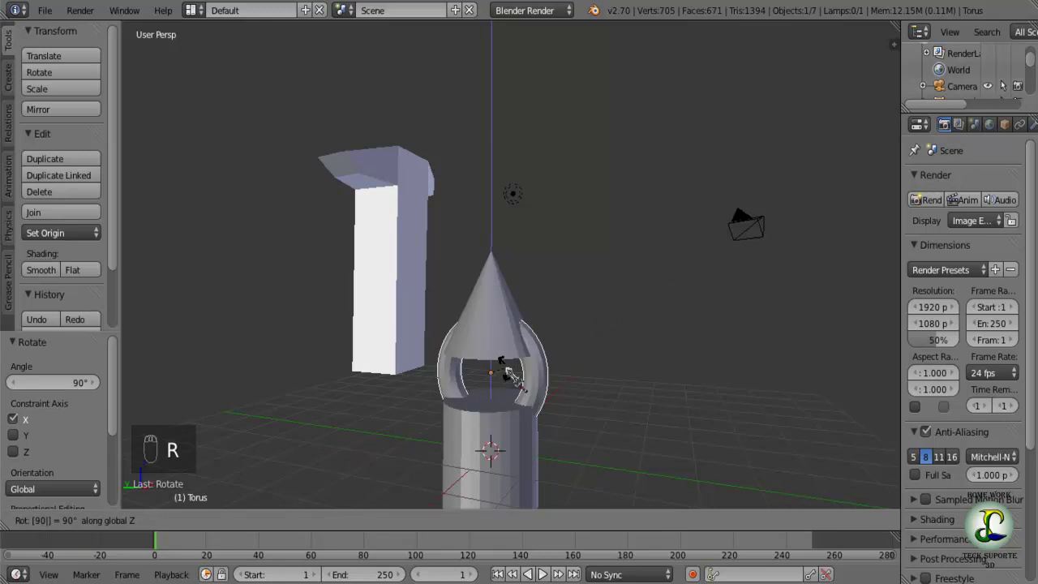
drag(466, 396, 500, 281)
key(s)
- Lower the upright ring along Z to sit between the cylinder top and the cone
right_click(502, 280)
drag(491, 233, 491, 272)
right_click(491, 272)
click(490, 277)
middle_click(490, 295)
click(490, 292)
drag(534, 382, 406, 296)
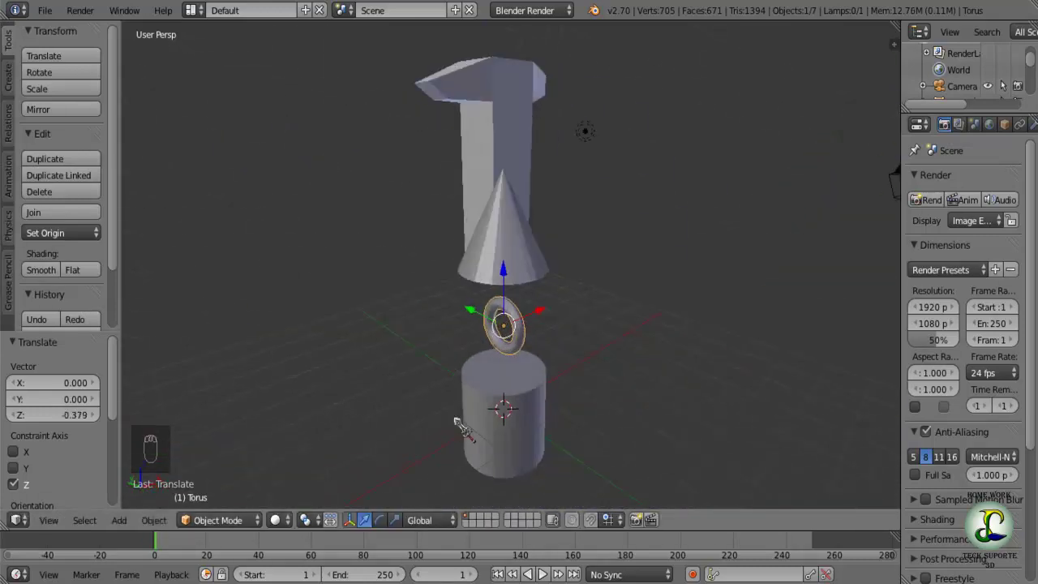
drag(532, 402, 444, 408)
key(s)
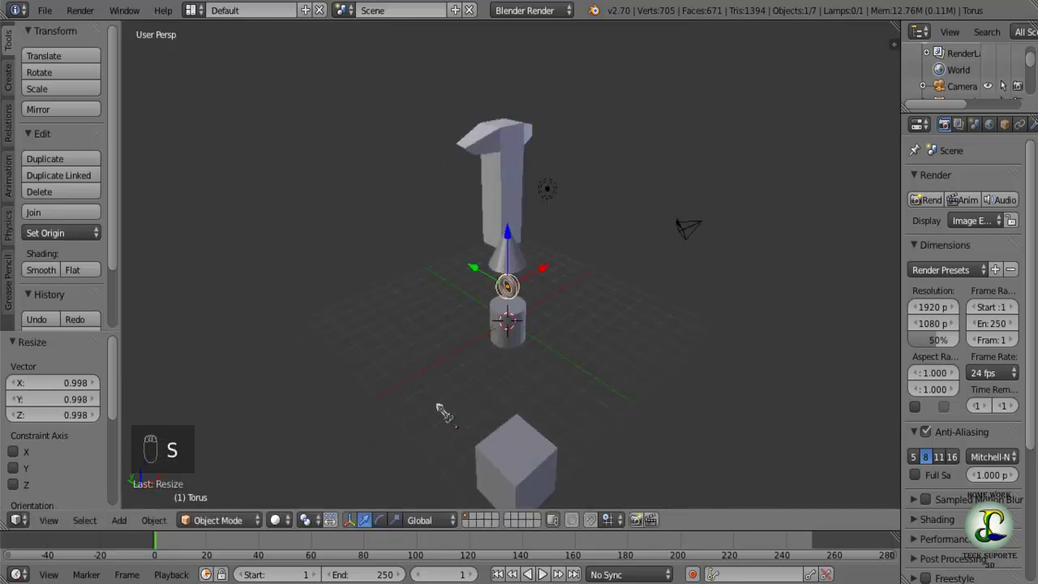
middle_click(445, 386)
key(Tab)
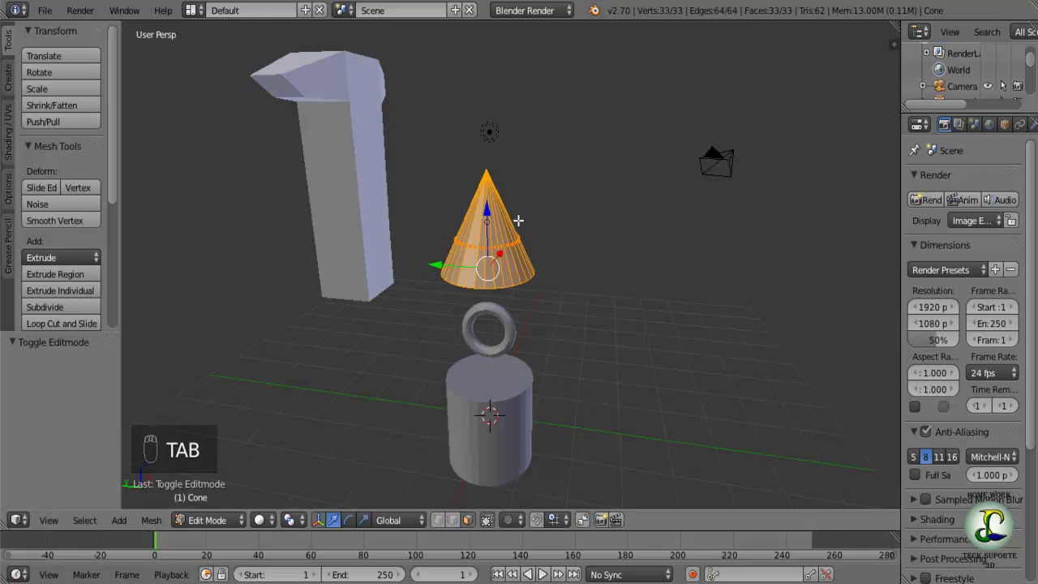
key(a)
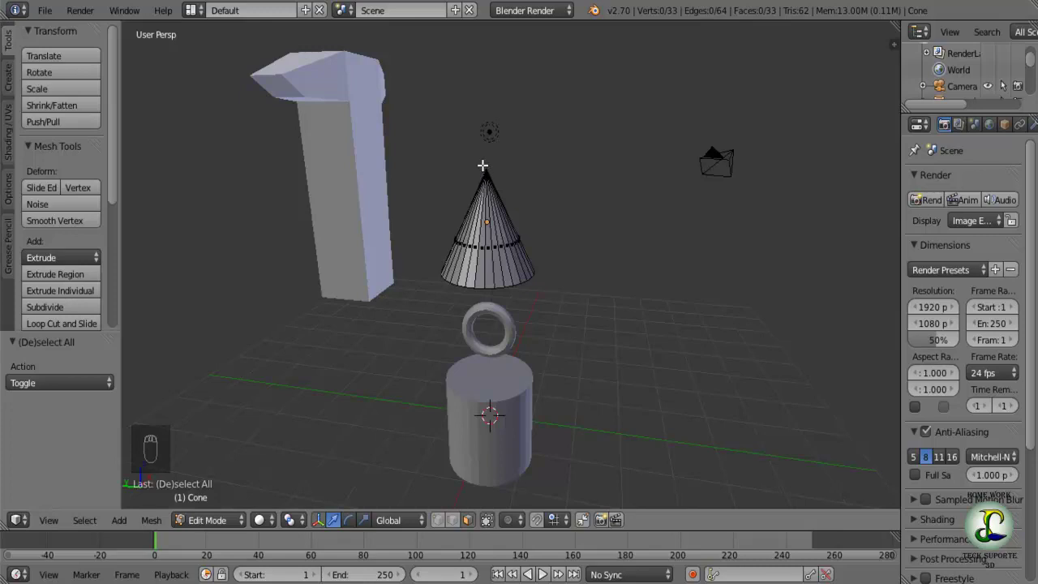
key(l)
key(l)
key(l)
key(l)
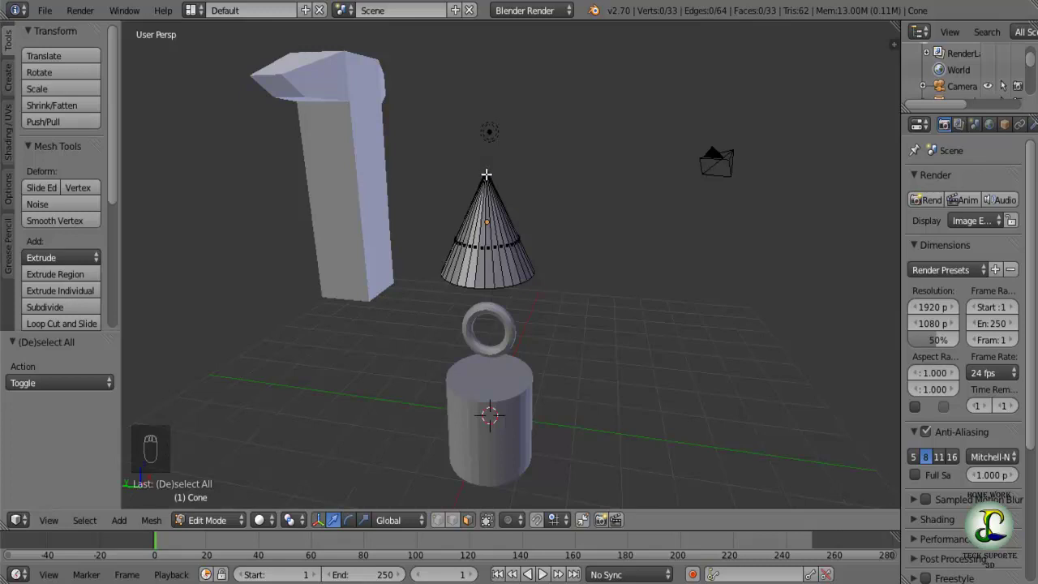
drag(491, 168, 504, 306)
click(456, 532)
right_click(496, 174)
drag(495, 174, 516, 193)
key(l)
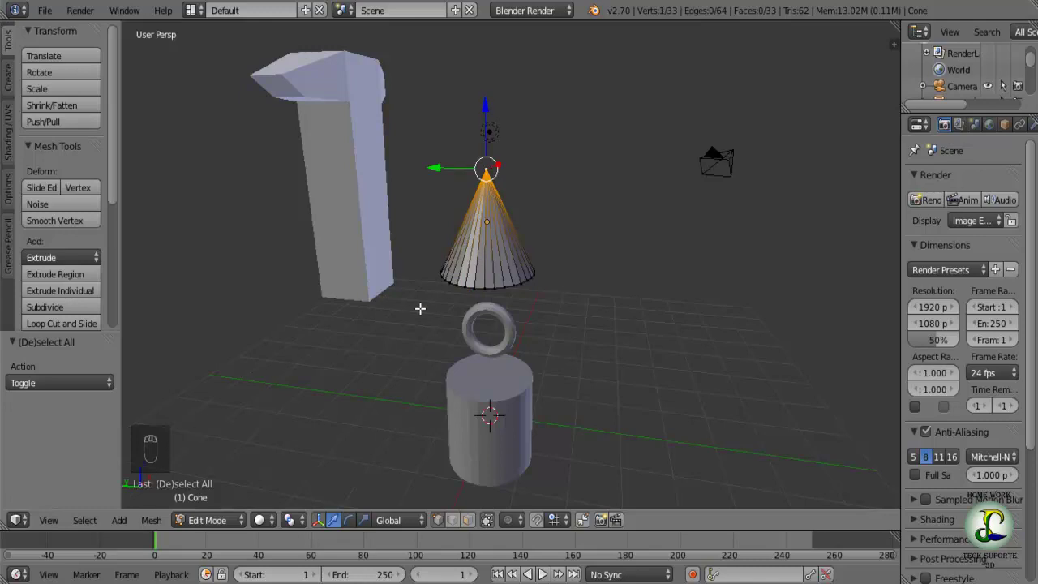
drag(505, 311, 561, 308)
key(l)
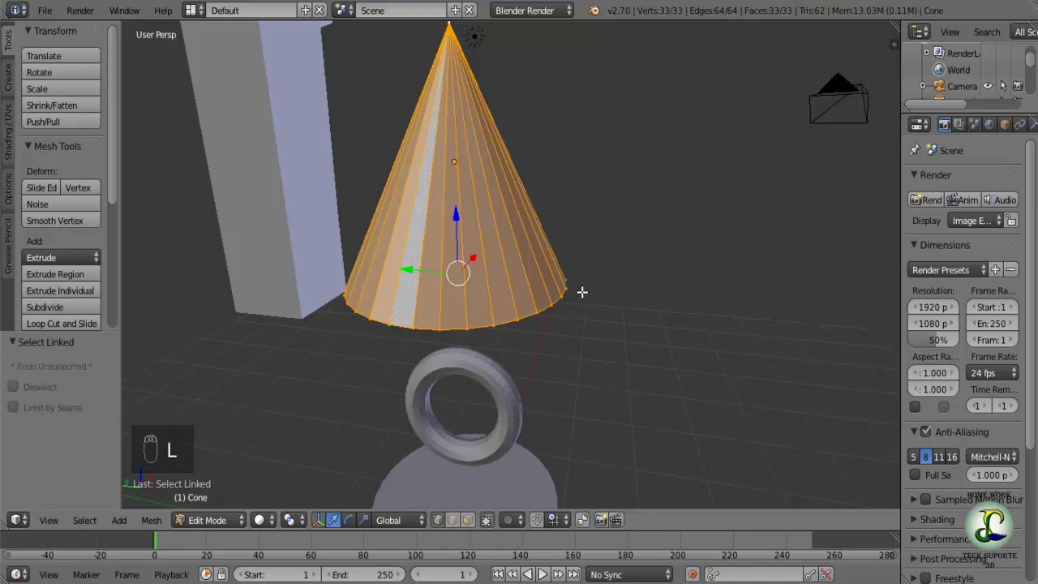
key(ctrl+z)
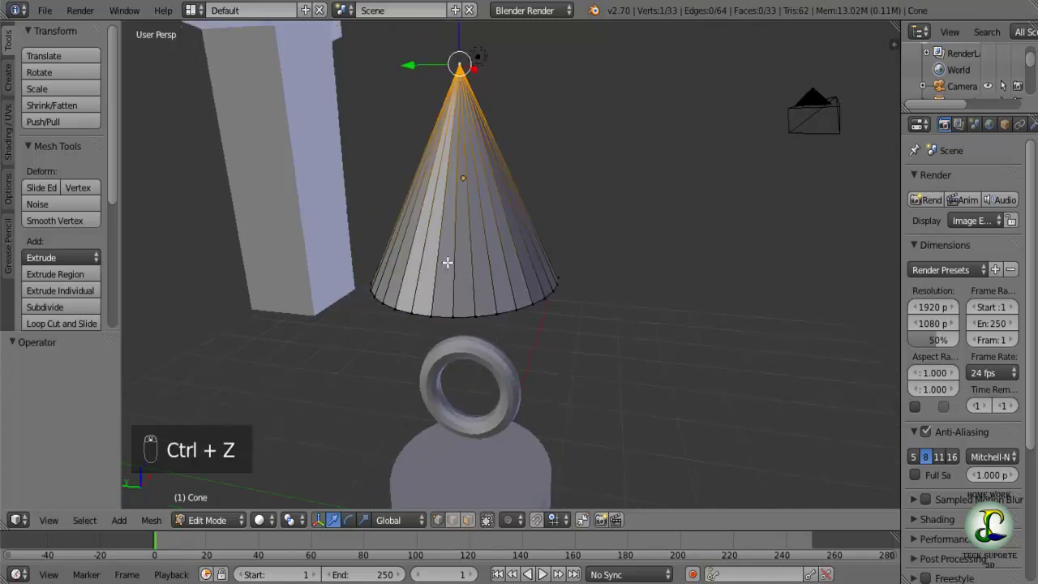
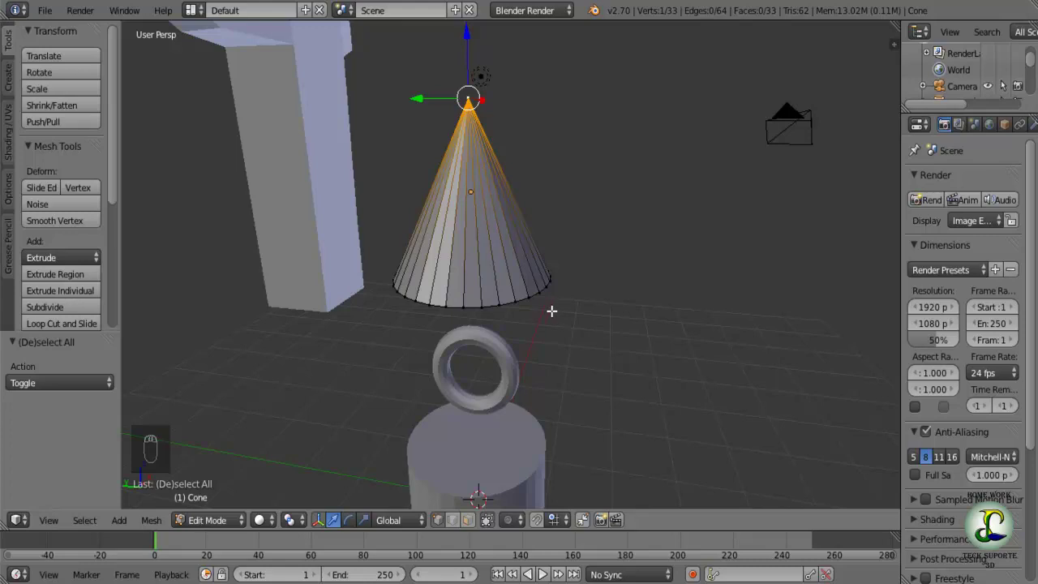
key(l)
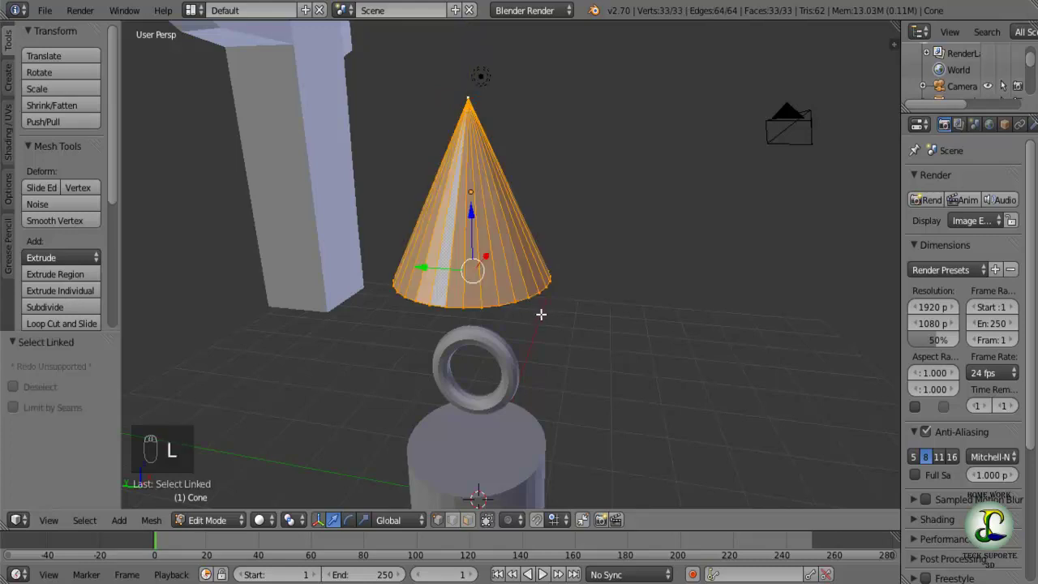
drag(552, 311, 590, 324)
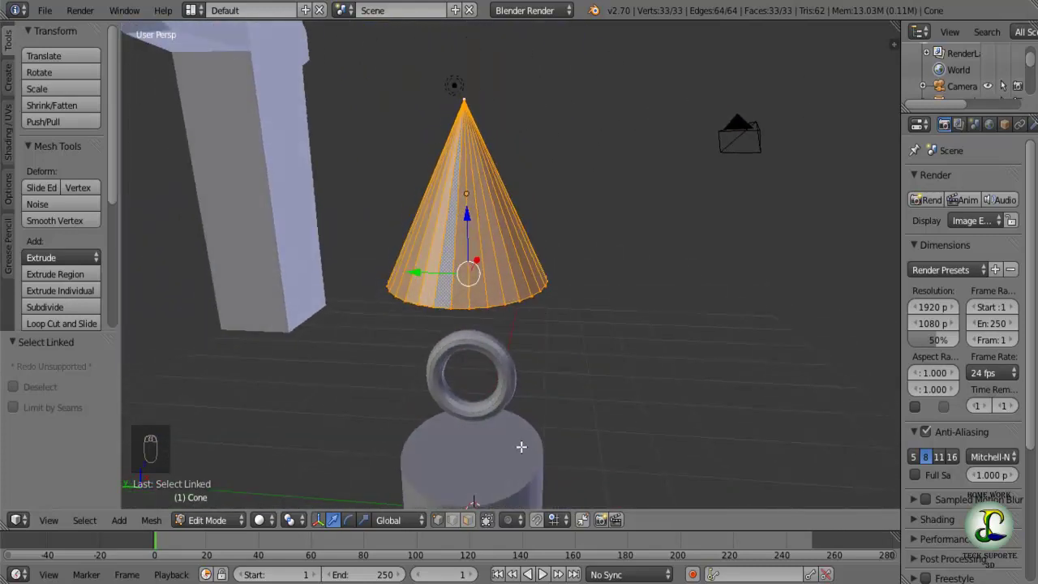
- Leave the cone's edit mode, enter the cylinder's mesh and select all its vertices
key(Tab)
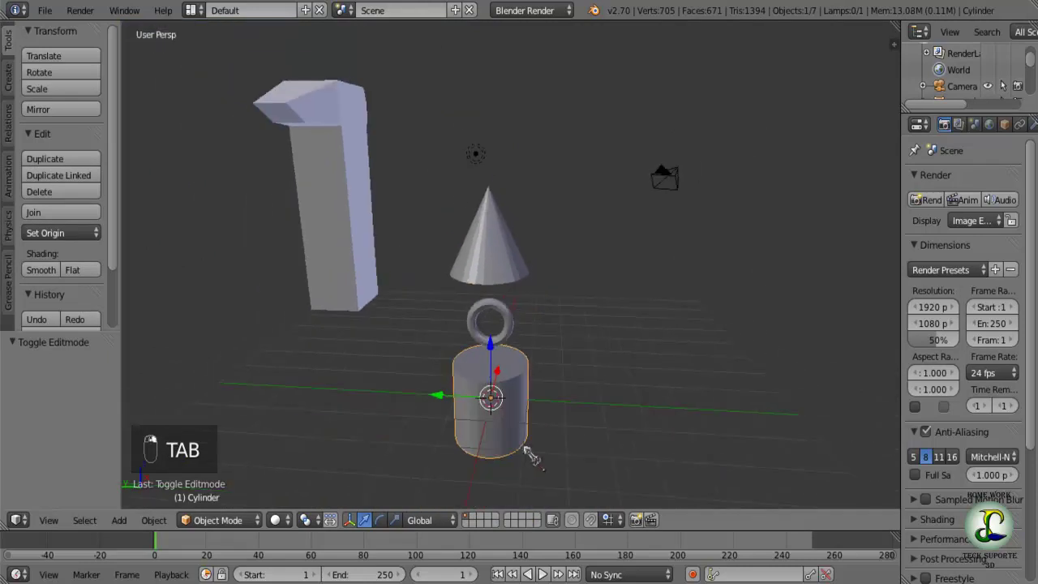
key(a)
drag(522, 422, 539, 389)
key(Tab)
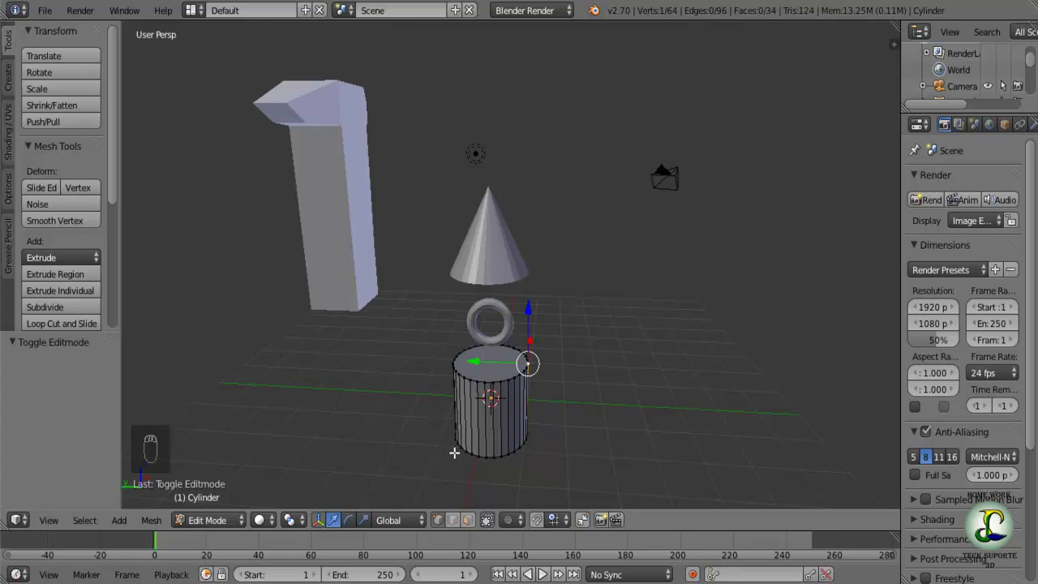
key(l)
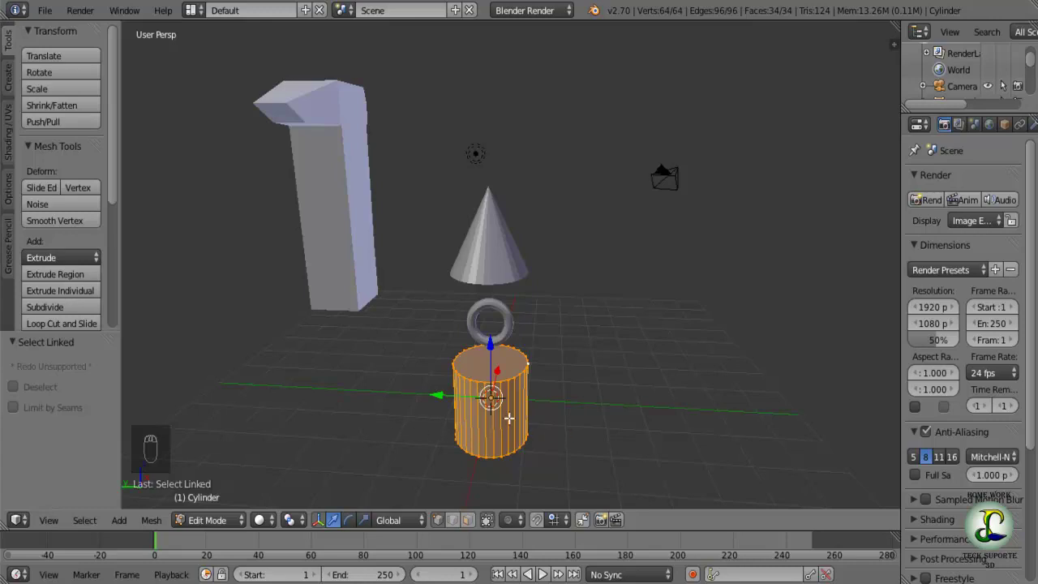
- Deselect the cylinder's vertices and return to object mode, ready to add a mesh
key(a)
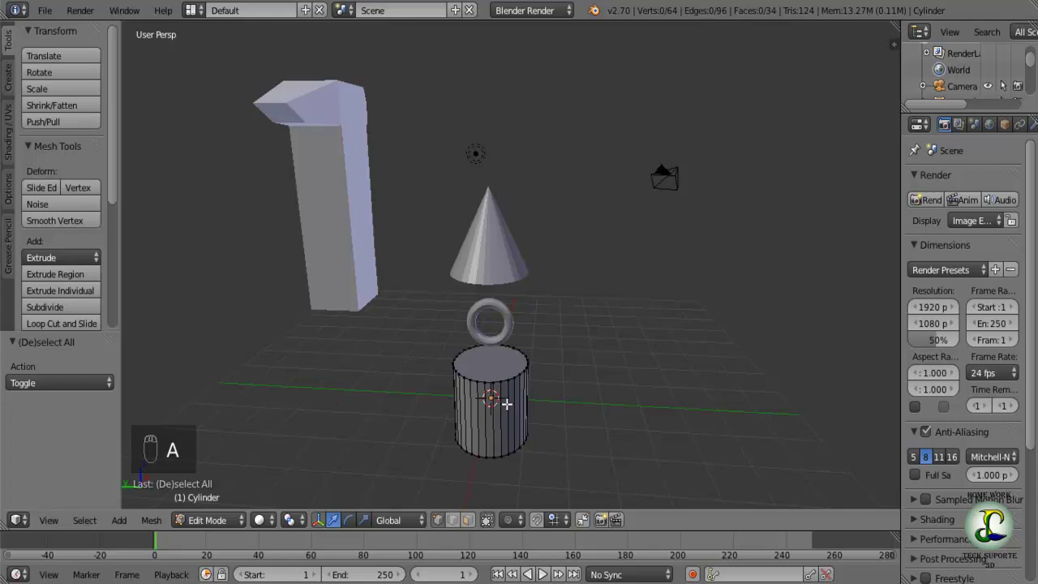
drag(556, 384, 591, 405)
key(a)
key(a)
drag(581, 405, 562, 386)
key(Tab)
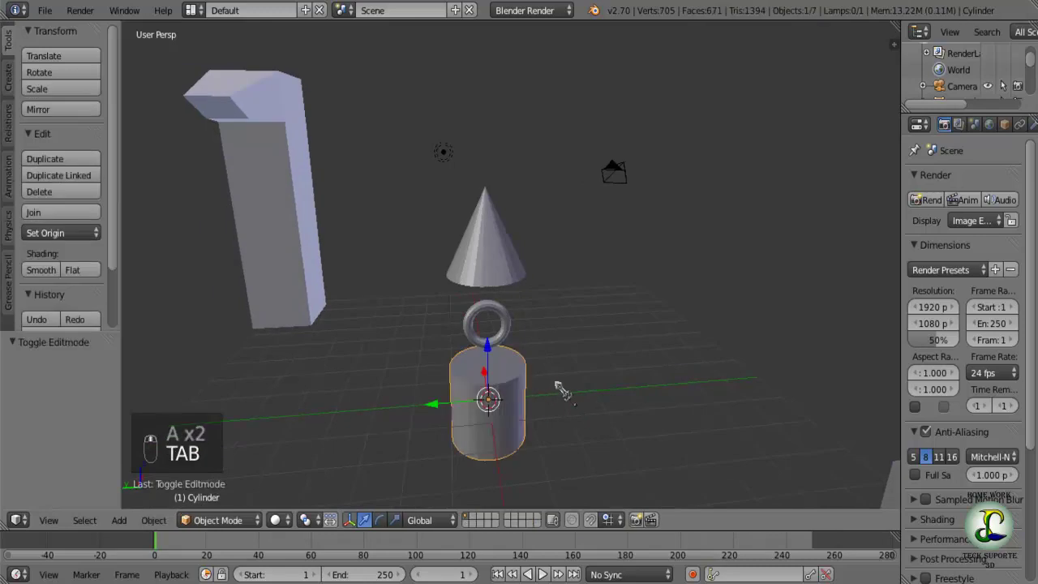
middle_click(531, 421)
drag(480, 441, 582, 425)
- Add a new cube and move it out onto the grid beside the central stack
key(shift+a)
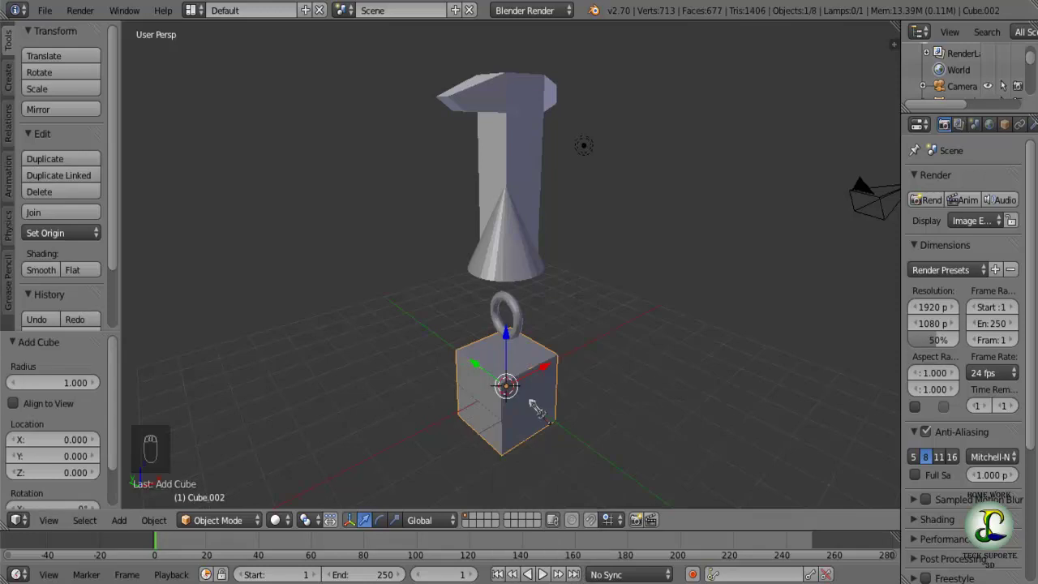
key(g)
drag(693, 411, 627, 390)
key(g)
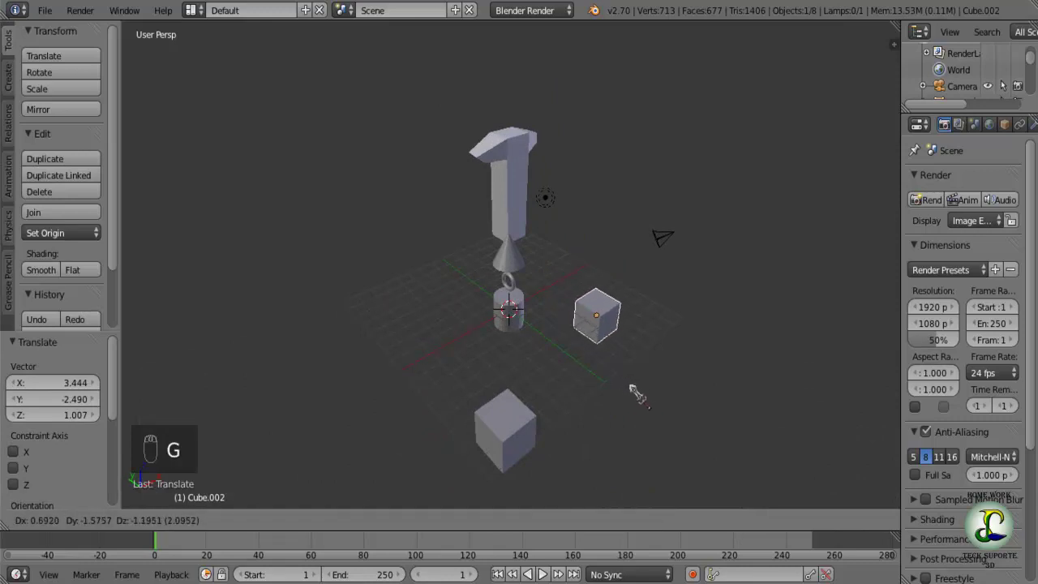
drag(568, 410, 484, 412)
key(g)
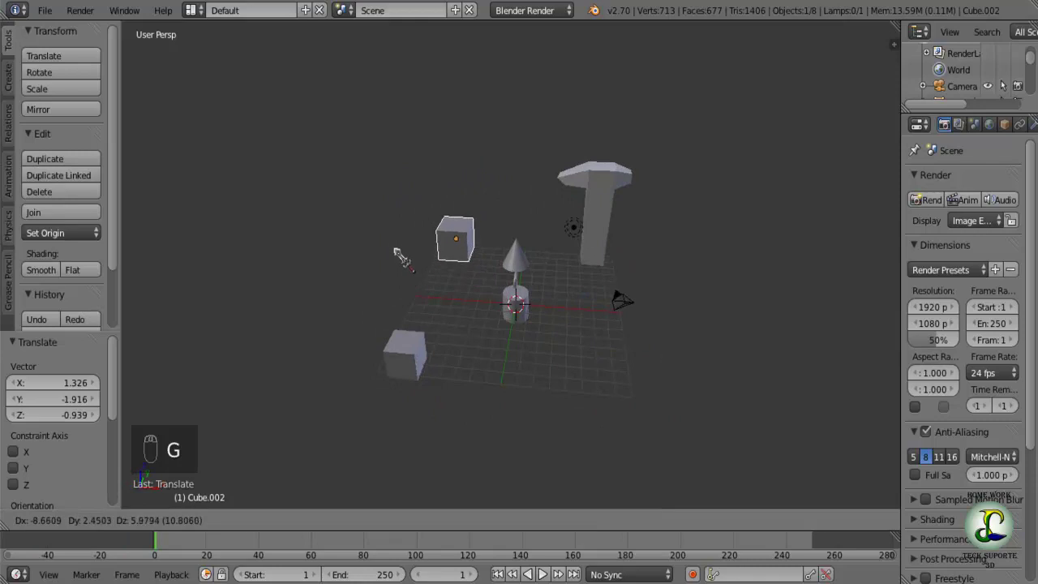
middle_click(616, 300)
click(407, 314)
- Adjust the cube's position again and nudge the cylinder 0.23 units up along Z
key(g)
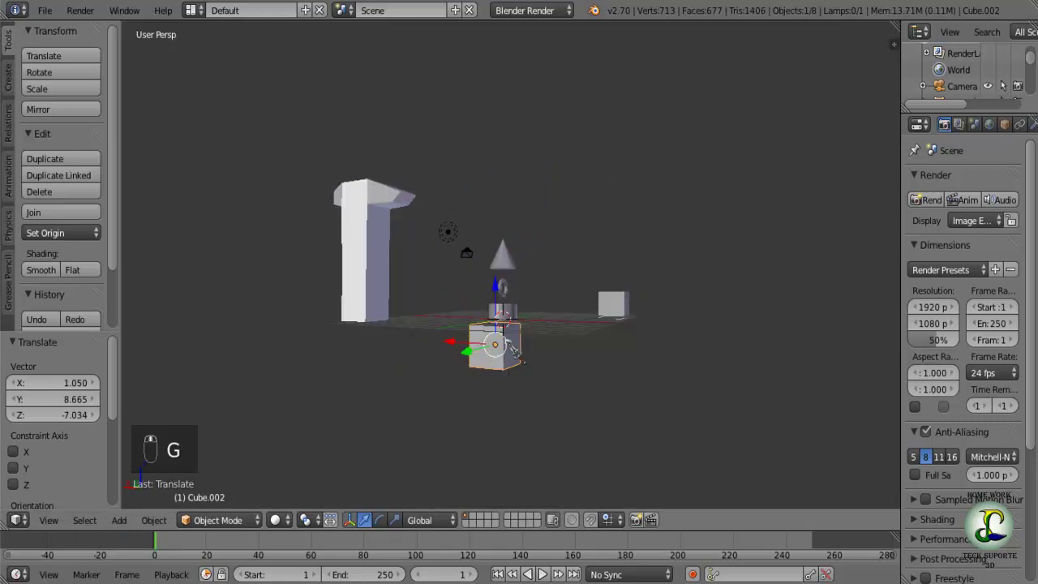
key(g)
drag(580, 349, 345, 372)
drag(346, 372, 393, 329)
drag(396, 253, 417, 320)
middle_click(417, 320)
drag(514, 322, 498, 259)
click(499, 263)
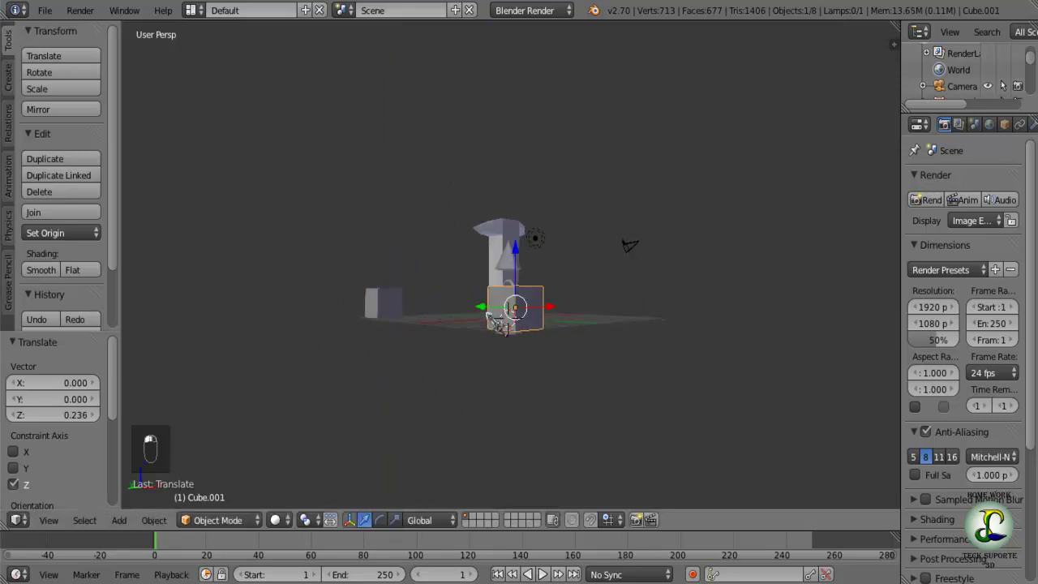
- Select the cylinder under the ring while orbiting around the central stack
middle_click(499, 314)
middle_click(521, 334)
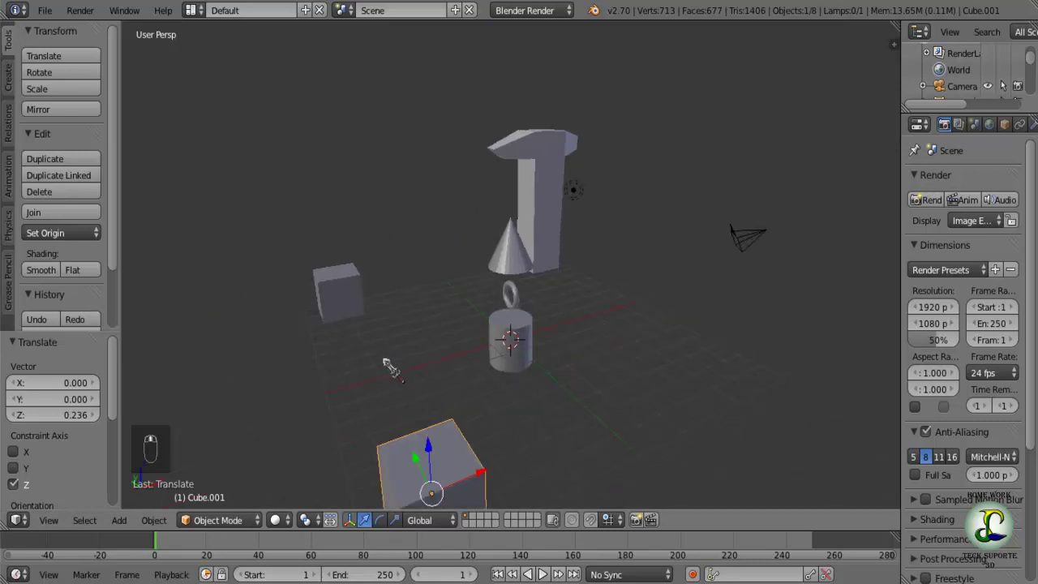
drag(410, 361, 510, 355)
drag(510, 354, 465, 342)
right_click(465, 342)
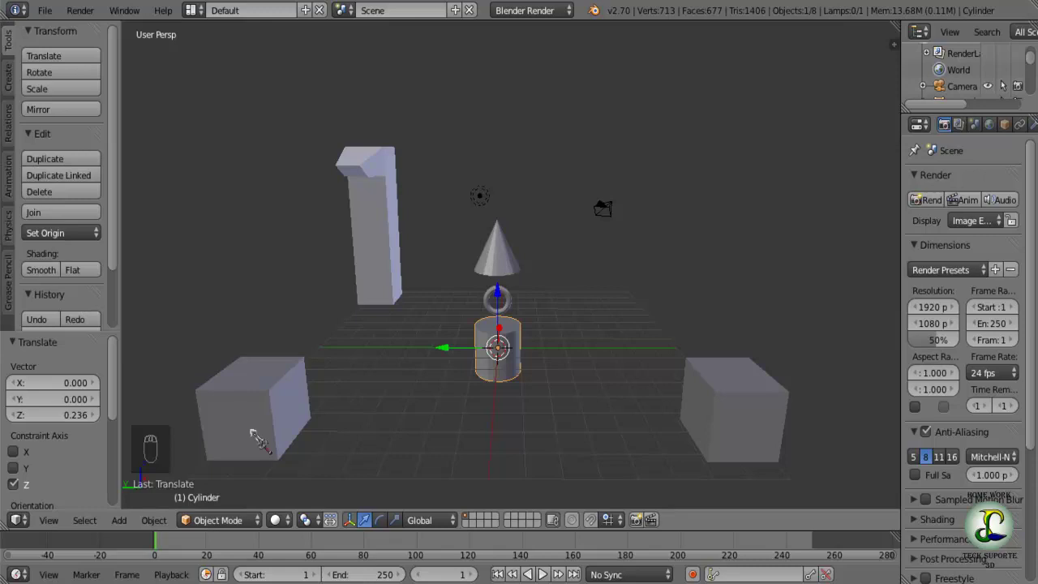
drag(614, 400, 542, 451)
- Add another cube and lower it along Z onto the grid
key(a)
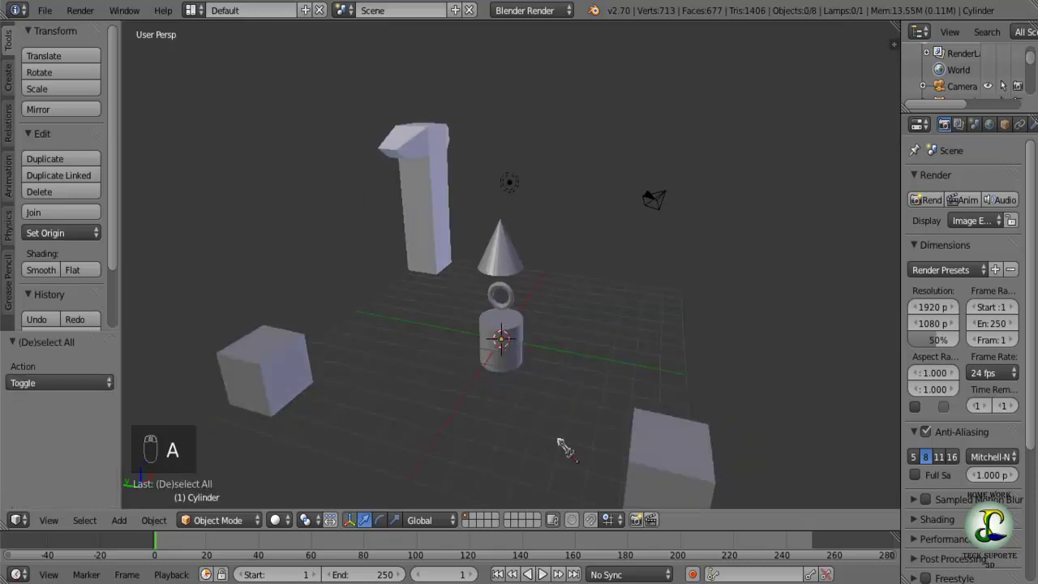
key(shift+a)
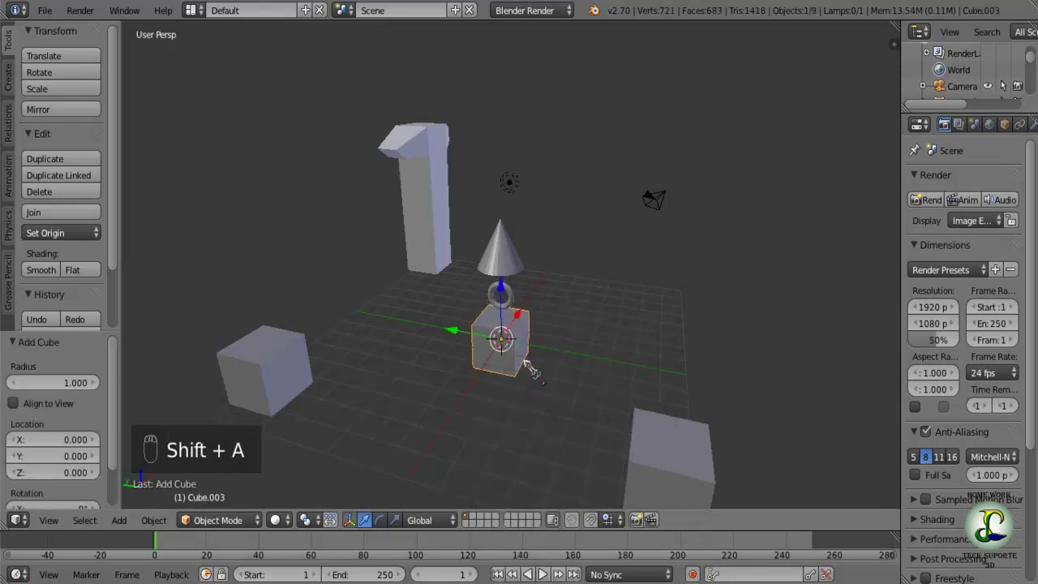
key(g)
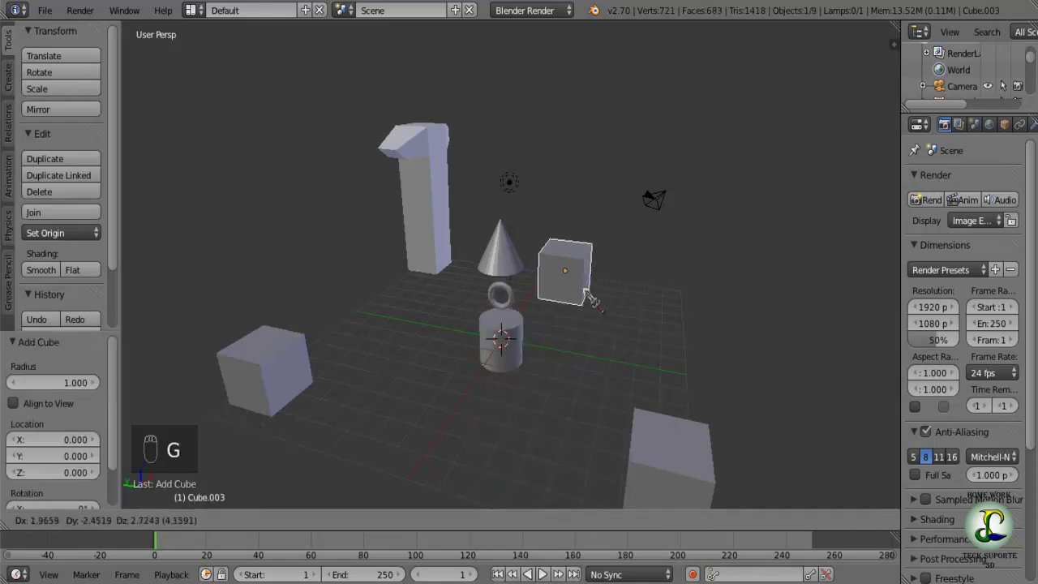
middle_click(606, 410)
key(g)
middle_click(646, 337)
key(KP_1)
drag(611, 216, 554, 328)
middle_click(555, 328)
middle_click(567, 331)
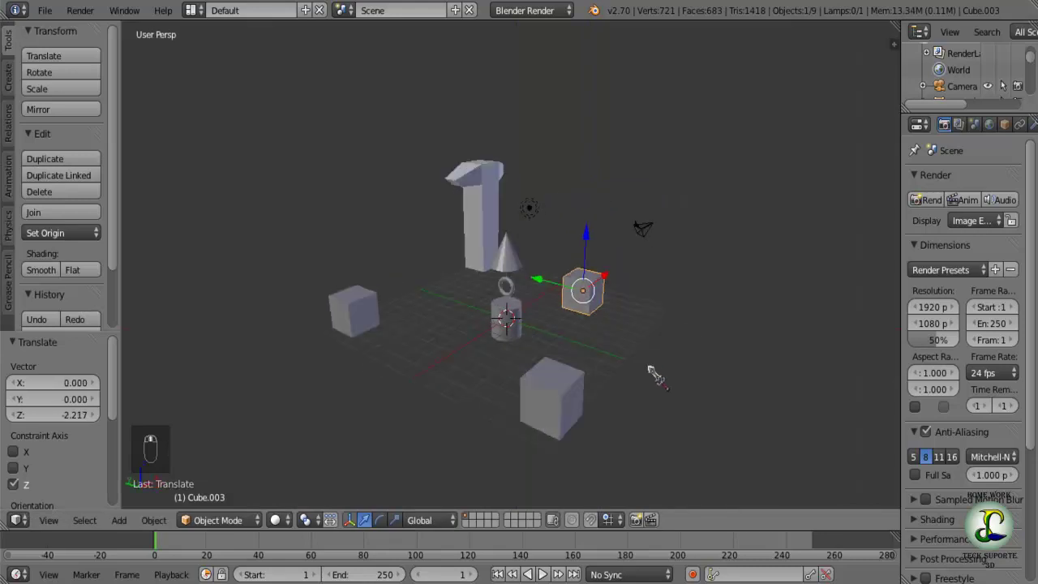
click(548, 277)
- Slide the cube 4.33 units along Y to sit beside the T-shaped column
click(625, 356)
drag(657, 335, 636, 311)
middle_click(636, 312)
drag(633, 309, 635, 355)
middle_click(635, 354)
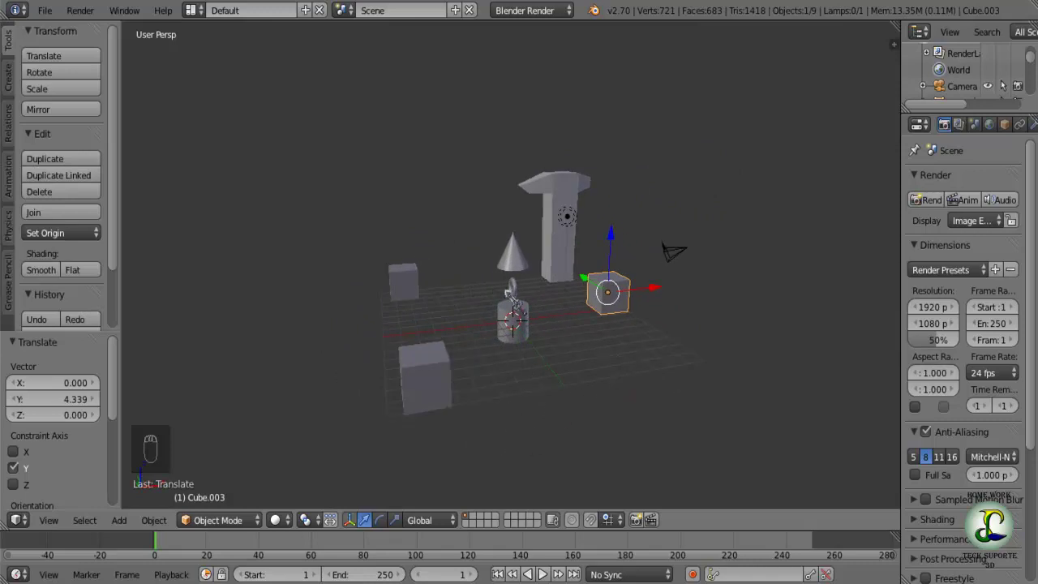
drag(529, 358, 461, 356)
middle_click(528, 337)
middle_click(593, 315)
middle_click(590, 277)
drag(565, 317, 720, 398)
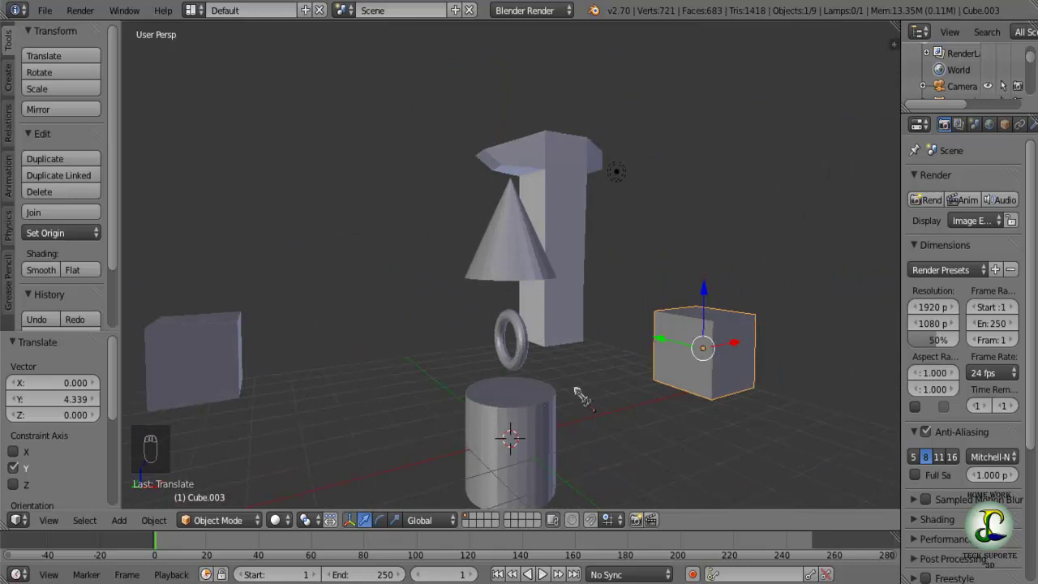
drag(732, 454, 572, 444)
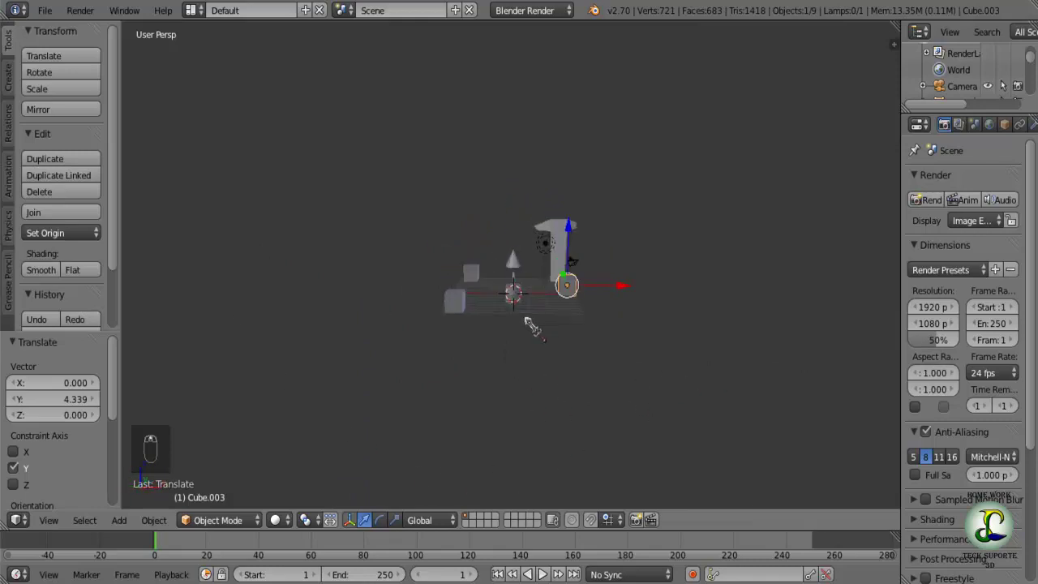
drag(526, 339, 600, 428)
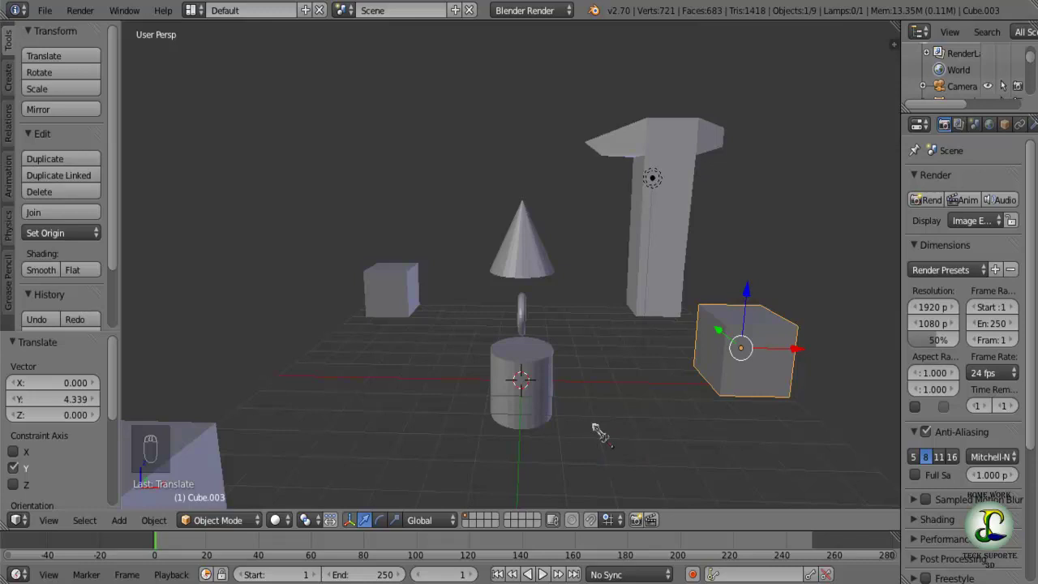
key(m)
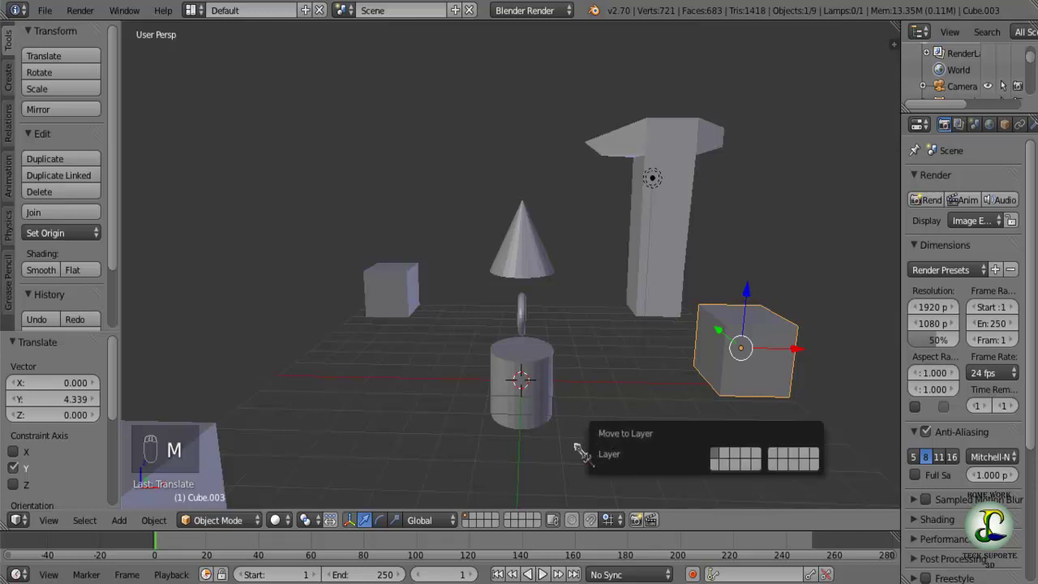
key(m)
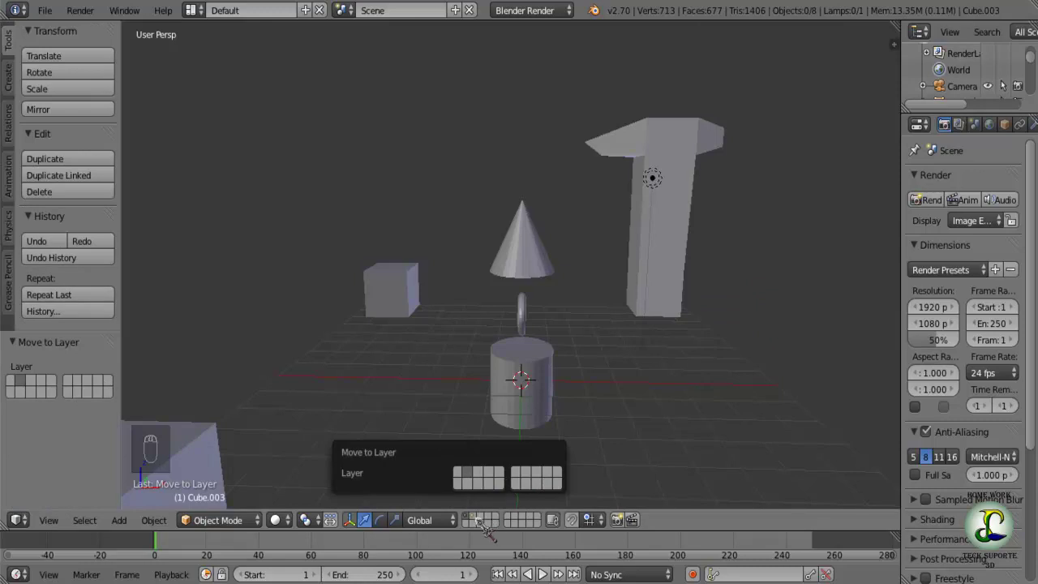
middle_click(518, 468)
click(516, 478)
drag(516, 478, 476, 522)
drag(476, 521, 541, 518)
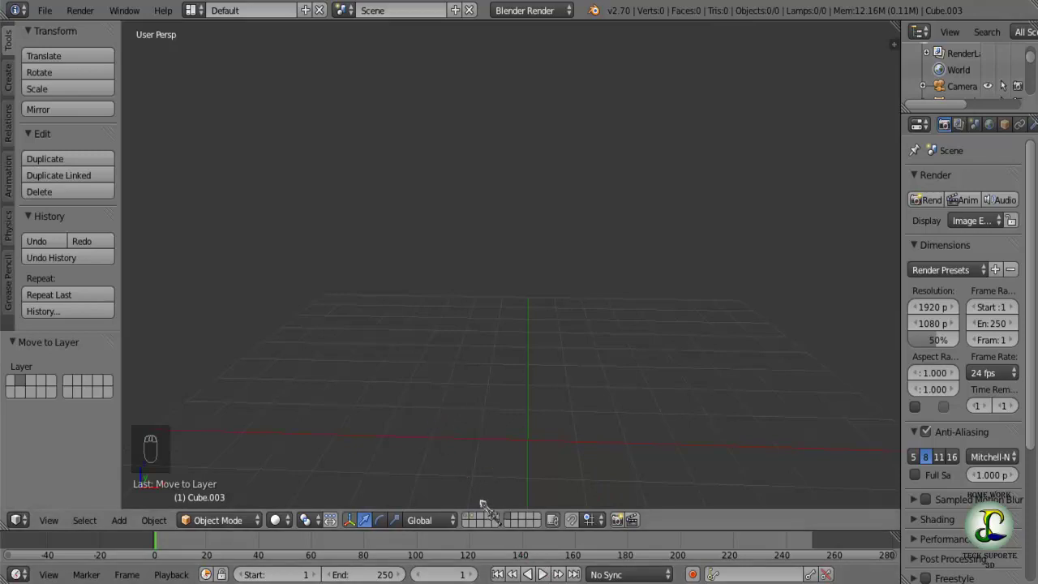
drag(479, 521, 476, 444)
drag(476, 444, 619, 425)
key(m)
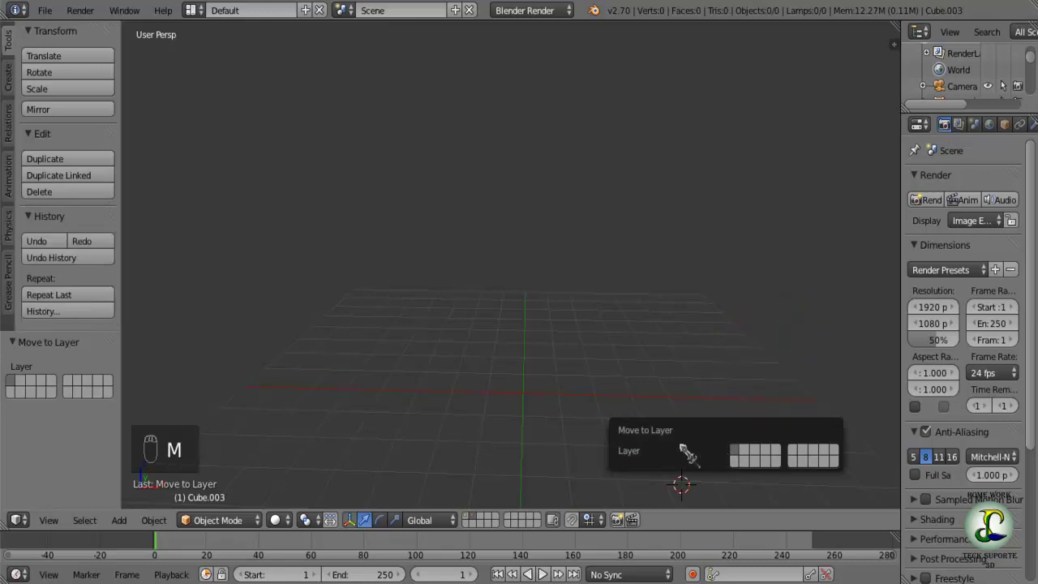
drag(485, 527, 442, 461)
drag(442, 460, 316, 403)
drag(300, 393, 464, 384)
drag(465, 385, 301, 390)
middle_click(407, 386)
middle_click(504, 383)
drag(594, 418, 580, 443)
key(m)
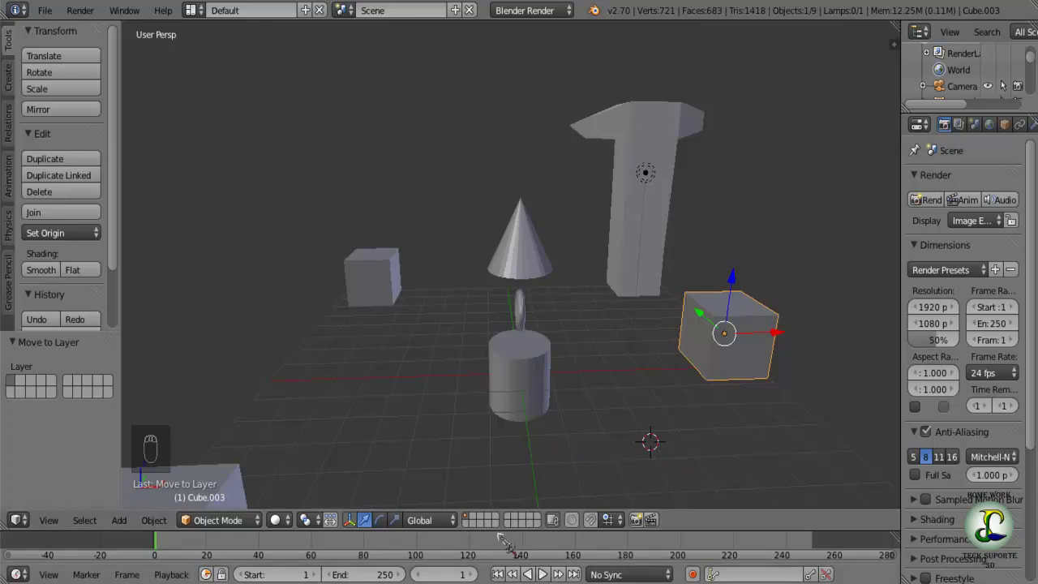
drag(494, 522, 484, 525)
drag(381, 417, 468, 410)
- Add a 3D text object and move it forward along X in front of the cylinder
key(a)
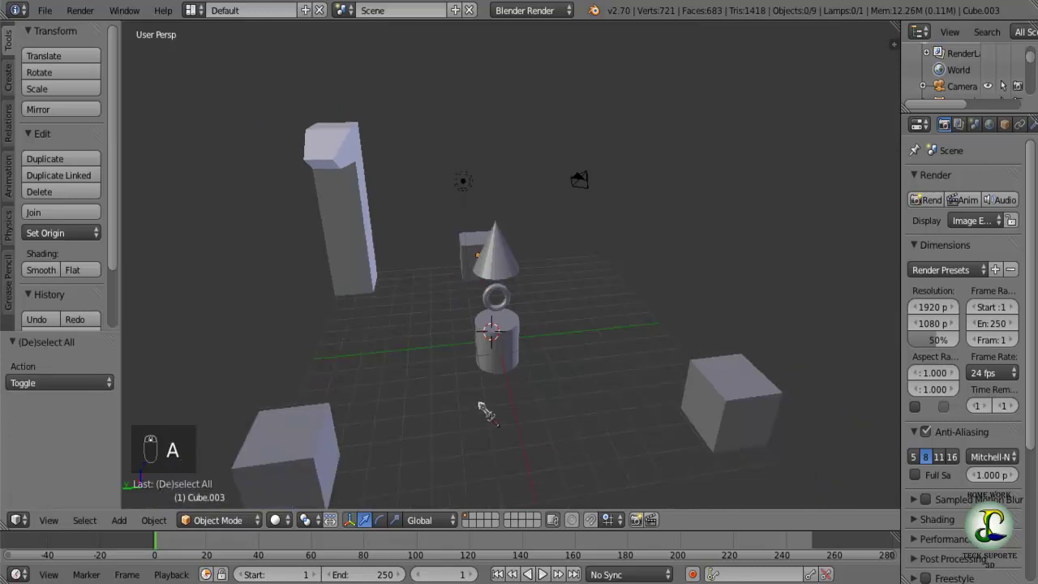
middle_click(462, 403)
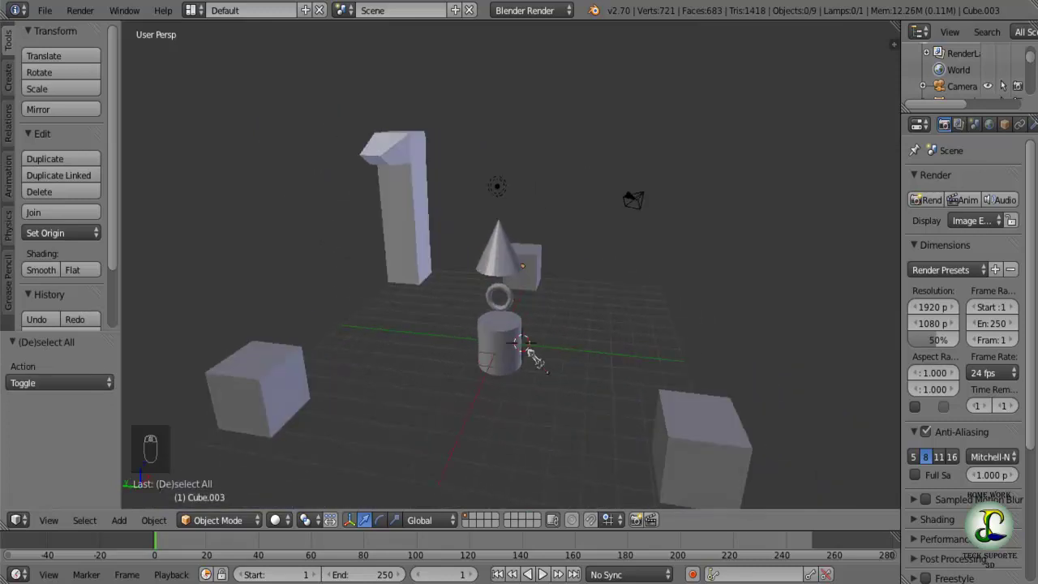
drag(527, 297, 482, 403)
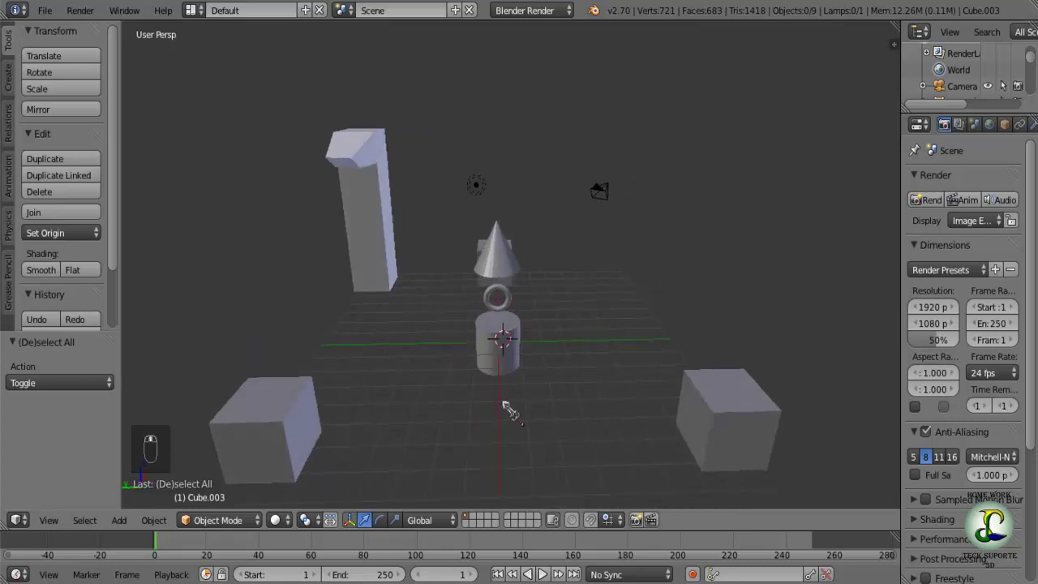
drag(493, 467, 417, 403)
key(shift+a)
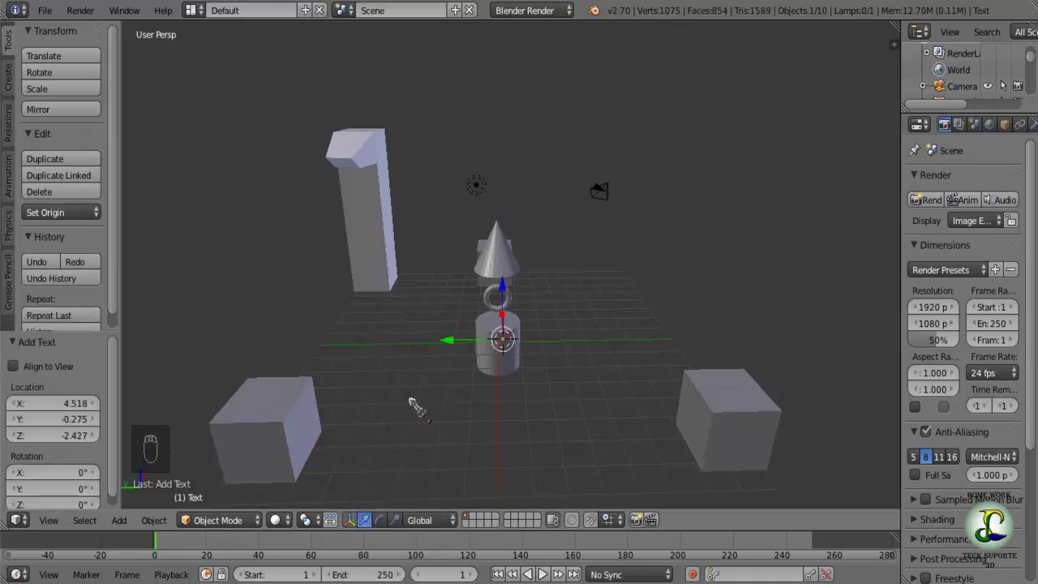
drag(579, 366, 622, 312)
click(619, 314)
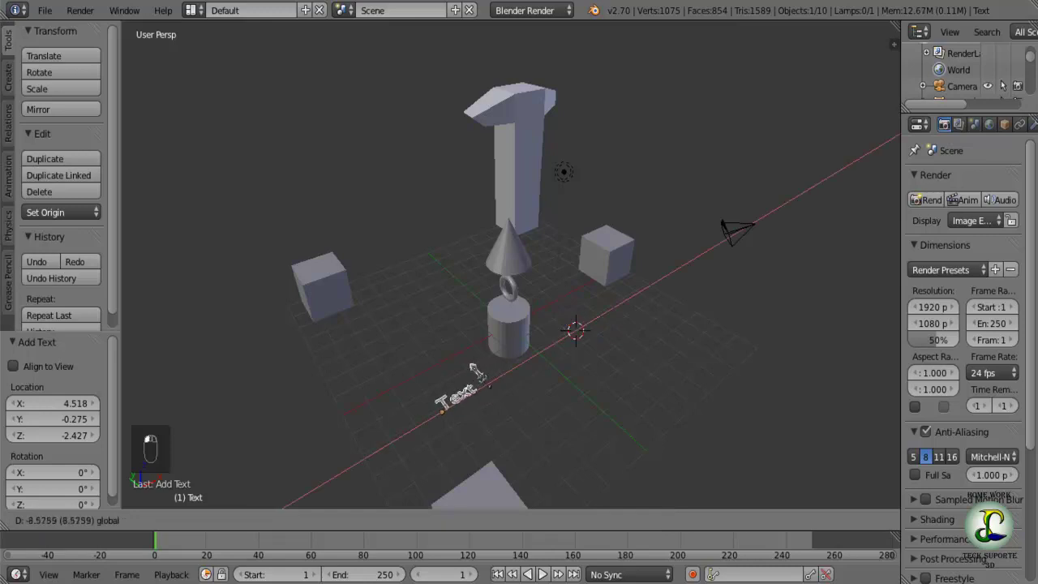
drag(402, 412, 514, 322)
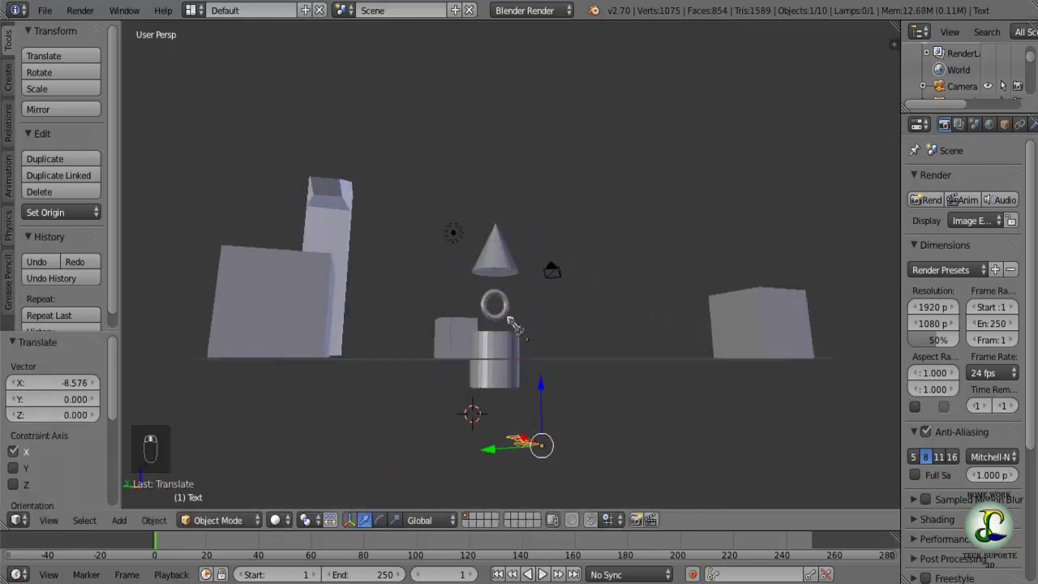
drag(550, 390, 542, 322)
middle_click(543, 322)
- Rotate the text 90 degrees about Z and zoom in on it
key(r)
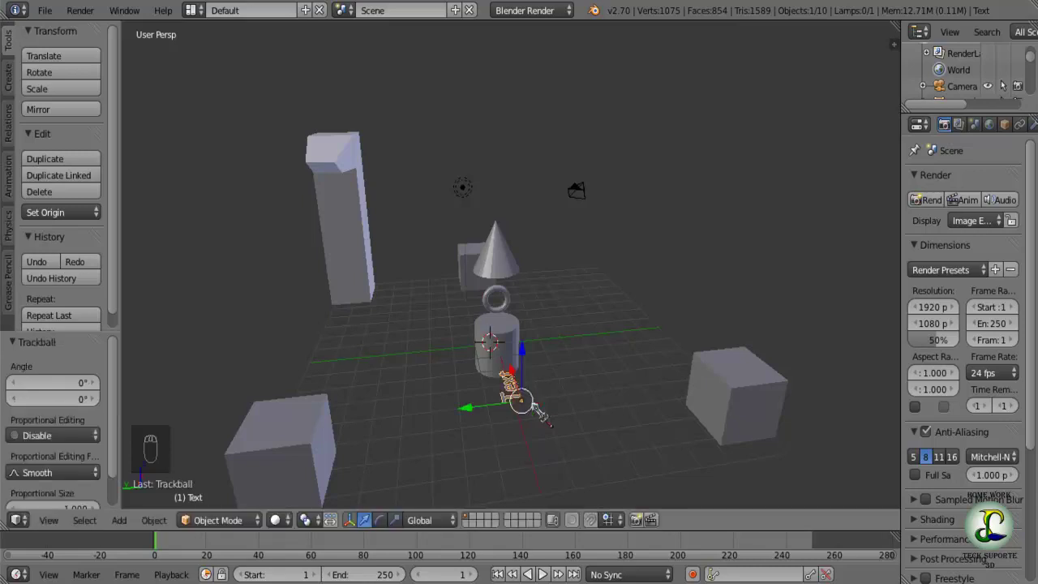
key(r)
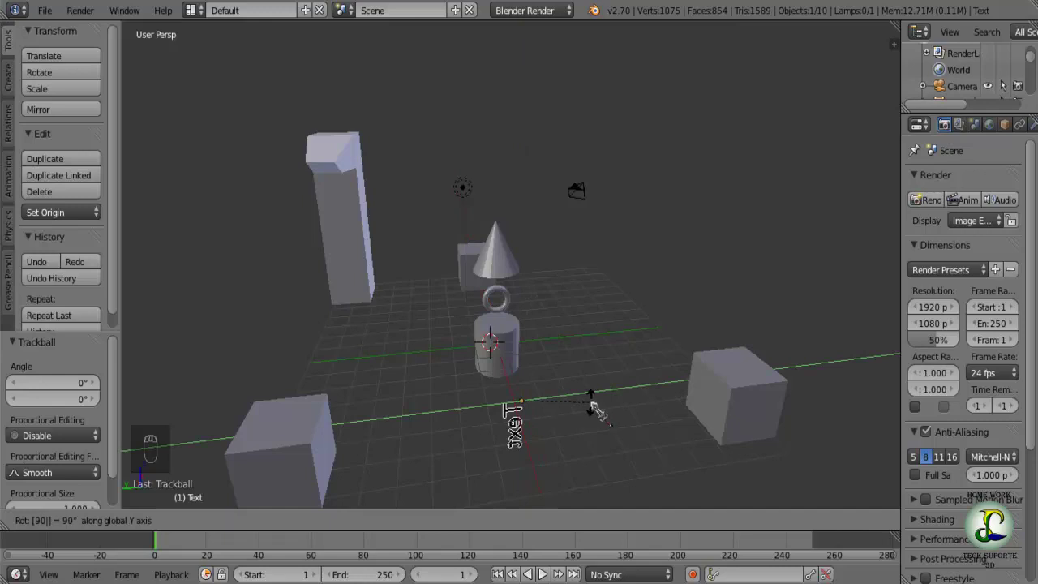
key(ctrl+z)
drag(474, 461, 480, 426)
drag(533, 426, 533, 425)
key(r)
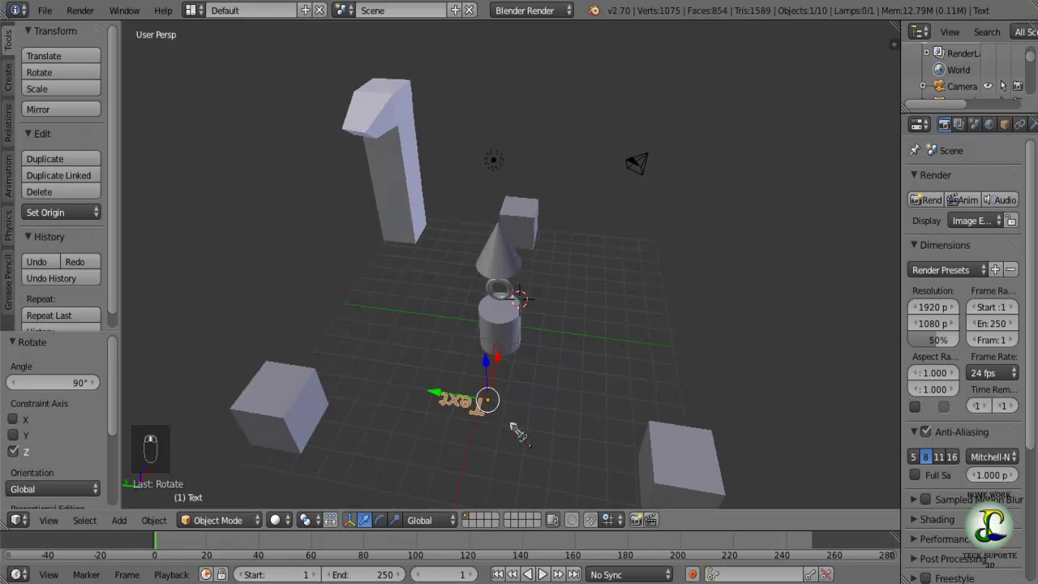
key(r)
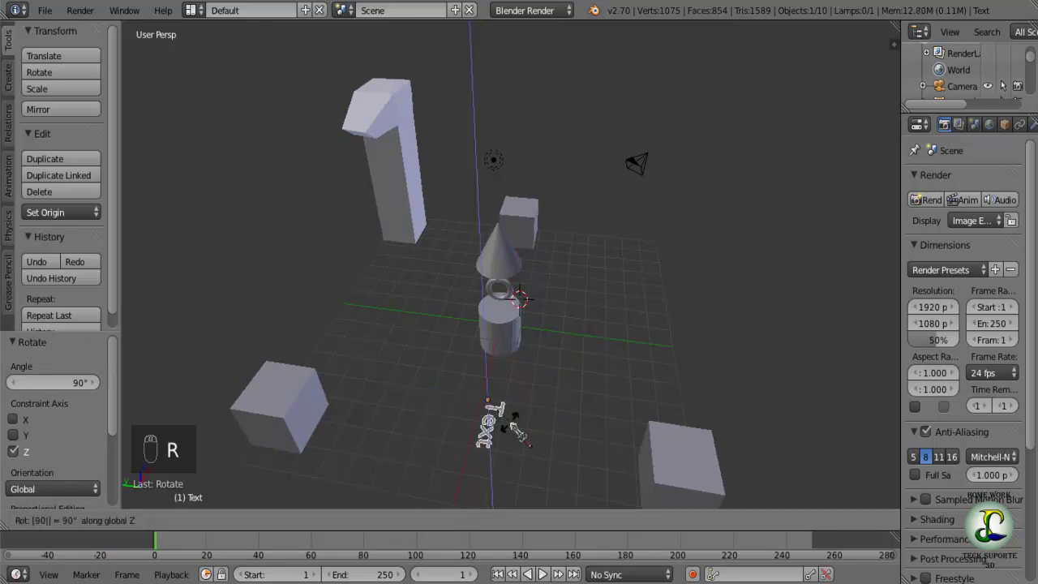
key(r)
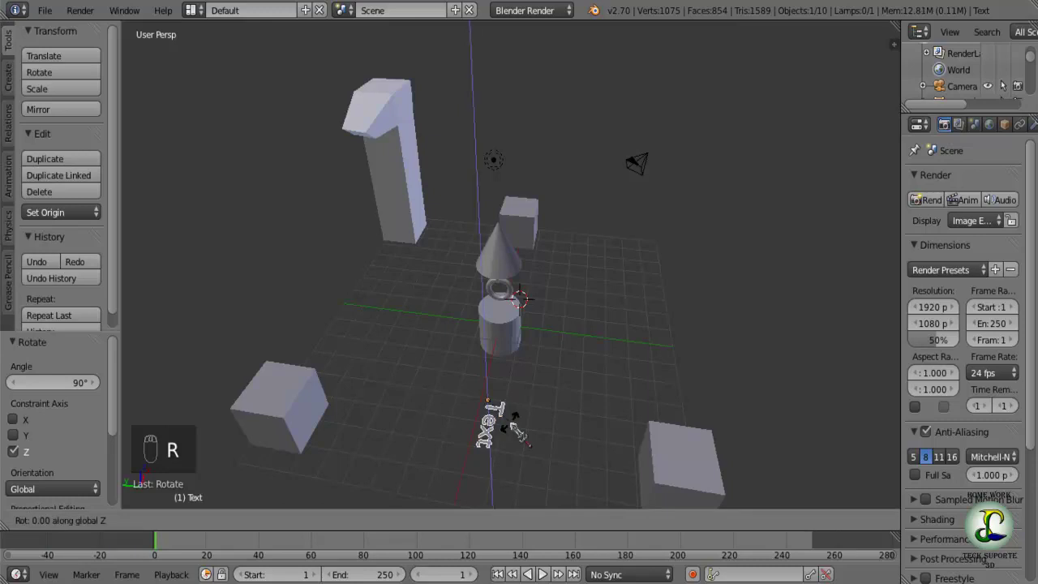
middle_click(457, 432)
drag(522, 433, 425, 344)
drag(423, 363, 372, 321)
drag(372, 321, 300, 316)
- Replace the placeholder lettering so the 3D text reads 'Teck Suporte 3d'
key(Tab)
key(BackSpace)
key(BackSpace)
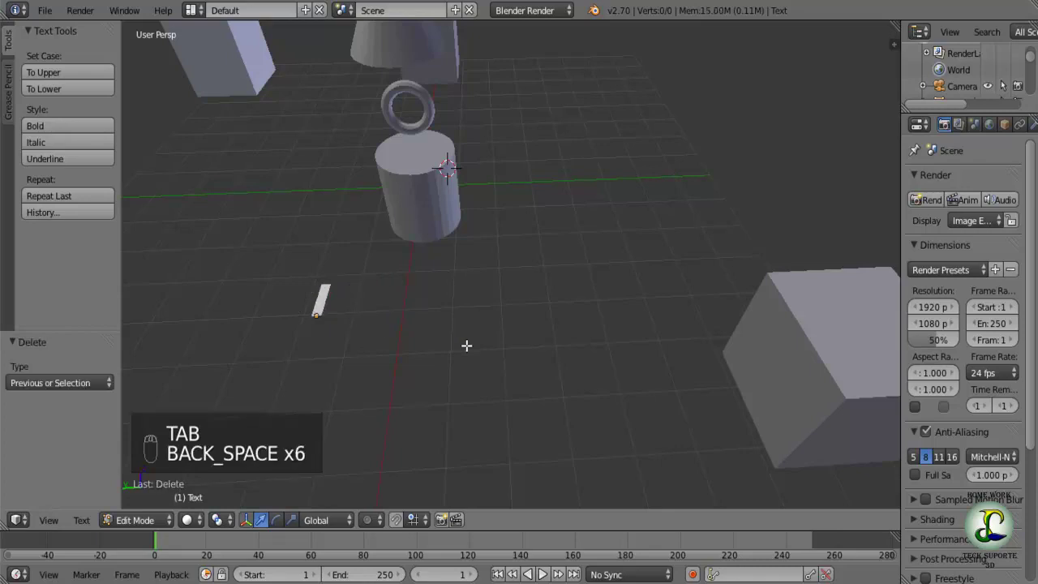
key(shift+t)
key(e)
key(c)
key(k)
key(space)
key(shift+s)
key(u)
key(p)
key(o)
key(r)
key(t)
key(e)
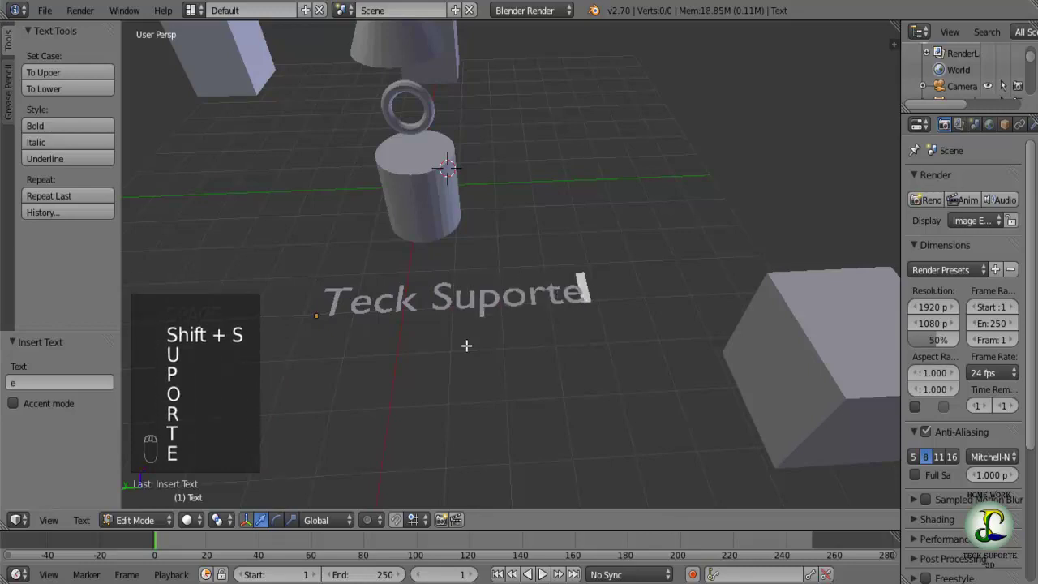
key(space)
key(KP_3)
key(d)
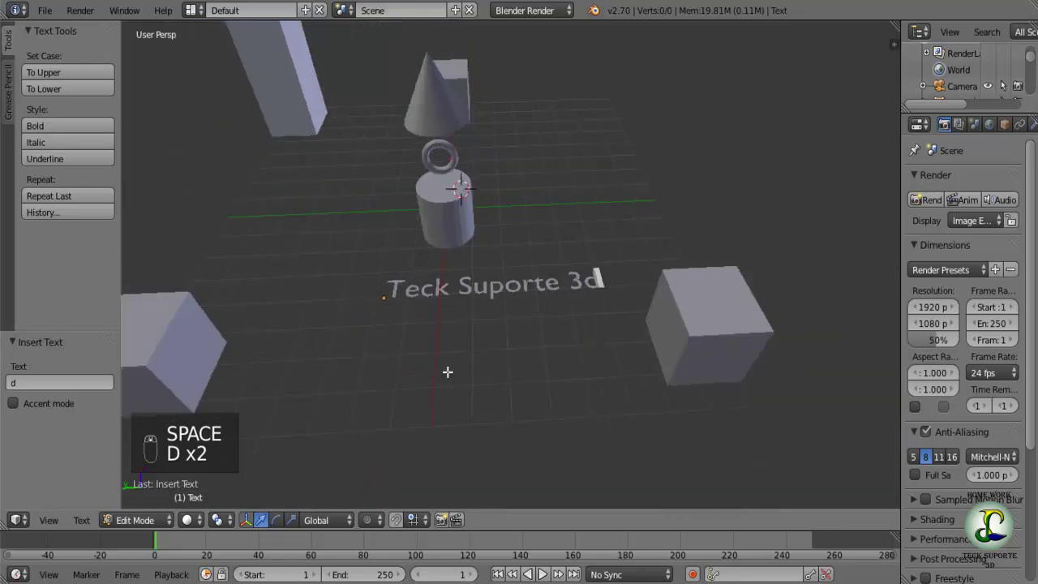
key(Tab)
- Shift the text object 1.70 units along the Y axis
drag(341, 304, 446, 371)
click(451, 352)
drag(450, 352, 415, 342)
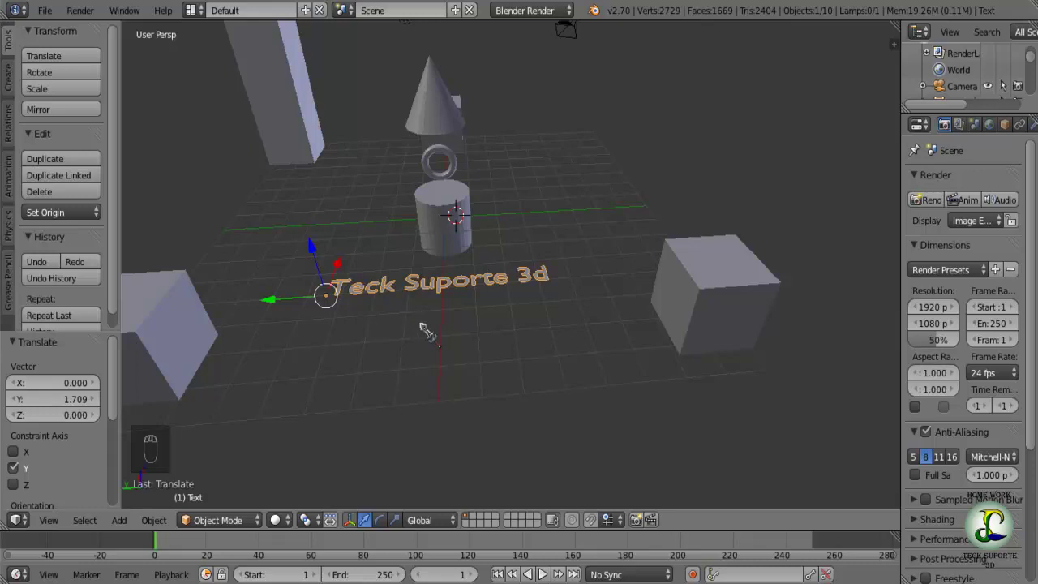